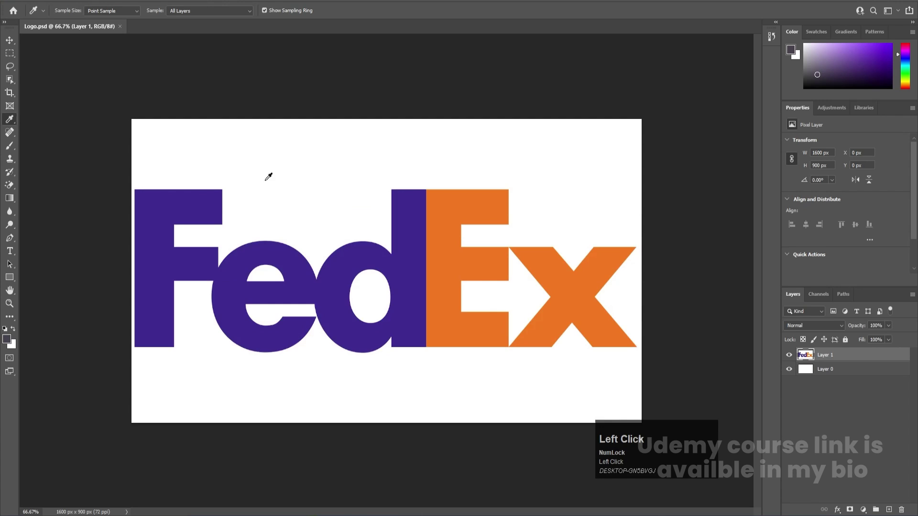
Step: Zoom to the logo and outline the letter F with the Pen tool as a selection
{"action": "left_click", "coordinate": [829, 358]}
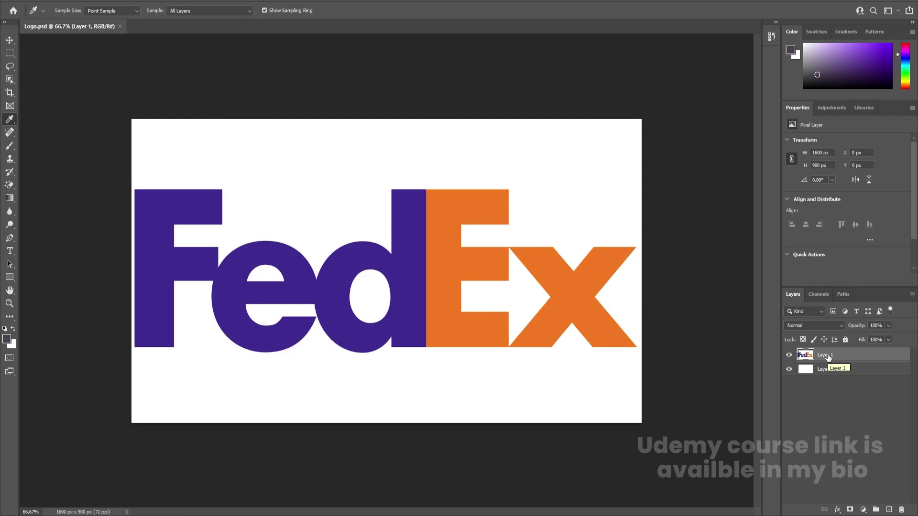
{"action": "key", "text": "v"}
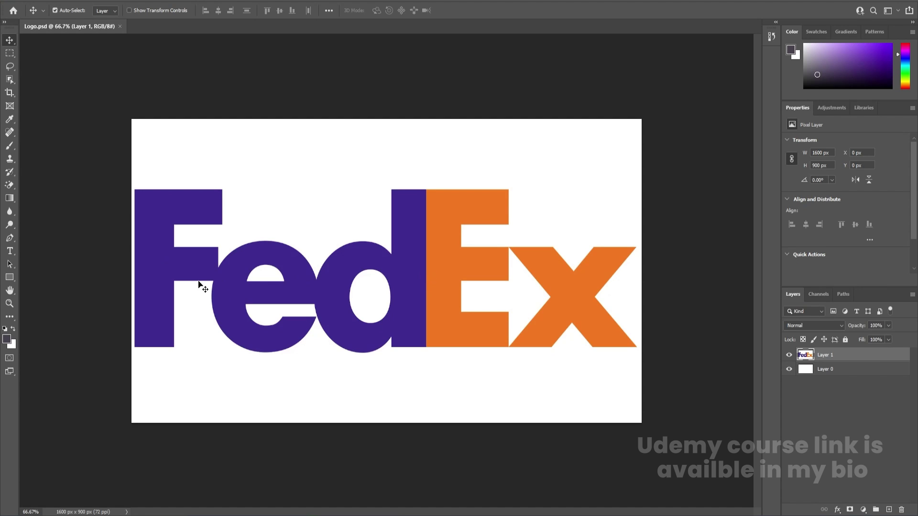
{"action": "scroll", "scroll_direction": "up", "scroll_amount": 3}
{"action": "key", "text": "space"}
{"action": "left_click", "coordinate": [165, 264]}
{"action": "key", "text": "space"}
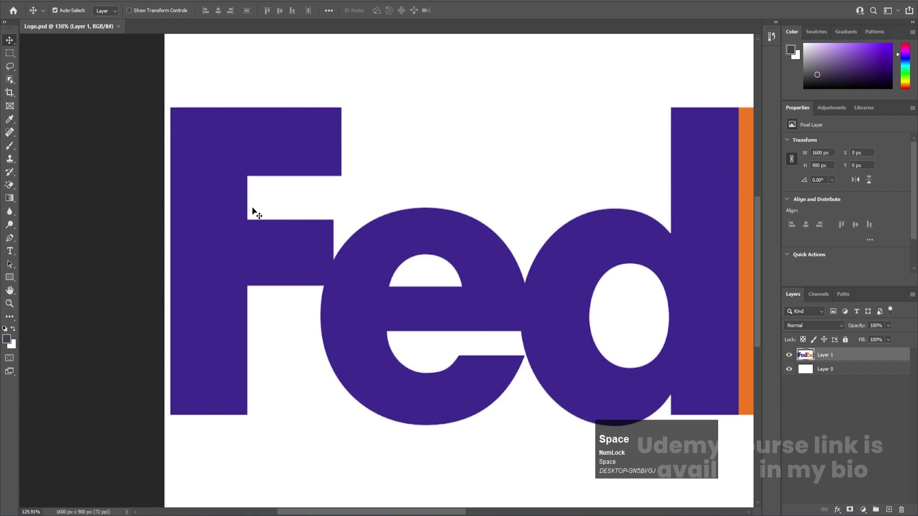
{"action": "key", "text": "p"}
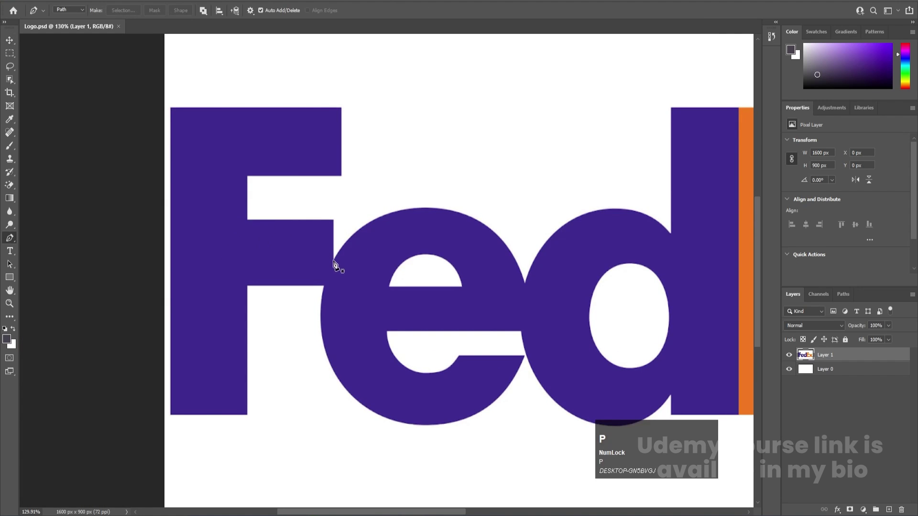
{"action": "left_click", "coordinate": [339, 260]}
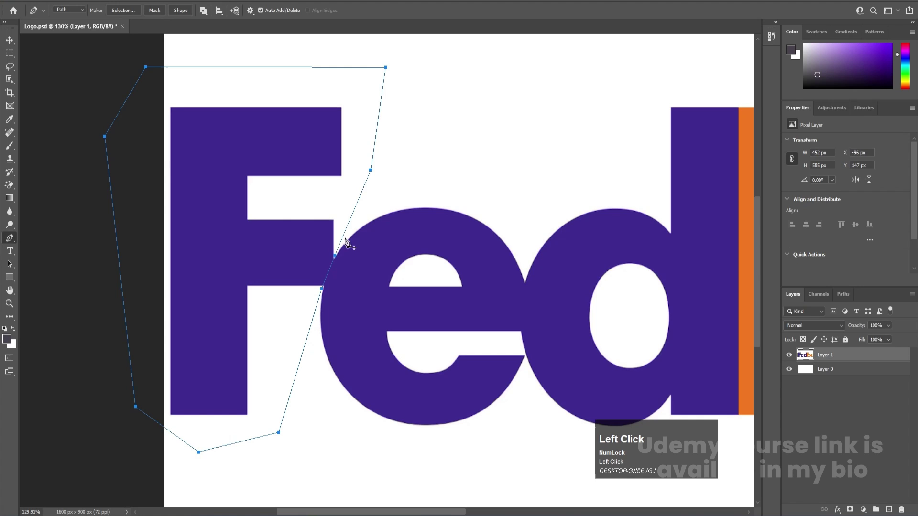
{"action": "key", "text": "ctrl+Return"}
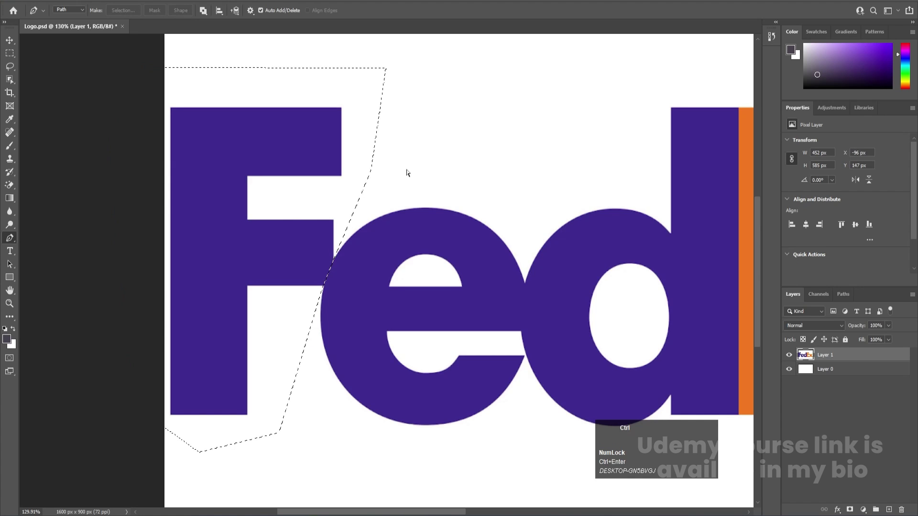
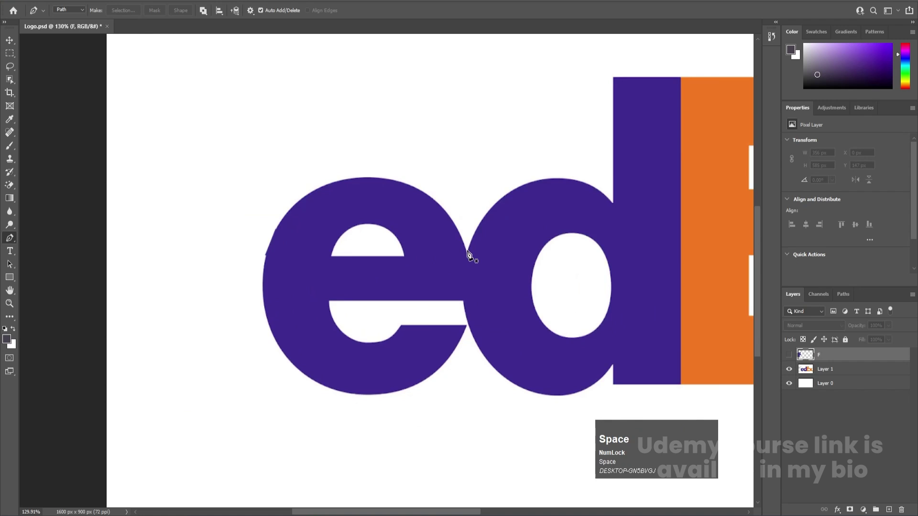
Step: Outline the letter e as a selection and paste it onto a new empty layer
{"action": "left_click", "coordinate": [472, 257]}
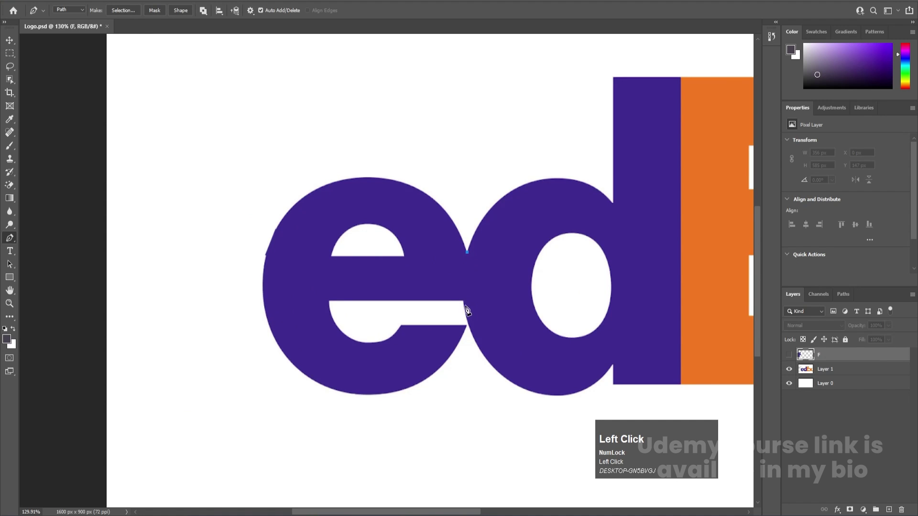
{"action": "left_click", "coordinate": [467, 305]}
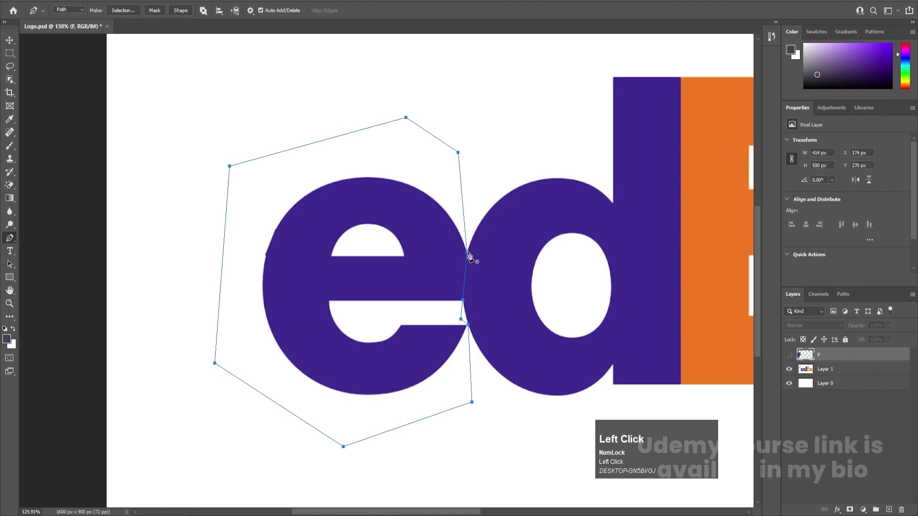
{"action": "key", "text": "ctrl+Return"}
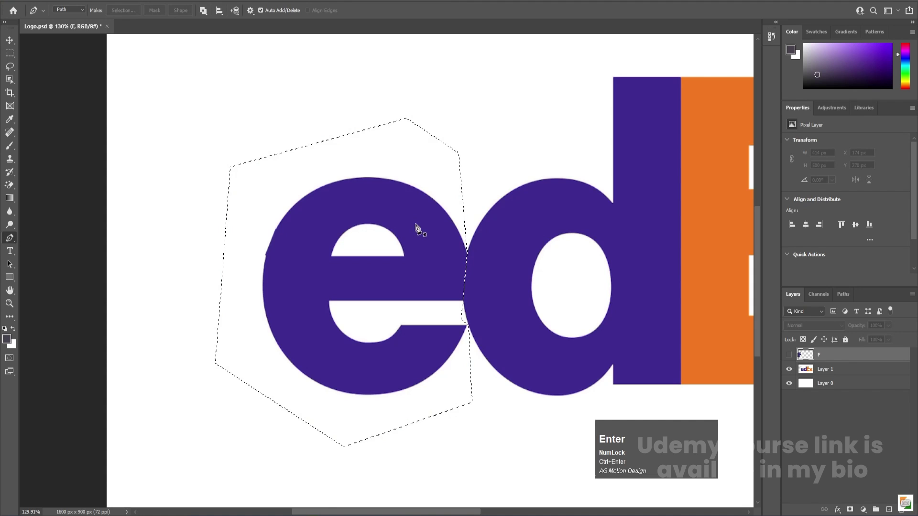
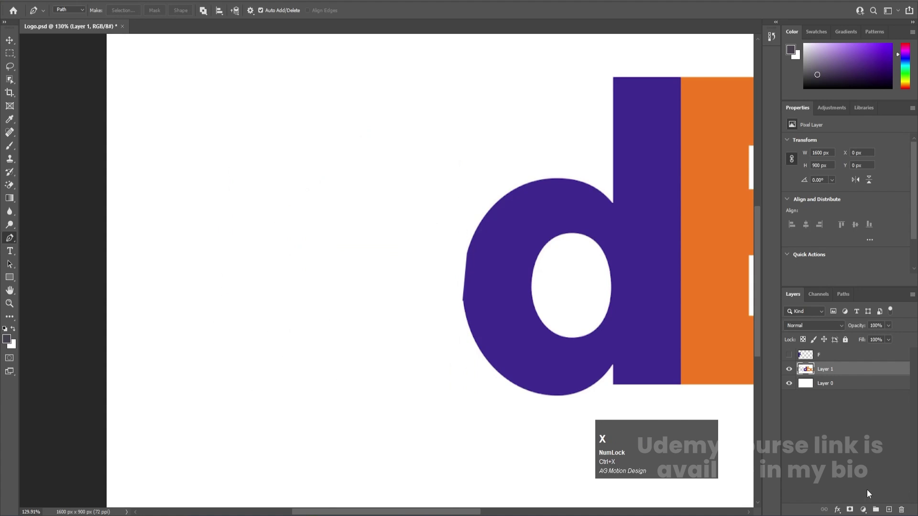
{"action": "left_click", "coordinate": [892, 510]}
{"action": "key", "text": "ctrl+shift+v"}
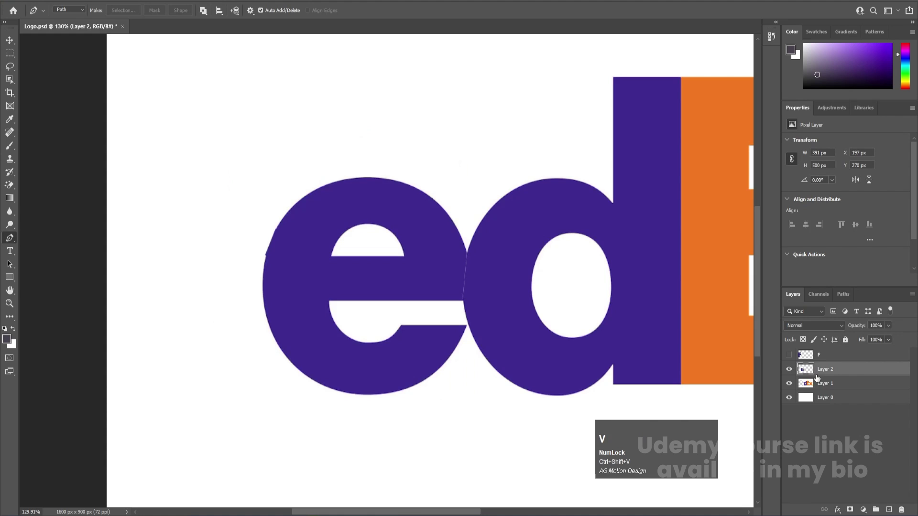
Step: Rename the new letter layer E and hide it
{"action": "left_click", "coordinate": [824, 372]}
{"action": "key", "text": "shift+e"}
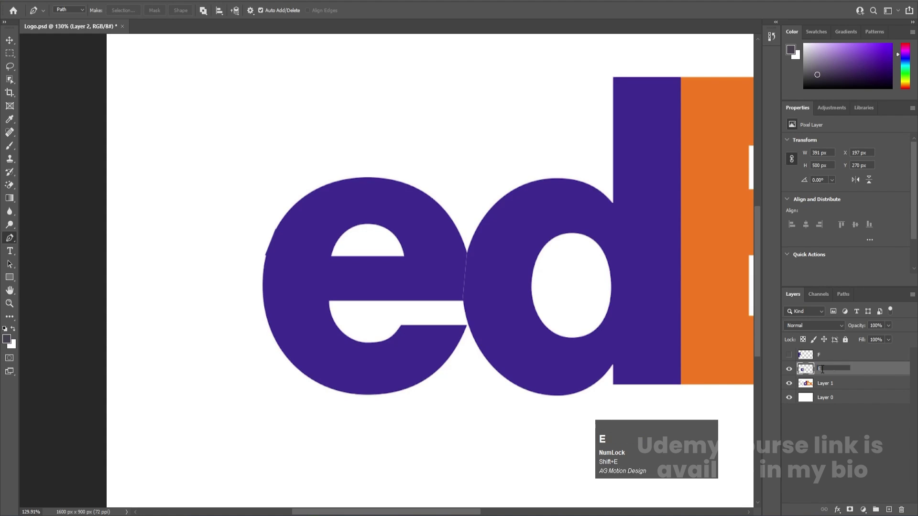
{"action": "key", "text": "Return"}
{"action": "left_click", "coordinate": [789, 370]}
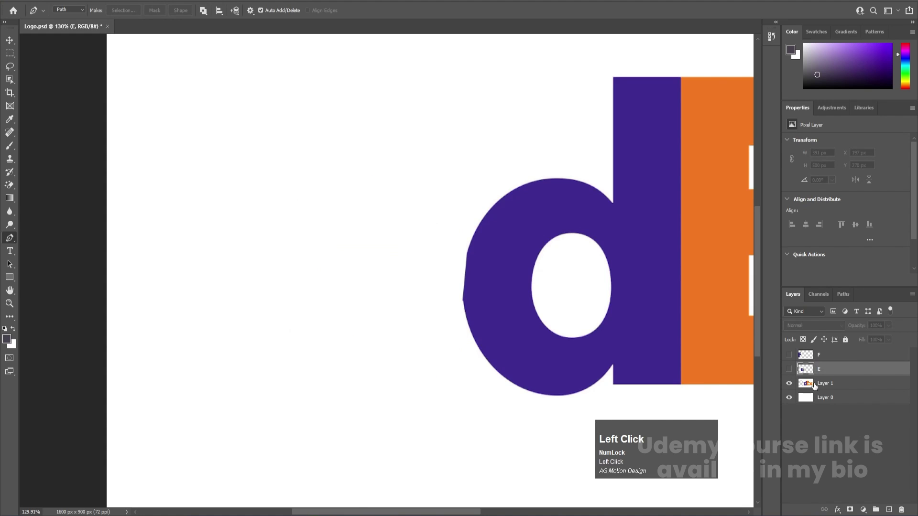
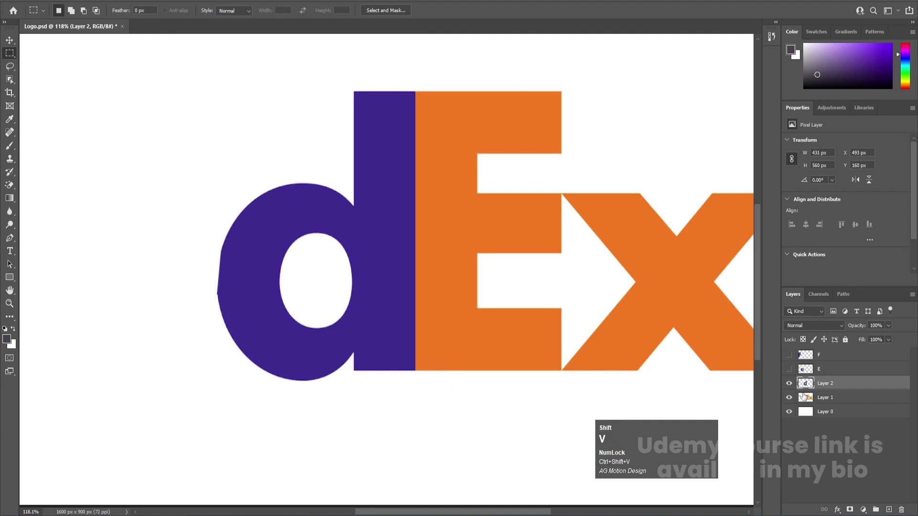
Step: Rename the d layer D, show the hidden letters again and select the remaining-letters layer
{"action": "left_click", "coordinate": [791, 387]}
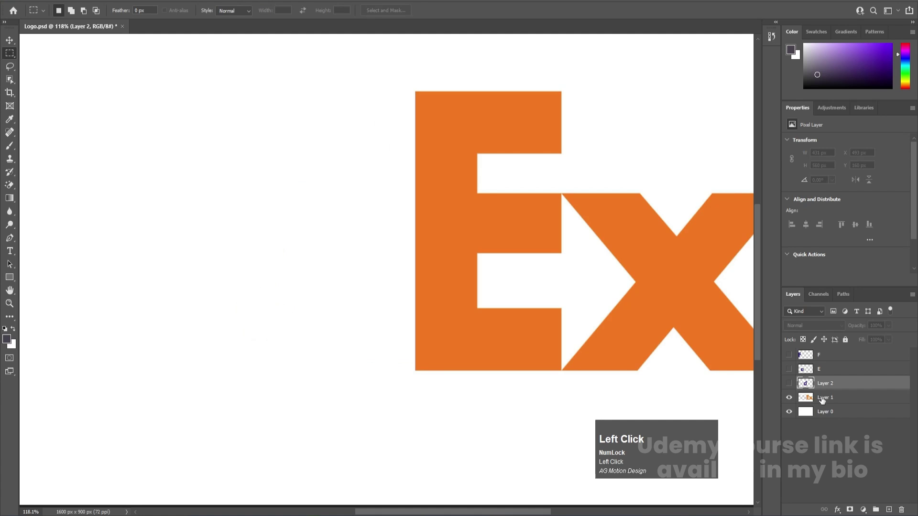
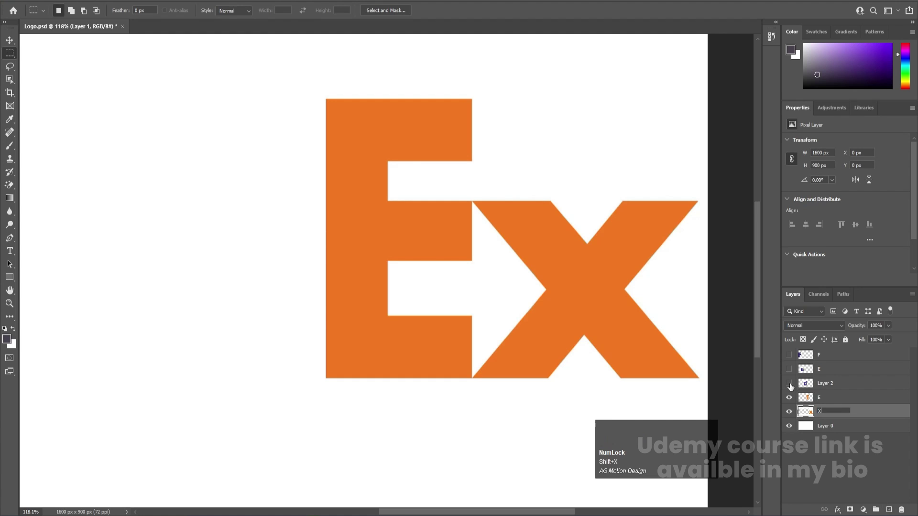
{"action": "left_click", "coordinate": [787, 385]}
{"action": "key", "text": "shift+d"}
{"action": "key", "text": "Return"}
{"action": "left_click", "coordinate": [792, 369]}
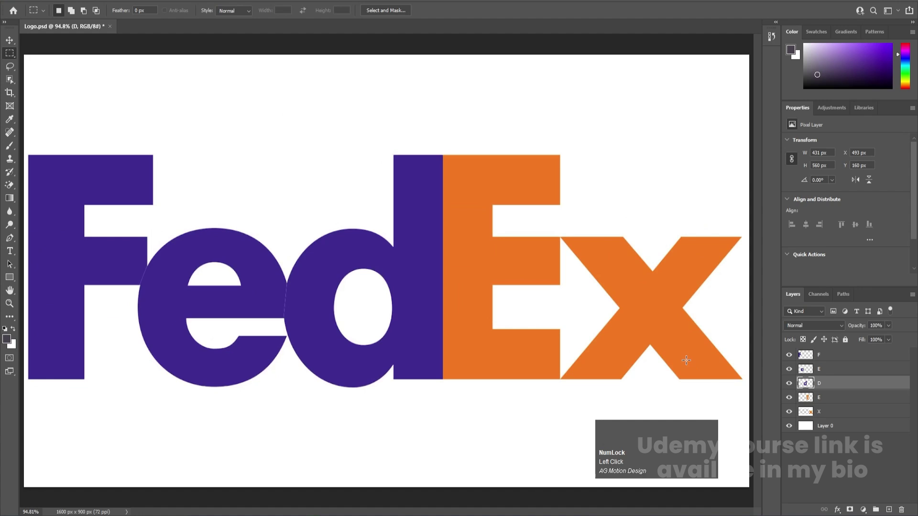
{"action": "left_click", "coordinate": [820, 427]}
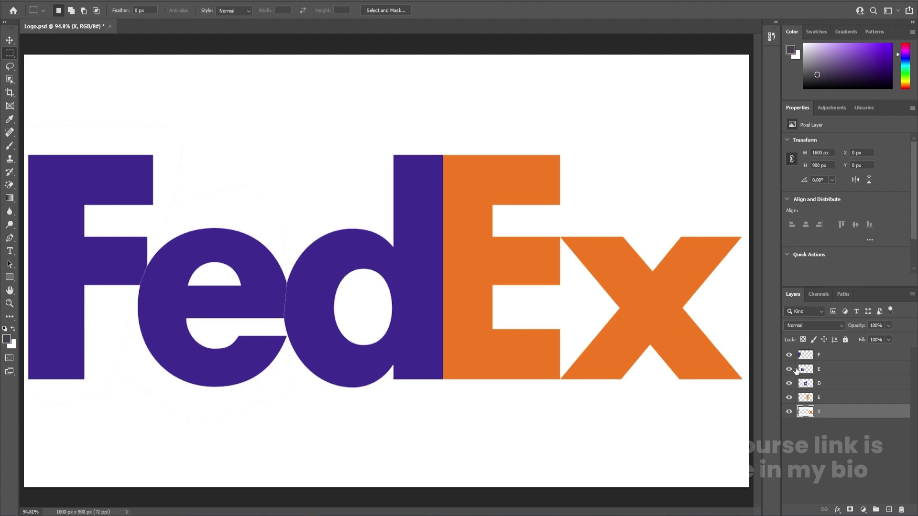
Step: Select the white background with the Magic Wand, clear it and return to the Move tool
{"action": "left_click", "coordinate": [791, 371]}
{"action": "left_click_drag", "start_coordinate": [790, 371], "coordinate": [15, 191]}
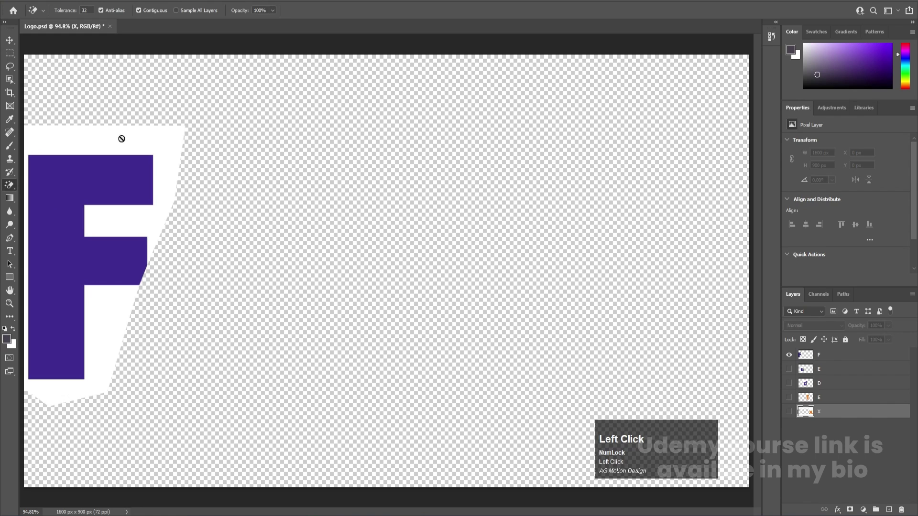
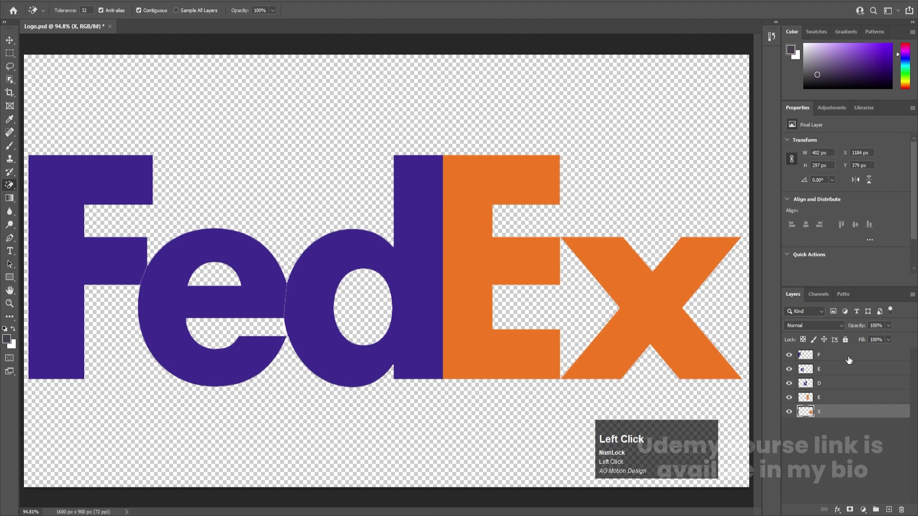
{"action": "key", "text": "ctrl+s"}
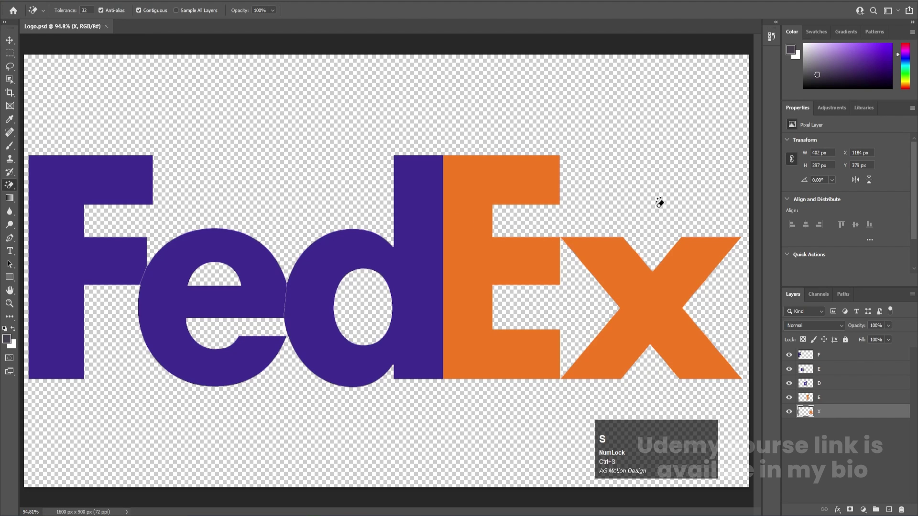
{"action": "key", "text": "v"}
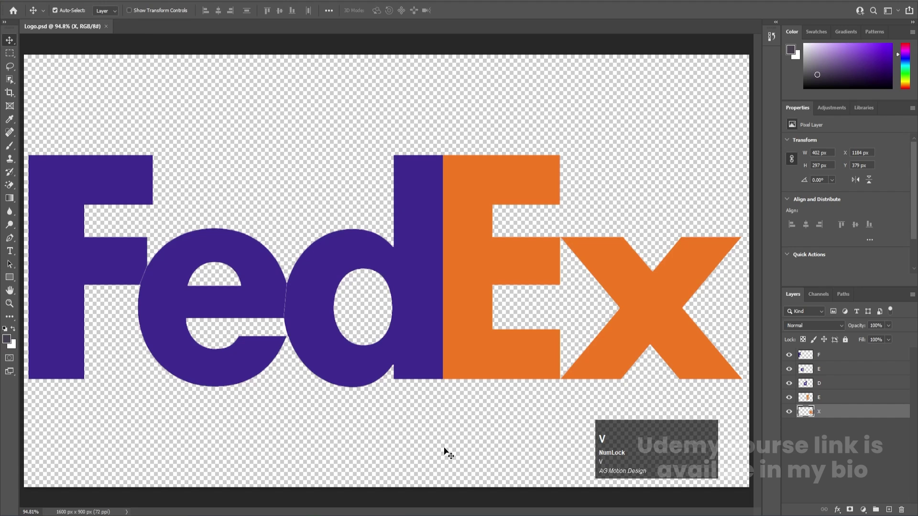
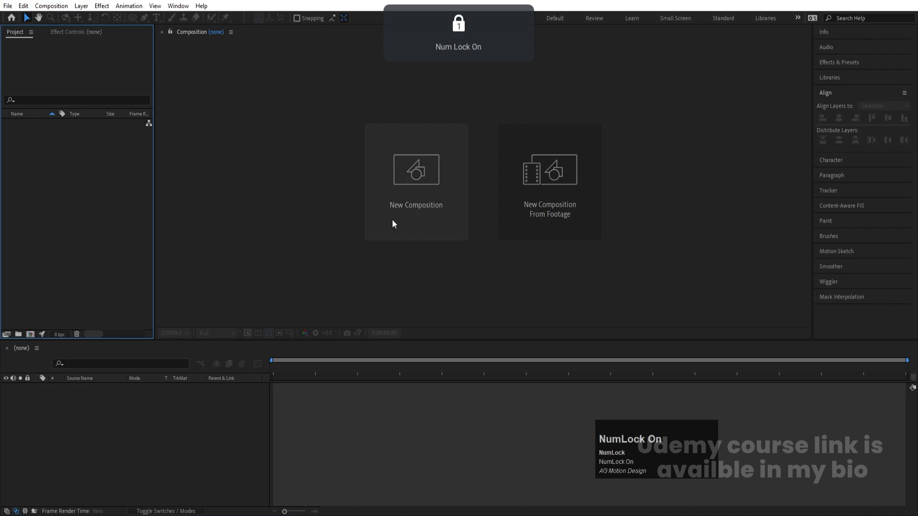
Step: Create a new 1920-wide composition named Main Animation and confirm its settings
{"action": "left_click", "coordinate": [399, 205]}
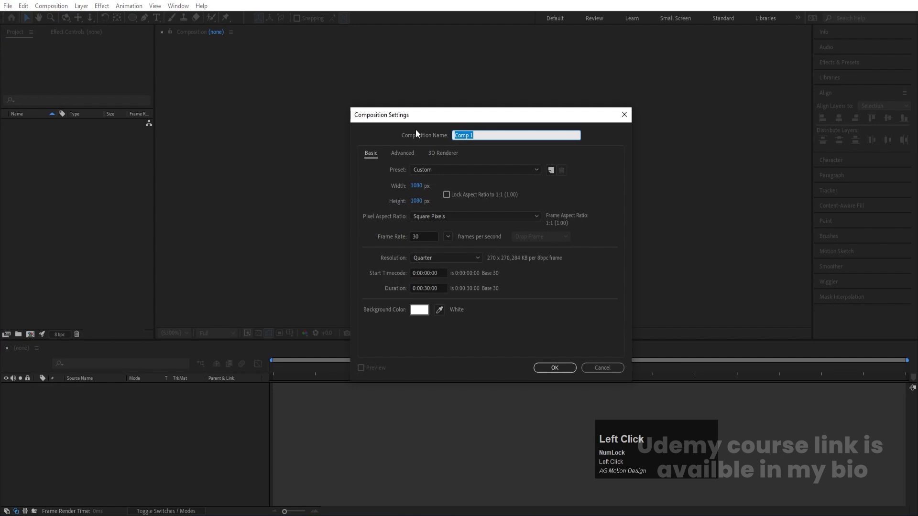
{"action": "type", "text": "ain"}
{"action": "key", "text": "space"}
{"action": "type", "text": "i"}
{"action": "type", "text": "MATION"}
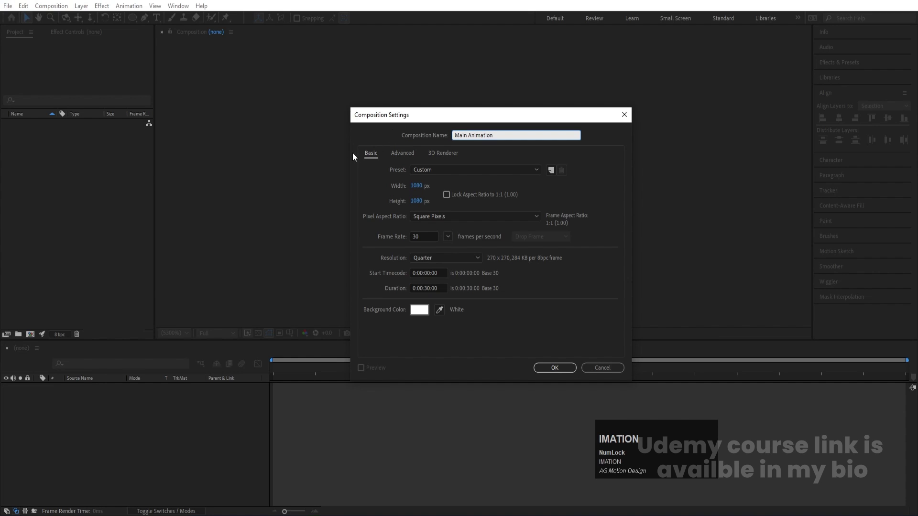
{"action": "left_click", "coordinate": [419, 189]}
{"action": "type", "text": "192"}
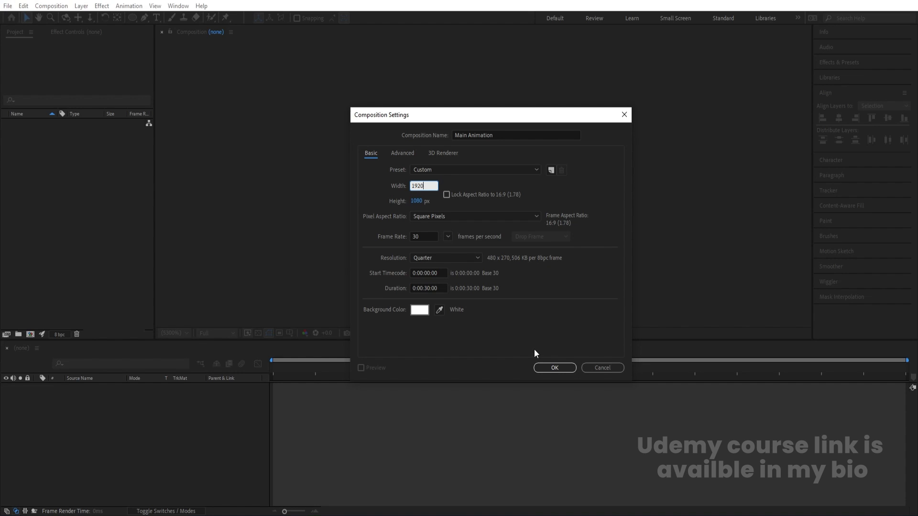
{"action": "left_click", "coordinate": [559, 371]}
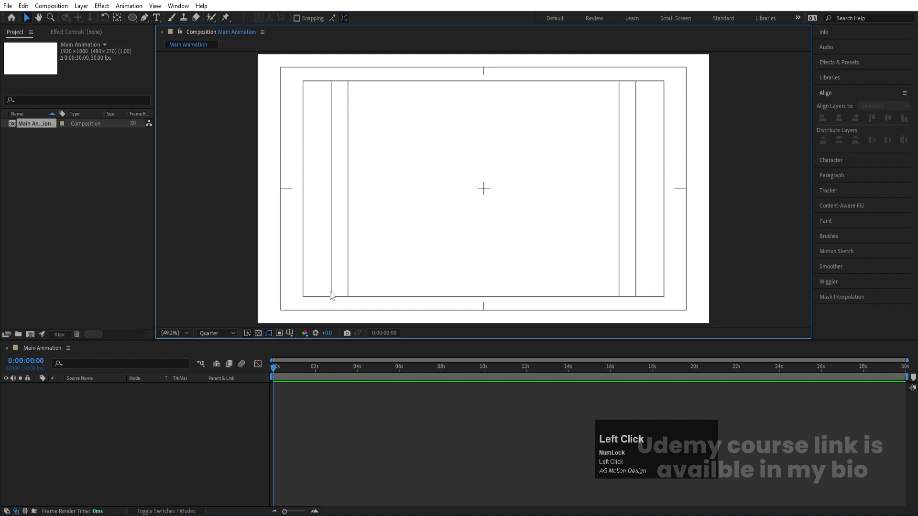
Step: Import Logo.psd as a composition and paste its letter layers into Main Animation
{"action": "key", "text": "ctrl+i"}
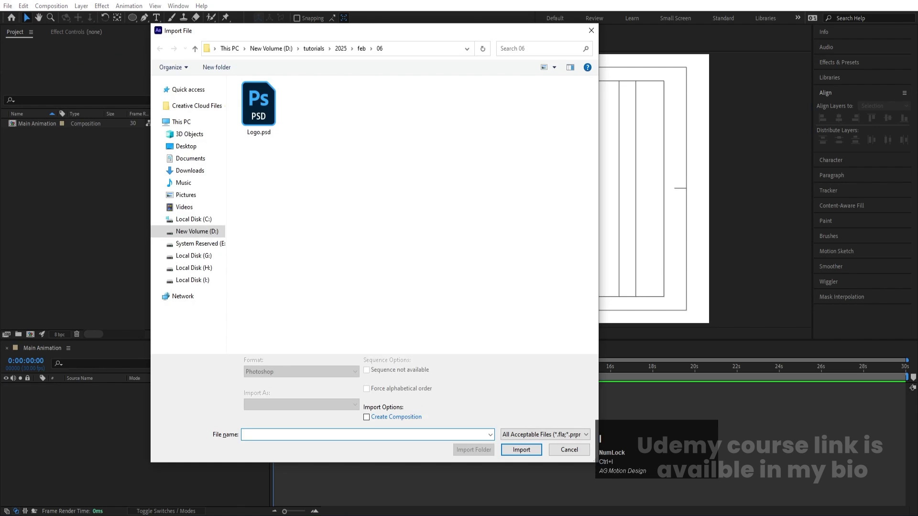
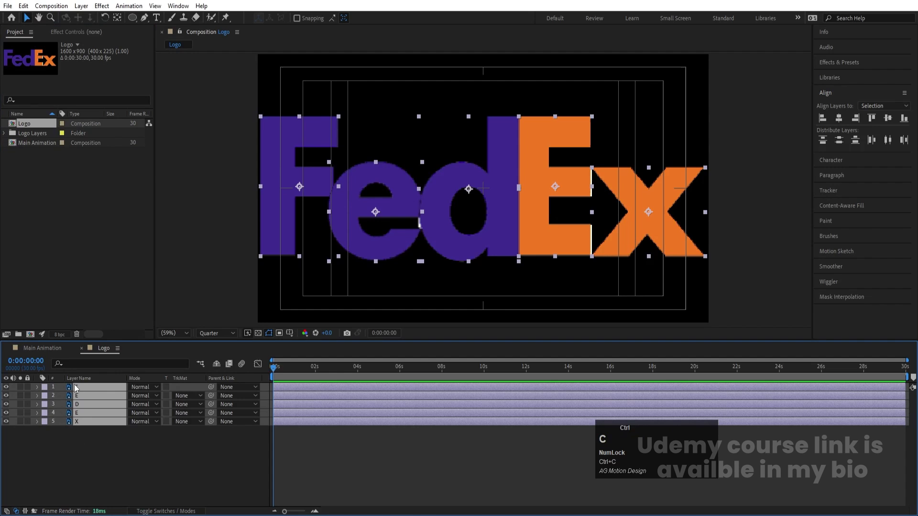
{"action": "left_click", "coordinate": [48, 354]}
{"action": "key", "text": "ctrl+v"}
Step: Add a null object and parent the five letter layers to it
{"action": "right_click", "coordinate": [131, 439]}
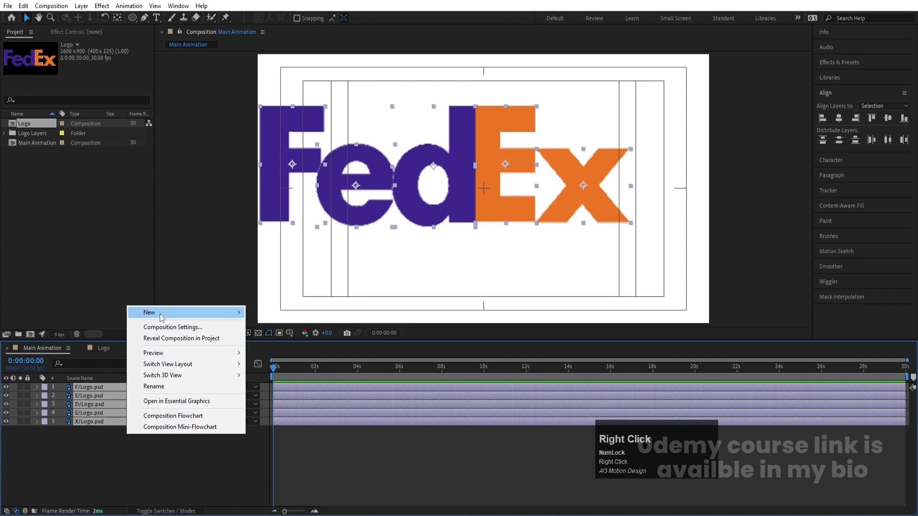
{"action": "left_click_drag", "start_coordinate": [161, 312], "coordinate": [115, 390]}
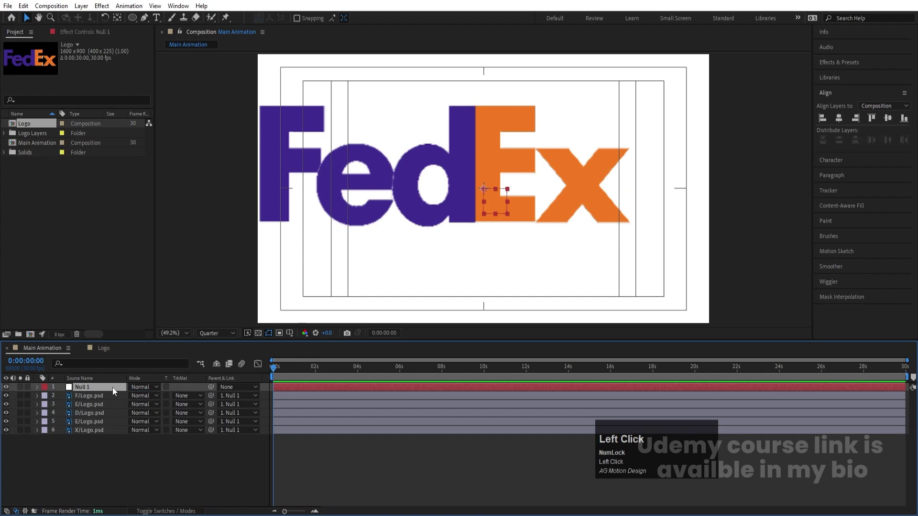
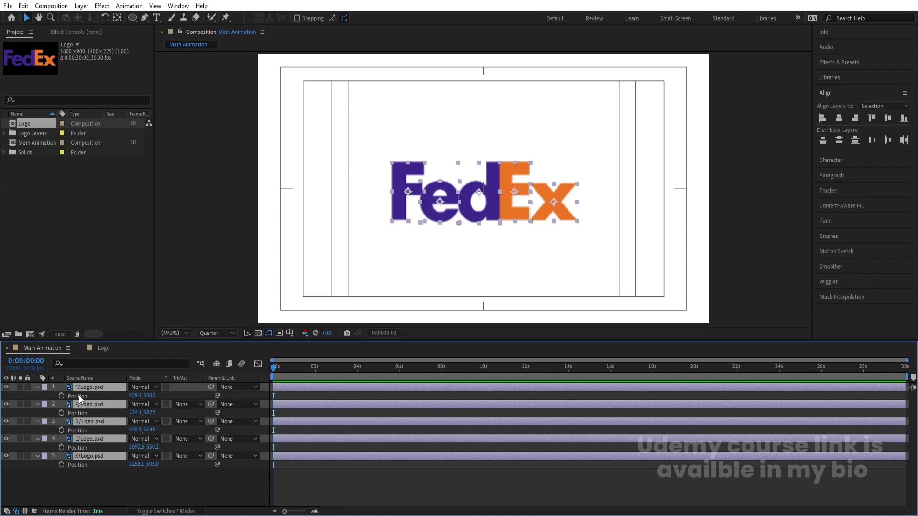
Step: Set starting rotation and scale keyframes on all letters and move to one second
{"action": "left_click", "coordinate": [82, 399]}
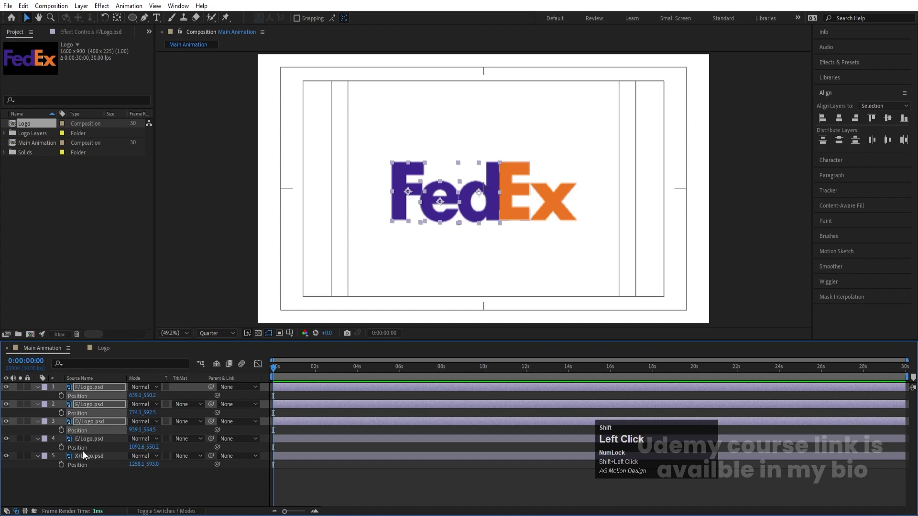
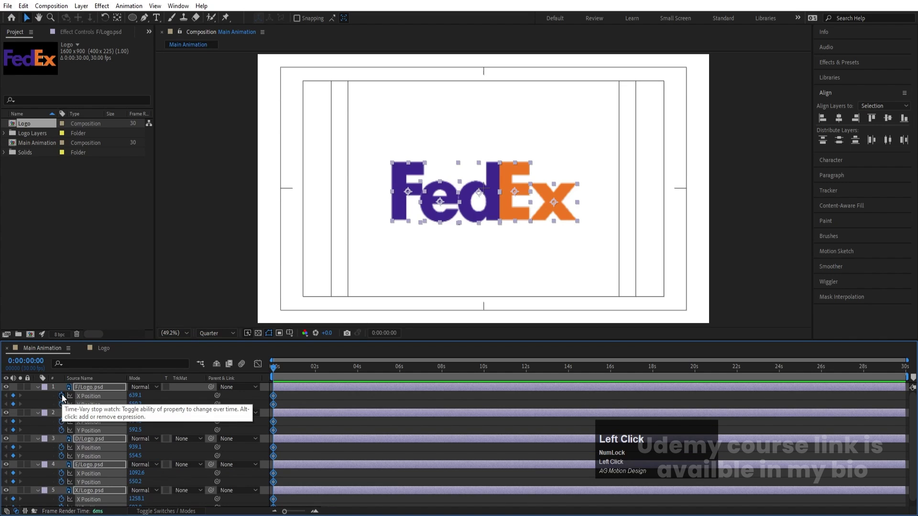
{"action": "type", "text": "=="}
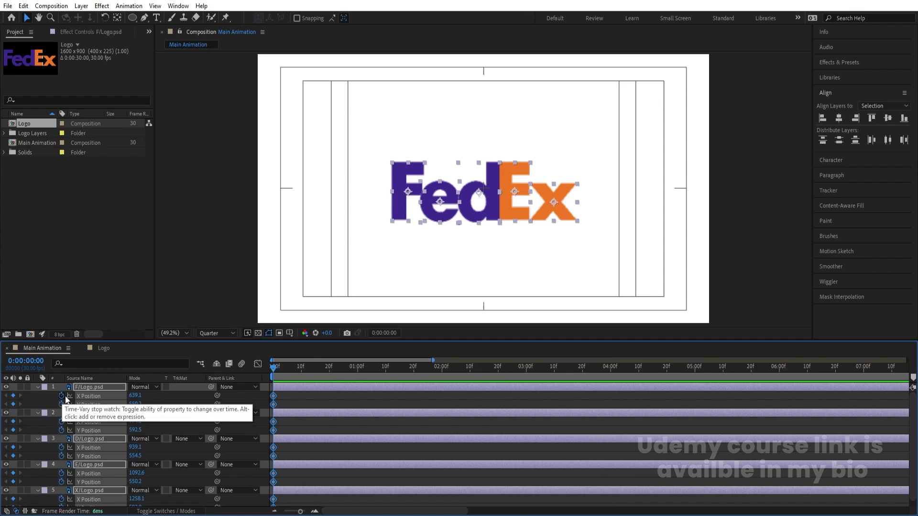
{"action": "type", "text": "r"}
{"action": "left_click", "coordinate": [66, 395]}
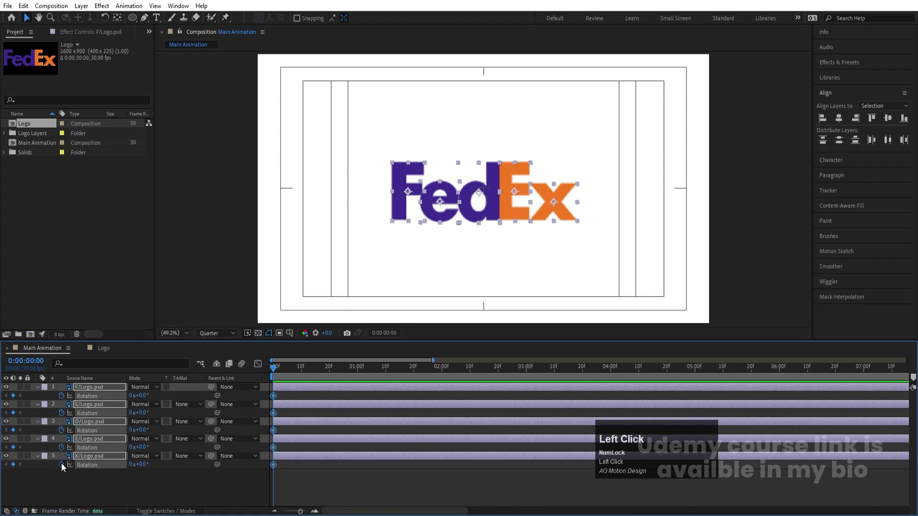
{"action": "key", "text": "s"}
{"action": "left_click", "coordinate": [65, 400]}
{"action": "key", "text": "u"}
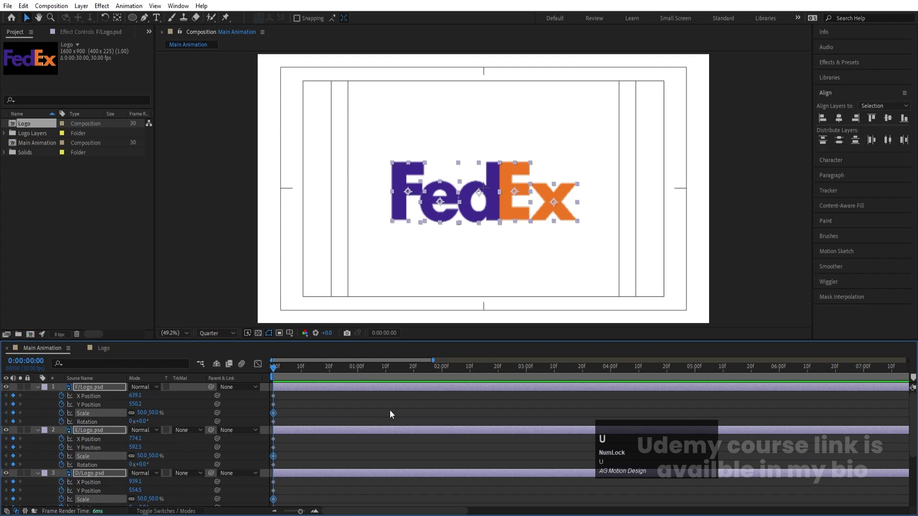
{"action": "left_click_drag", "start_coordinate": [389, 373], "coordinate": [16, 400]}
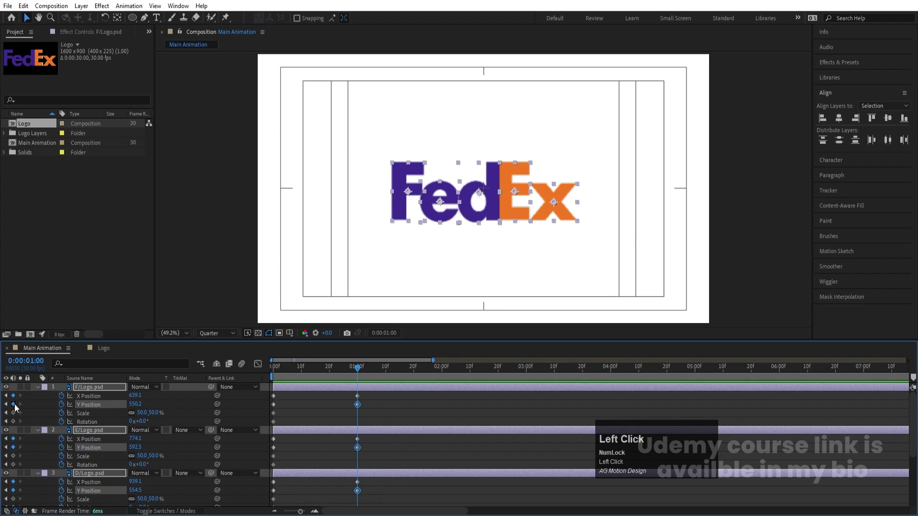
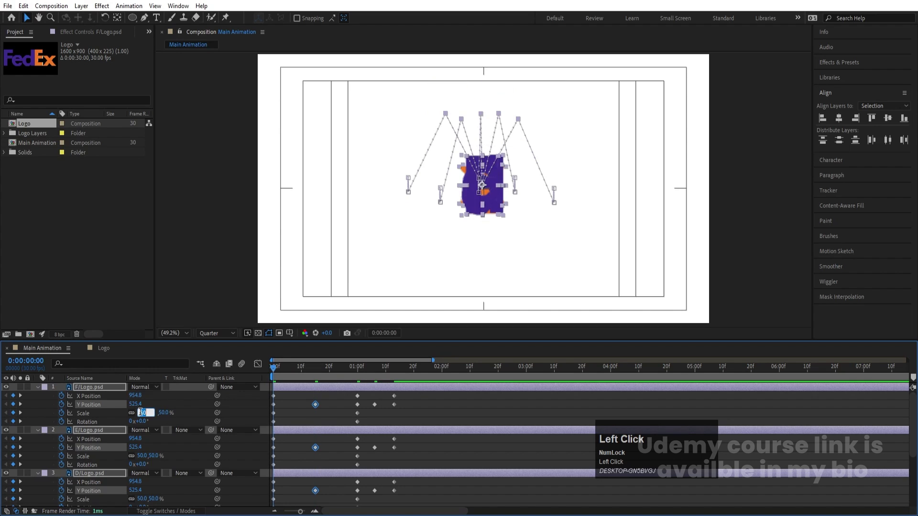
Step: Set the starting scale to 10%, preview, and undo a rotation tweak before deselecting
{"action": "key", "text": "1"}
{"action": "key", "text": "Return"}
{"action": "key", "text": "space"}
{"action": "key", "text": "k"}
{"action": "left_click", "coordinate": [145, 428]}
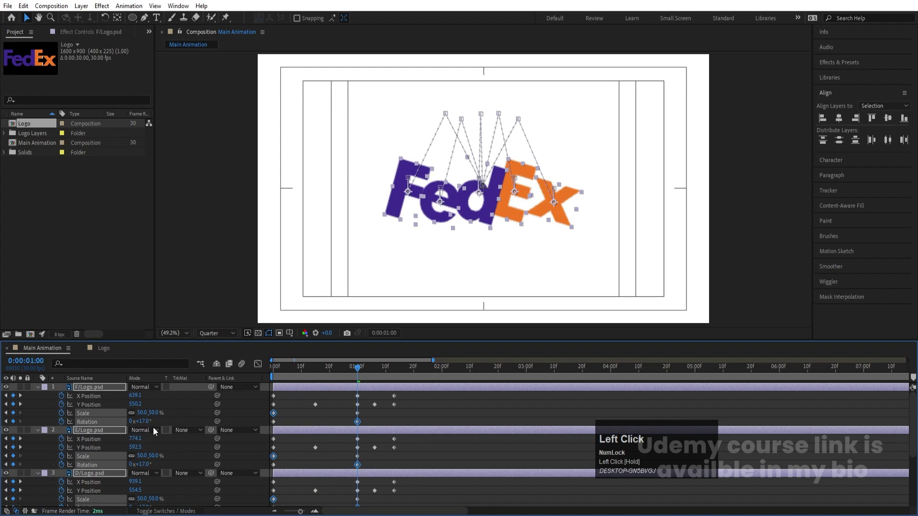
{"action": "key", "text": "ctrl+z"}
{"action": "left_click", "coordinate": [161, 424]}
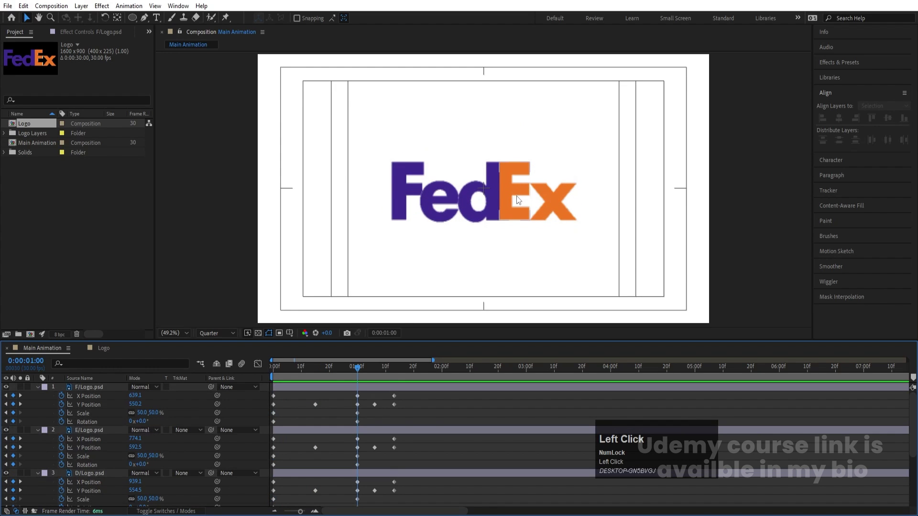
Step: Give the lower letters a full 1x rotation at the start and preview the spin
{"action": "scroll", "scroll_direction": "up", "scroll_amount": 3}
{"action": "scroll", "scroll_direction": "down", "scroll_amount": 3}
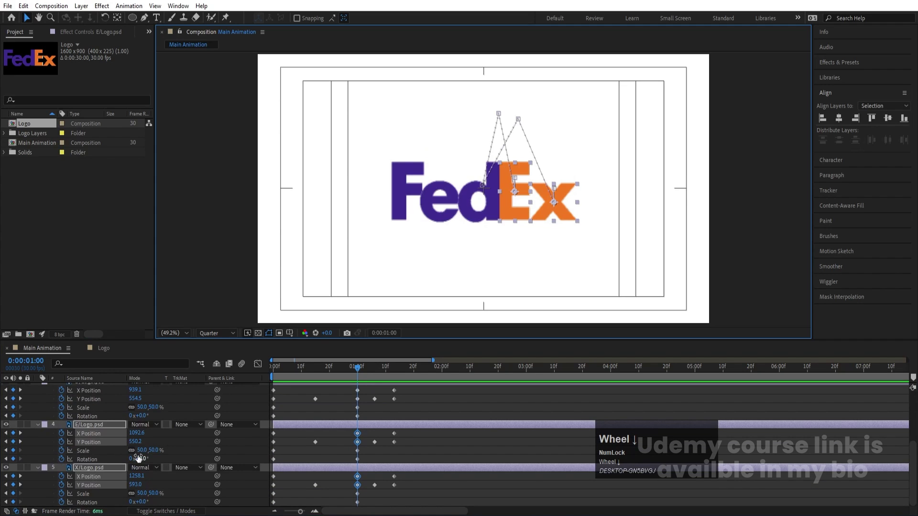
{"action": "left_click", "coordinate": [133, 461]}
{"action": "key", "text": "1"}
{"action": "key", "text": "Return"}
{"action": "left_click_drag", "start_coordinate": [329, 364], "coordinate": [240, 380]}
{"action": "key", "text": "space"}
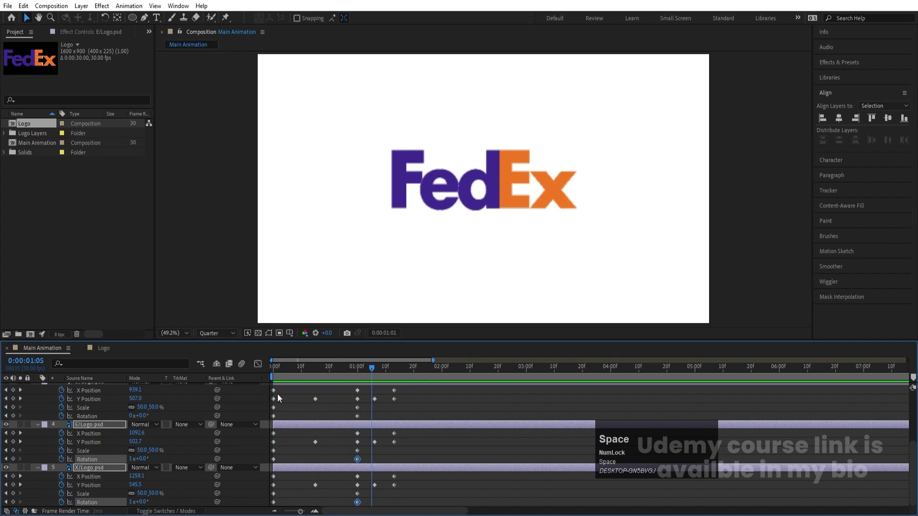
{"action": "key", "text": "j"}
Step: Adjust the D letter's rotation, preview again and reveal the position properties
{"action": "left_click", "coordinate": [411, 191]}
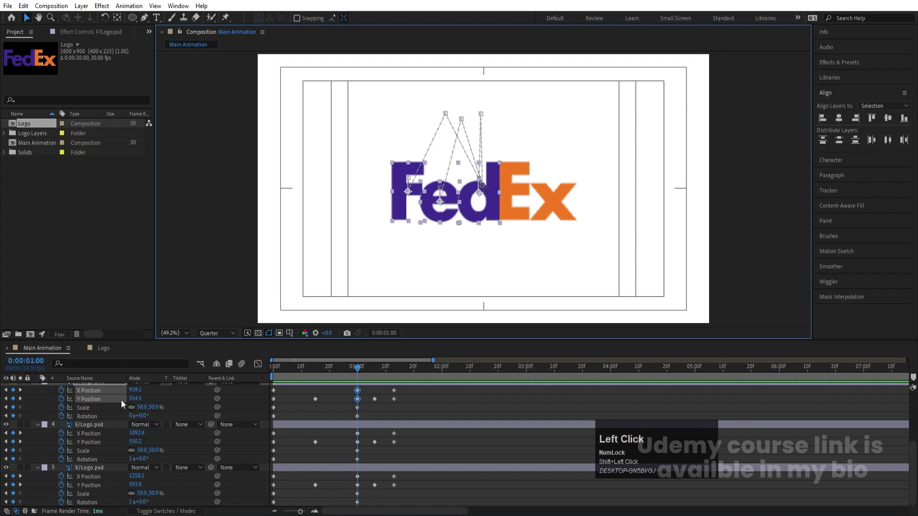
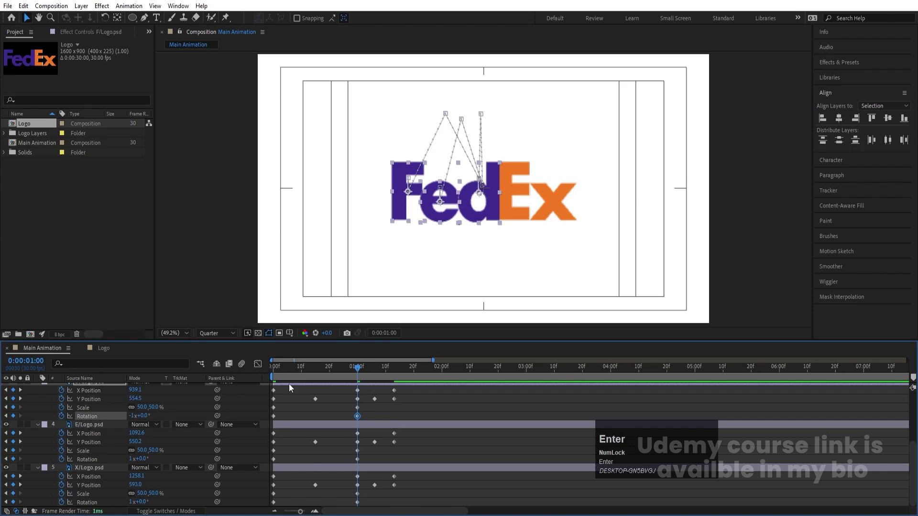
{"action": "left_click", "coordinate": [298, 371]}
{"action": "key", "text": "space"}
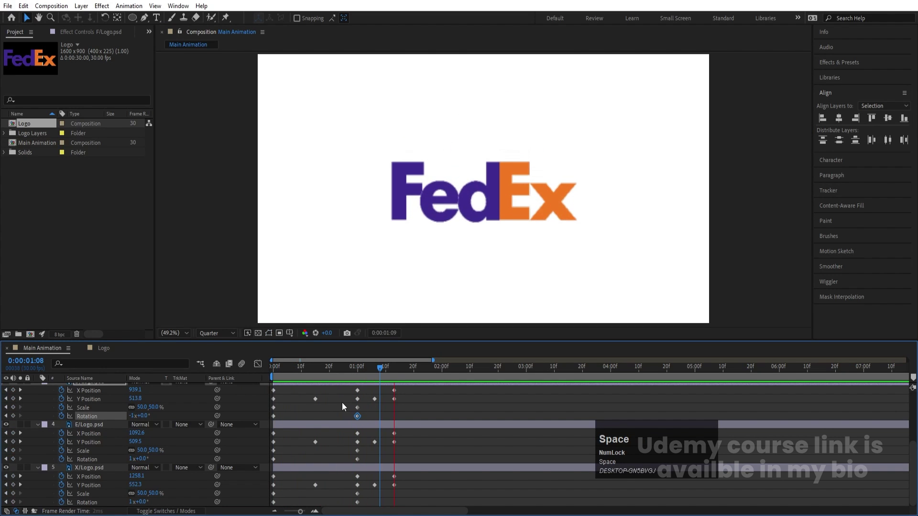
{"action": "left_click", "coordinate": [345, 408]}
{"action": "type", "text": "pp"}
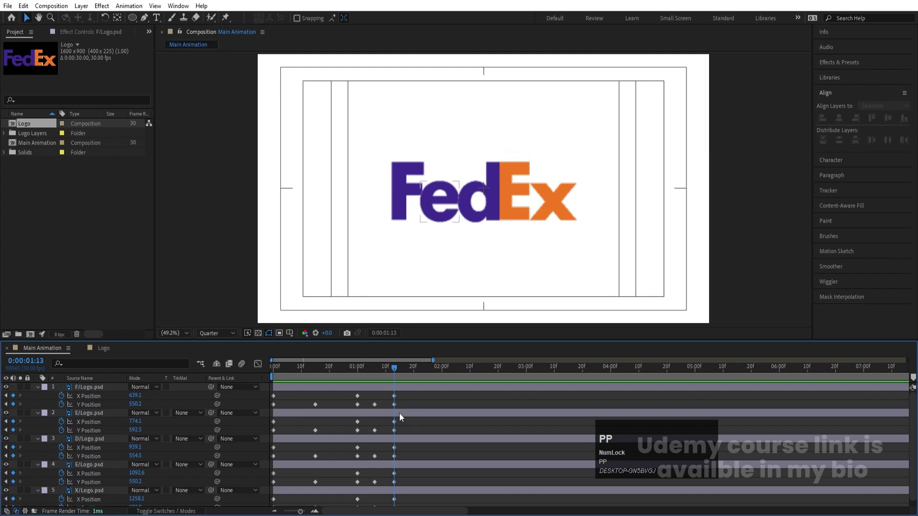
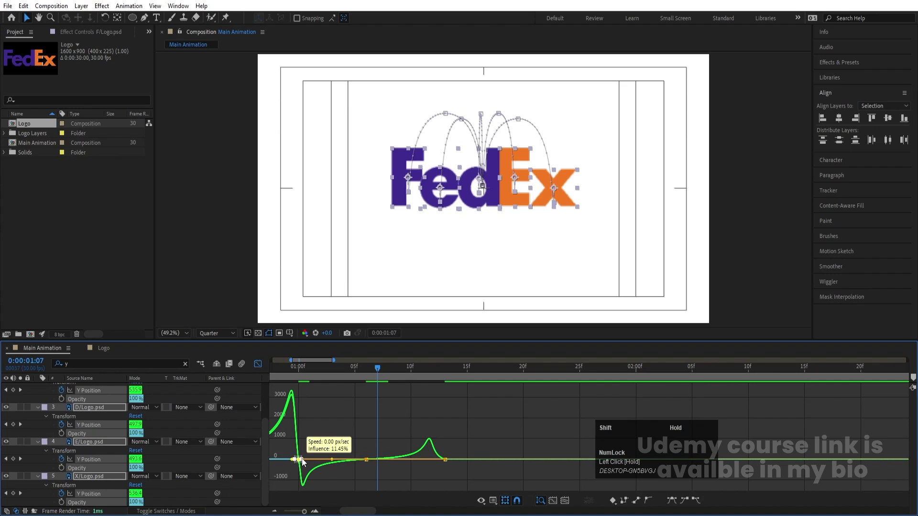
Step: Drag the Y Position speed-curve handles to sharpen the landing ease
{"action": "left_click_drag", "start_coordinate": [459, 446], "coordinate": [187, 403]}
Step: Close the graph editor, zoom the timeline out, collapse all layer properties and move to frame 5
{"action": "key", "text": "space"}
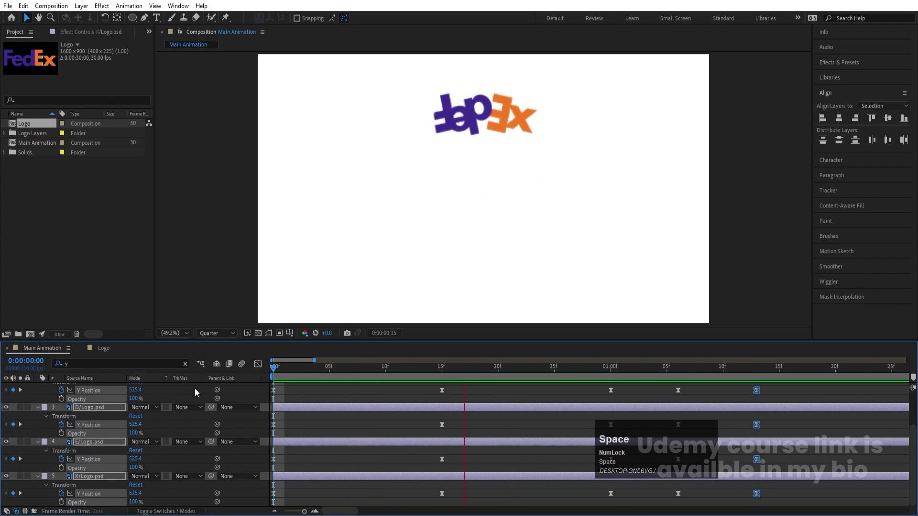
{"action": "key", "text": "-"}
{"action": "type", "text": "---"}
{"action": "left_click", "coordinate": [305, 397]}
{"action": "key", "text": "u"}
{"action": "type", "text": "uu"}
{"action": "left_click", "coordinate": [302, 375]}
{"action": "key", "text": "space"}
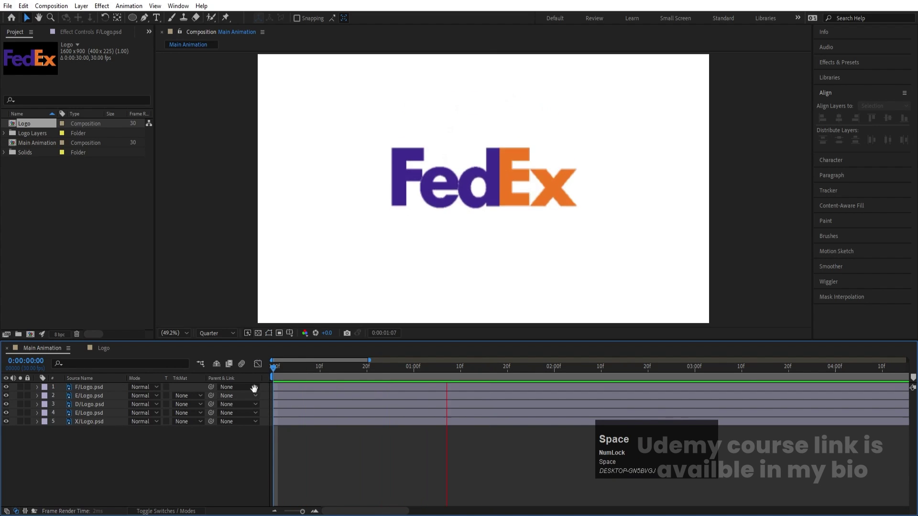
{"action": "left_click_drag", "start_coordinate": [294, 373], "coordinate": [320, 459]}
{"action": "key", "text": "="}
Step: Offset the E, D, E and X letters' in-points by 5 frames each
{"action": "left_click", "coordinate": [324, 368]}
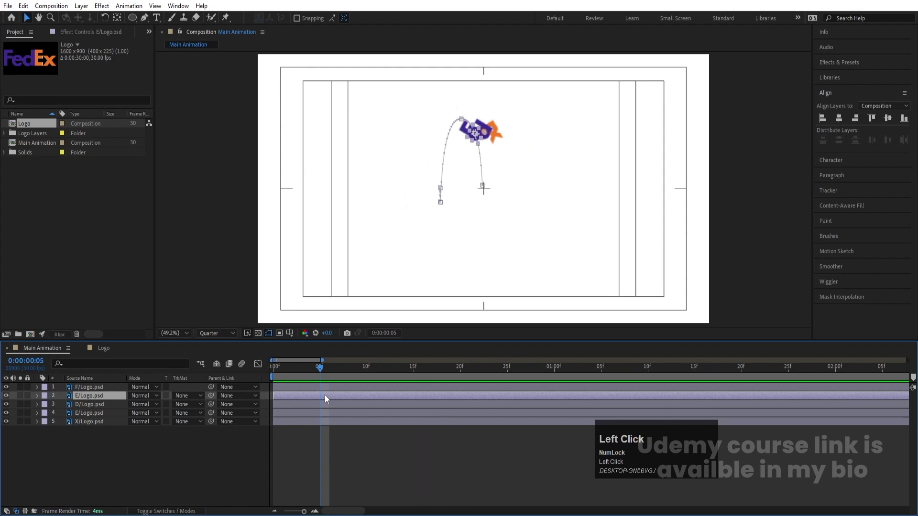
{"action": "key", "text": "["}
{"action": "left_click", "coordinate": [373, 369]}
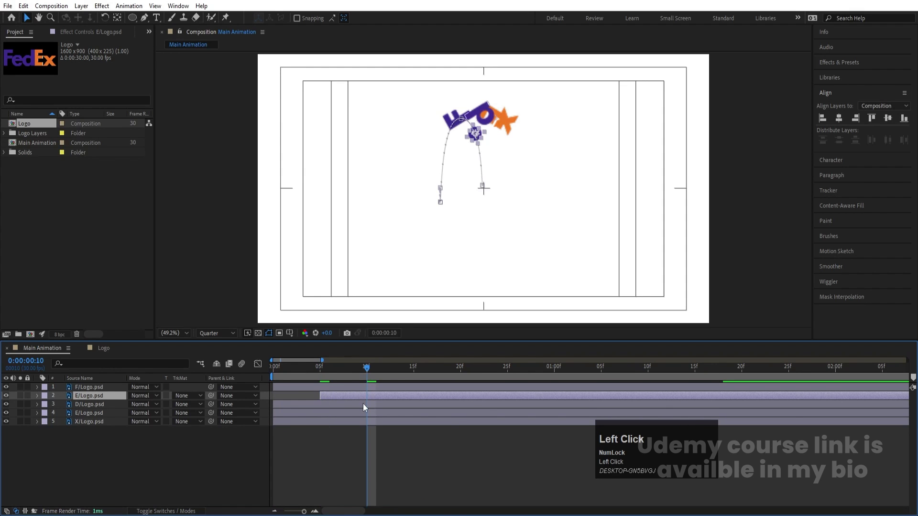
{"action": "key", "text": "["}
{"action": "left_click", "coordinate": [419, 376]}
{"action": "key", "text": "["}
{"action": "left_click", "coordinate": [463, 373]}
{"action": "key", "text": "["}
Step: Return to the start of the timeline and play back the staggered bounce
{"action": "left_click", "coordinate": [304, 373]}
{"action": "key", "text": "space"}
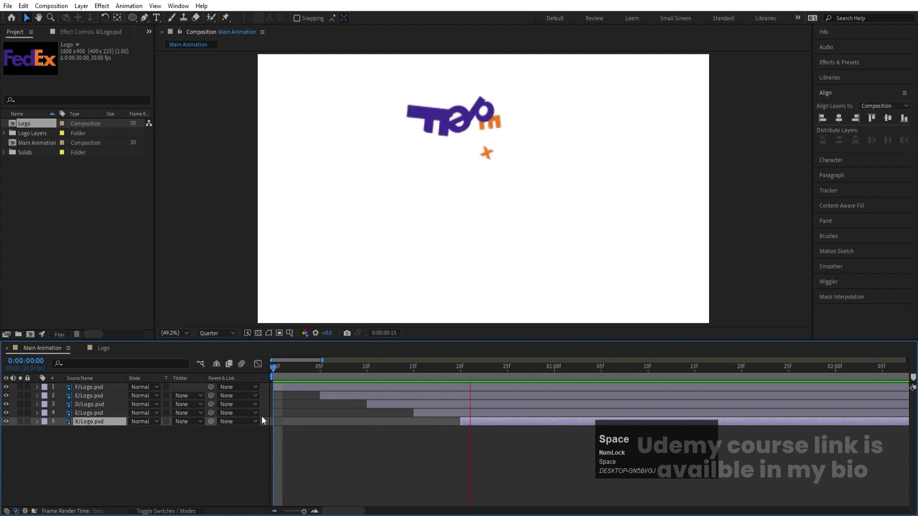
{"action": "type", "text": "-"}
{"action": "left_click", "coordinate": [299, 374]}
{"action": "key", "text": "space"}
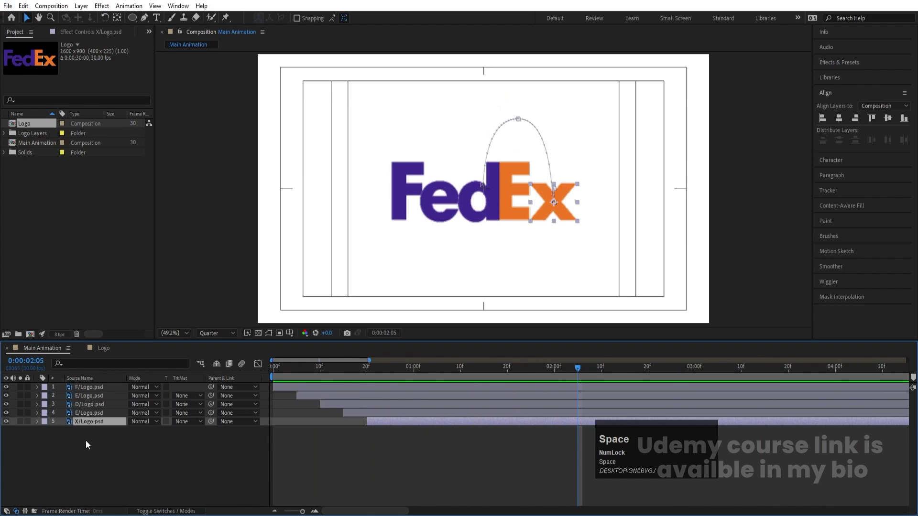
Step: Precompose all five letter layers into a composition named Logo Reveal
{"action": "left_click_drag", "start_coordinate": [89, 450], "coordinate": [70, 389]}
{"action": "key", "text": "ctrl+shift+c"}
{"action": "type", "text": "ogo"}
{"action": "key", "text": "space"}
Step: Confirm the Logo Reveal precomposition name and clear the layer selection
{"action": "type", "text": "eveal"}
{"action": "key", "text": "Return"}
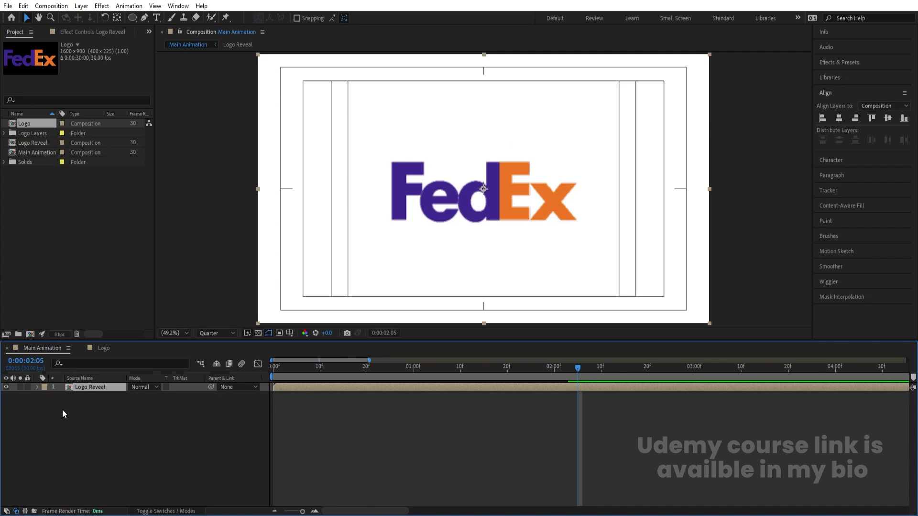
{"action": "left_click", "coordinate": [83, 431]}
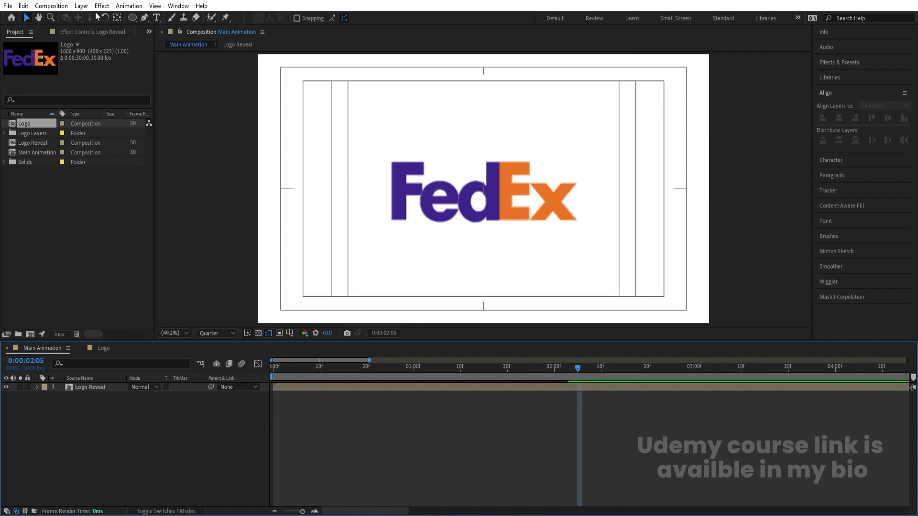
Step: Draw a large red circle, centre its anchor point, align it to the composition centre and reveal Scale
{"action": "left_click_drag", "start_coordinate": [139, 22], "coordinate": [161, 42]}
{"action": "left_click_drag", "start_coordinate": [161, 42], "coordinate": [111, 476]}
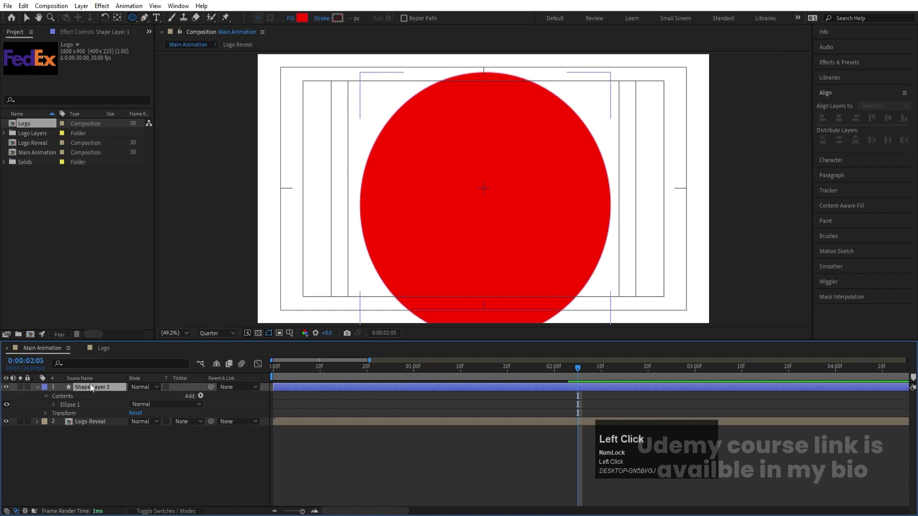
{"action": "key", "text": "ctrl+alt+Home"}
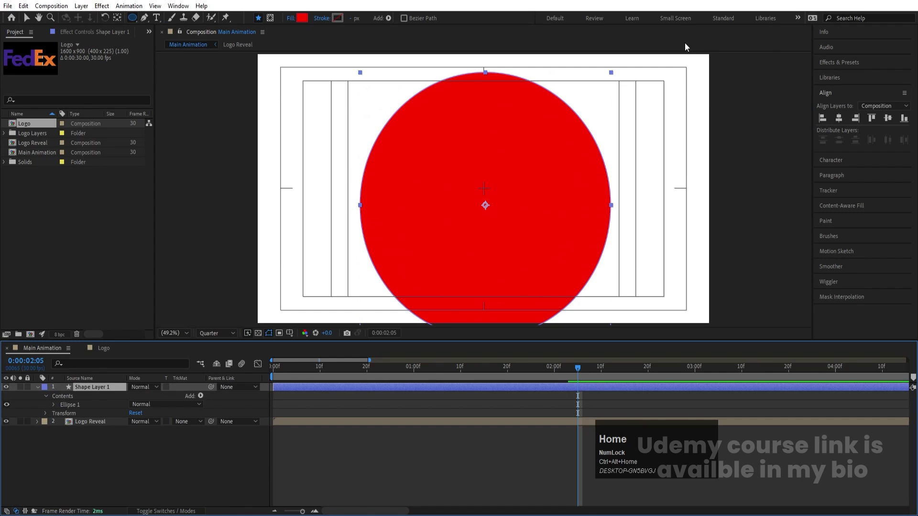
{"action": "left_click", "coordinate": [841, 123]}
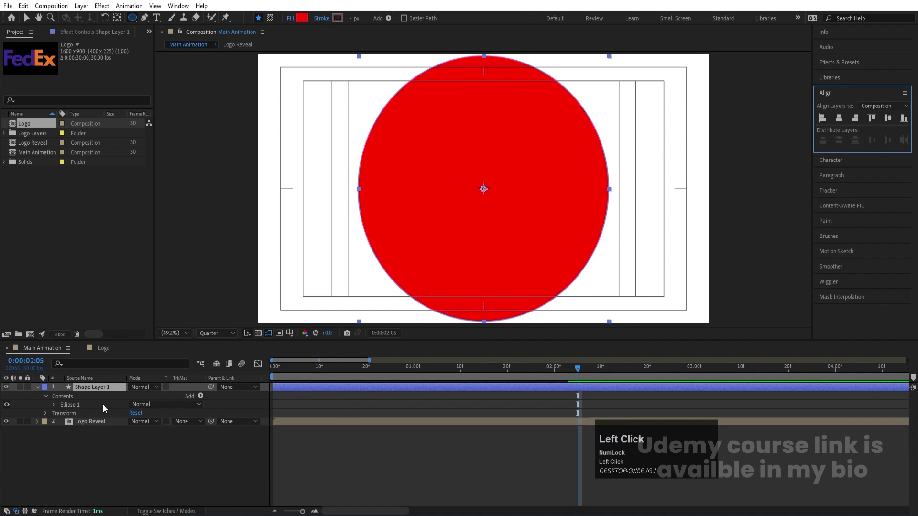
{"action": "key", "text": "s"}
{"action": "left_click", "coordinate": [146, 399]}
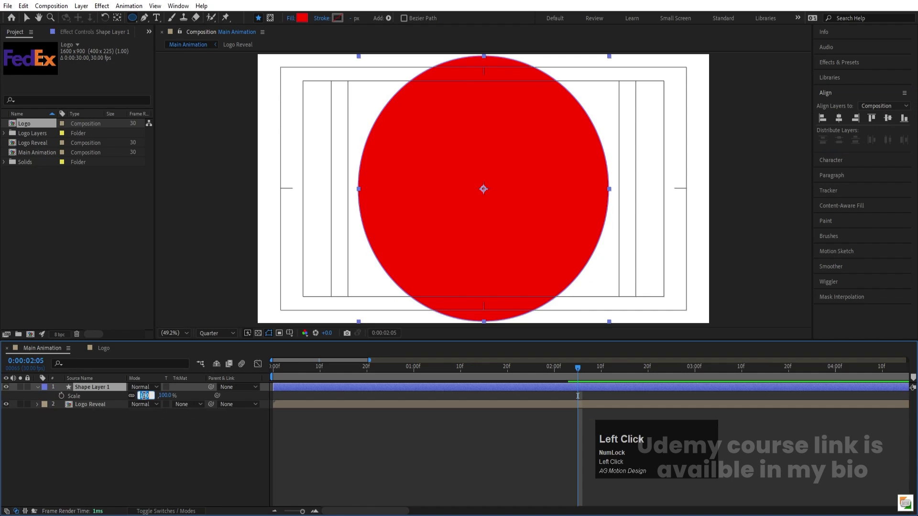
Step: Keyframe the circle's scale so it grows from 0% and check it from the start of the timeline
{"action": "key", "text": "Return"}
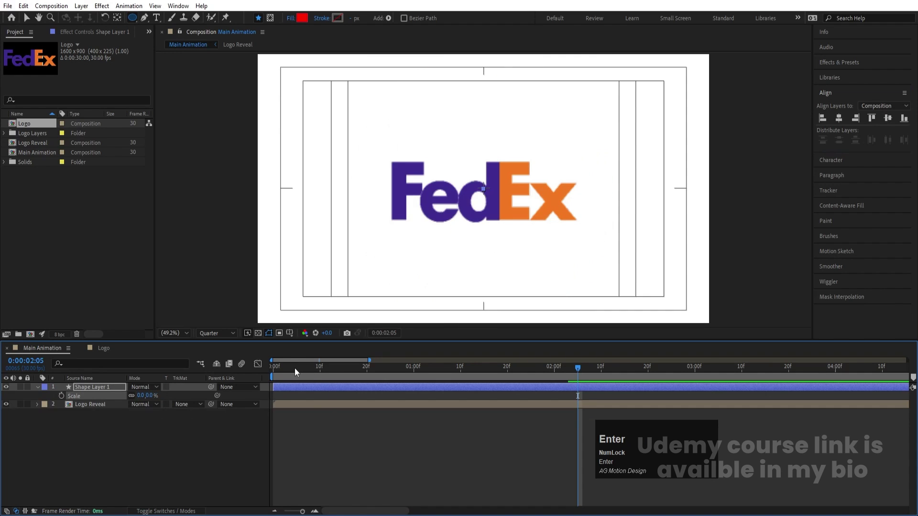
{"action": "left_click_drag", "start_coordinate": [299, 373], "coordinate": [65, 398]}
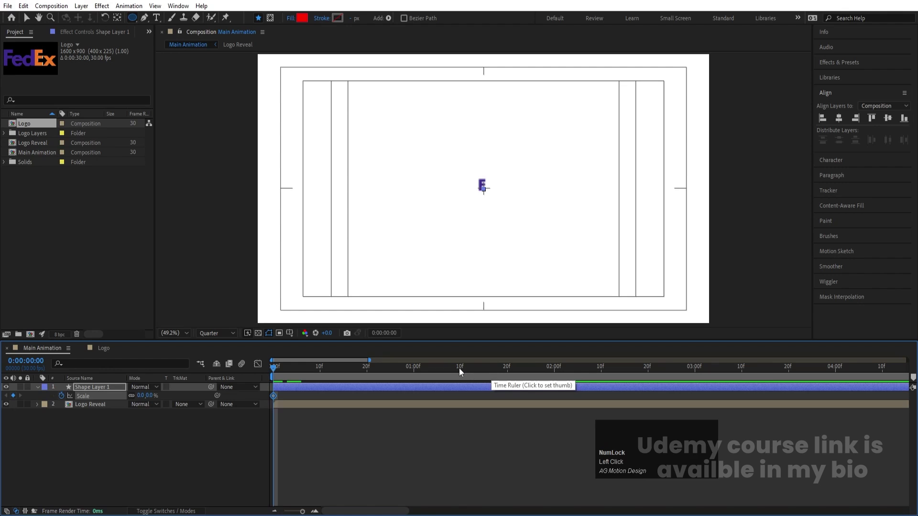
{"action": "left_click_drag", "start_coordinate": [462, 371], "coordinate": [253, 385]}
{"action": "key", "text": "space"}
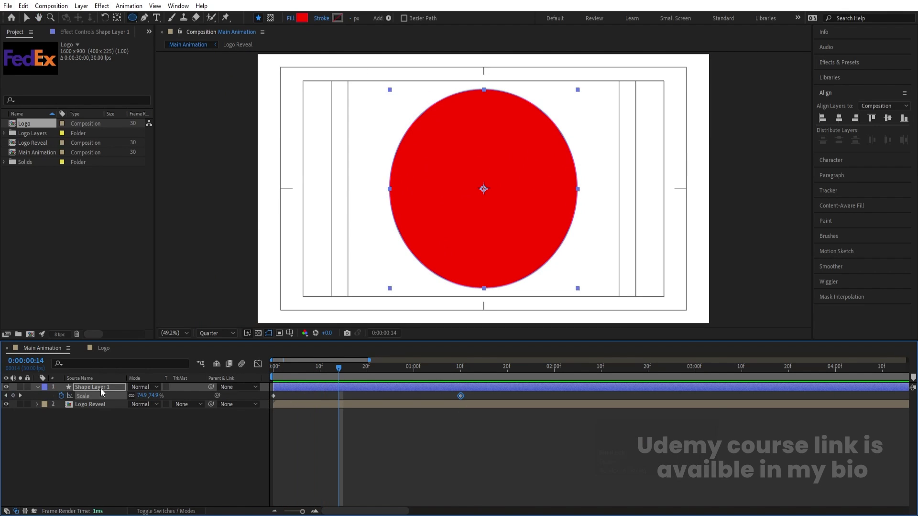
Step: Move the circle beneath the Logo Reveal layer and change its fill to FedEx purple
{"action": "left_click_drag", "start_coordinate": [106, 389], "coordinate": [261, 374]}
{"action": "key", "text": "space"}
{"action": "key", "text": "-"}
{"action": "left_click", "coordinate": [294, 401]}
{"action": "left_click_drag", "start_coordinate": [404, 430], "coordinate": [222, 385]}
{"action": "key", "text": "F9"}
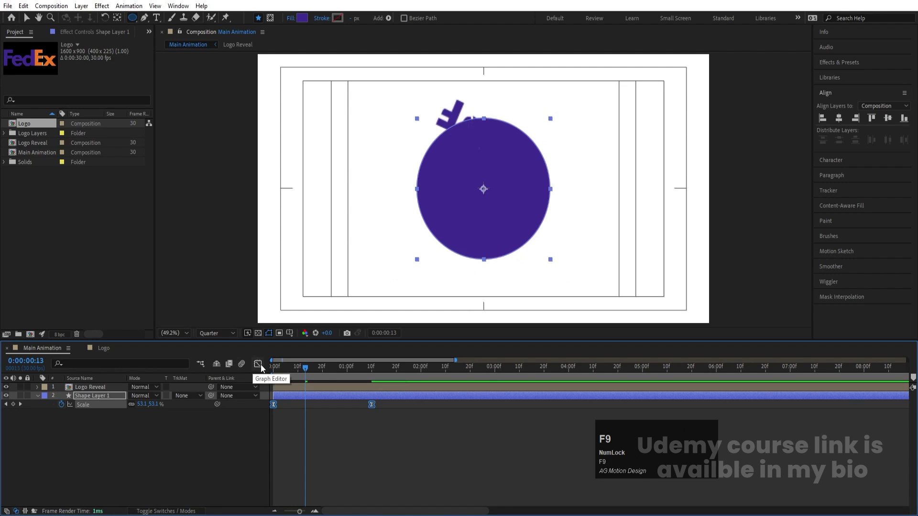
Step: Easy-ease the scale keyframes and shape the speed graph so growth starts fast and slows down
{"action": "left_click_drag", "start_coordinate": [263, 369], "coordinate": [284, 365]}
{"action": "left_click", "coordinate": [284, 365]}
{"action": "key", "text": "="}
{"action": "type", "text": "=="}
{"action": "left_click_drag", "start_coordinate": [358, 467], "coordinate": [290, 492]}
{"action": "key", "text": "space"}
{"action": "left_click", "coordinate": [258, 368]}
{"action": "key", "text": "-"}
{"action": "left_click", "coordinate": [302, 450]}
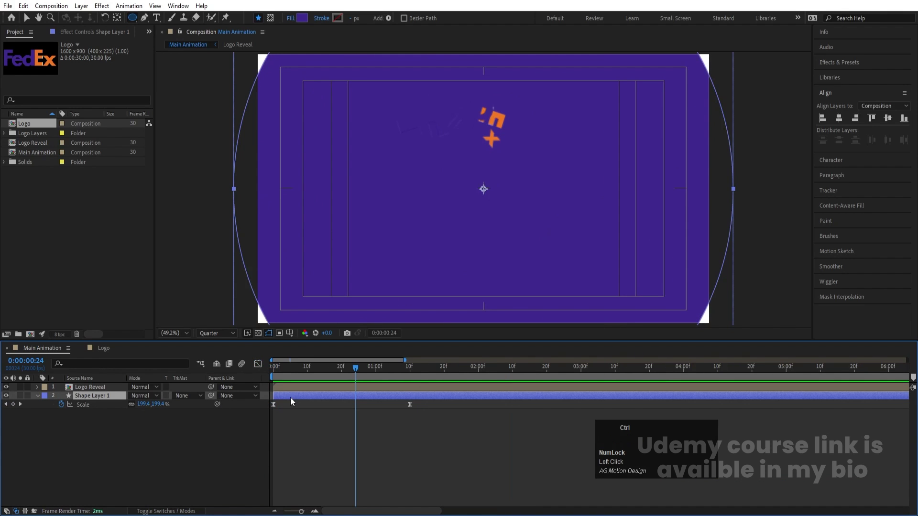
Step: Duplicate the purple circle layer, start the copy a few frames later and preview both
{"action": "key", "text": "ctrl+d"}
{"action": "key", "text": "="}
{"action": "left_click_drag", "start_coordinate": [294, 401], "coordinate": [293, 390]}
{"action": "key", "text": "["}
{"action": "key", "text": "space"}
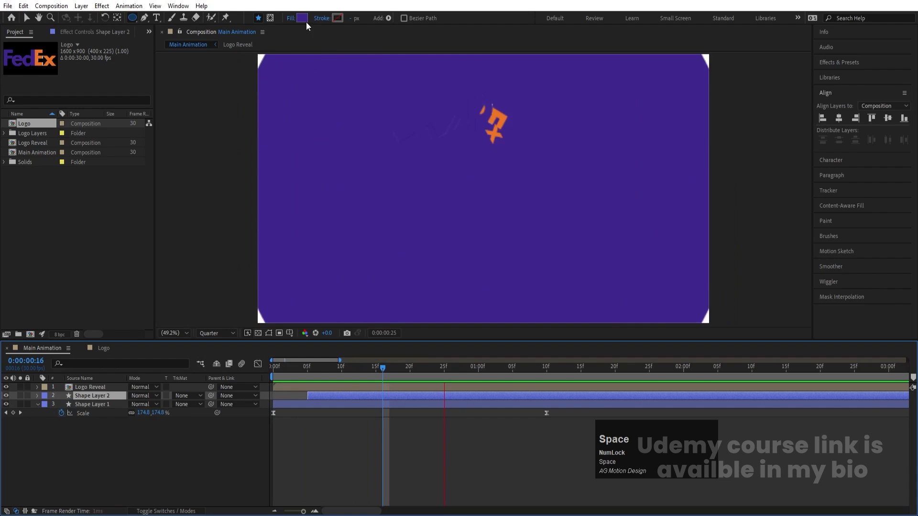
Step: Fill the second circle orange and duplicate it into a third circle layer
{"action": "left_click", "coordinate": [305, 21]}
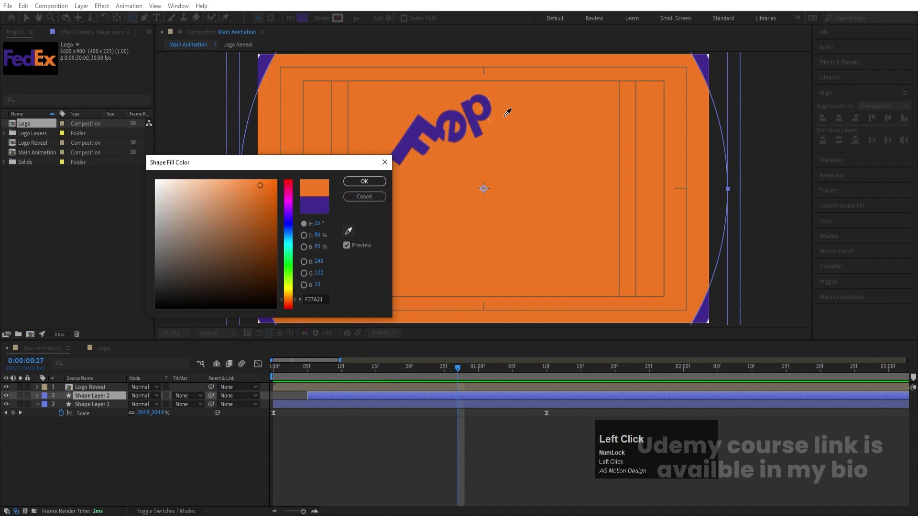
{"action": "key", "text": "Return"}
{"action": "left_click", "coordinate": [353, 442]}
{"action": "key", "text": "ctrl+d"}
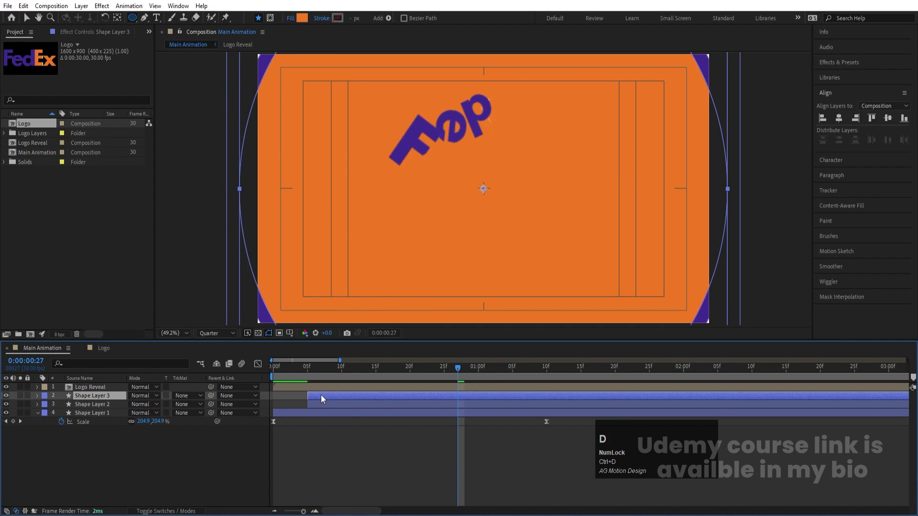
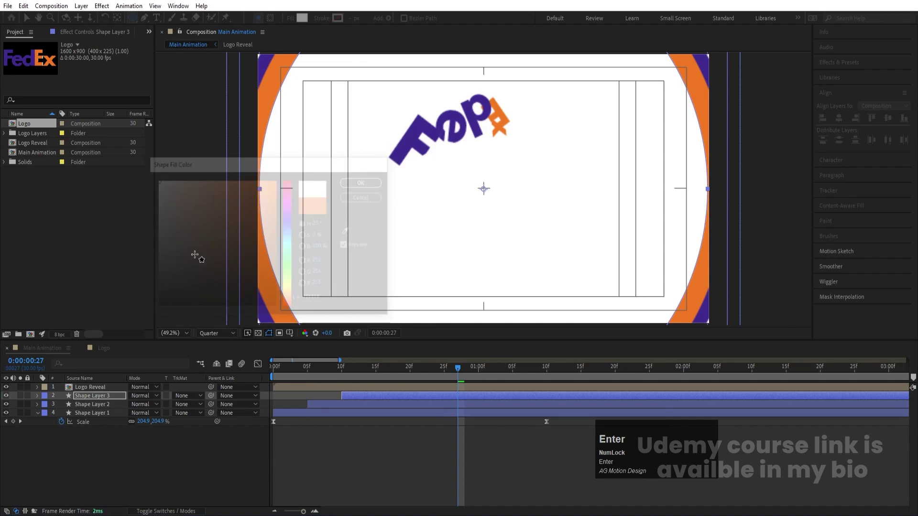
Step: Fill the third, later circle white and select all three circle layers
{"action": "left_click", "coordinate": [290, 369]}
{"action": "key", "text": "space"}
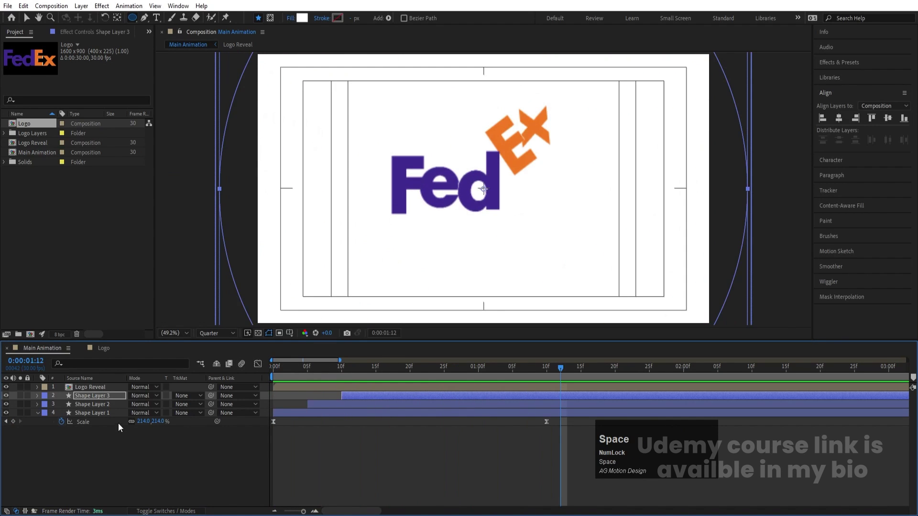
{"action": "left_click", "coordinate": [329, 369]}
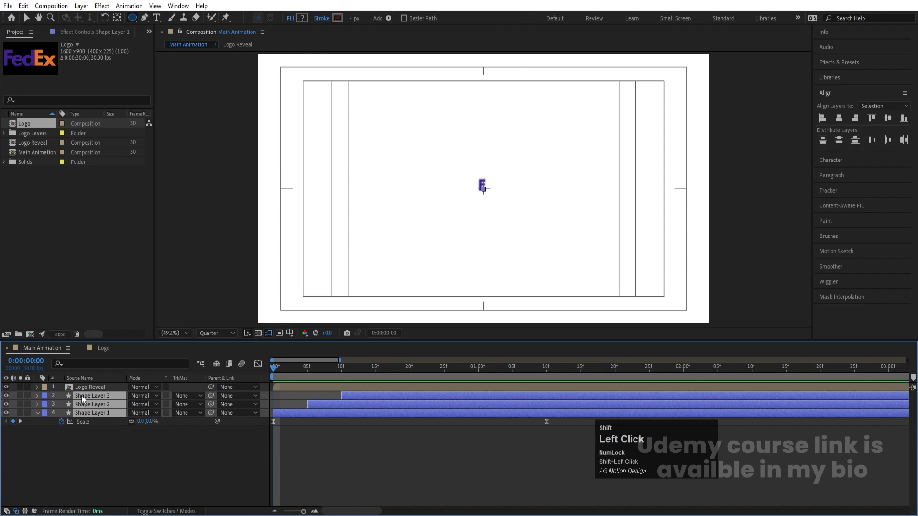
Step: Pre-compose the three circles as Blow, place it beneath Logo Reveal and preview the reveal
{"action": "key", "text": "ctrl+shift+c"}
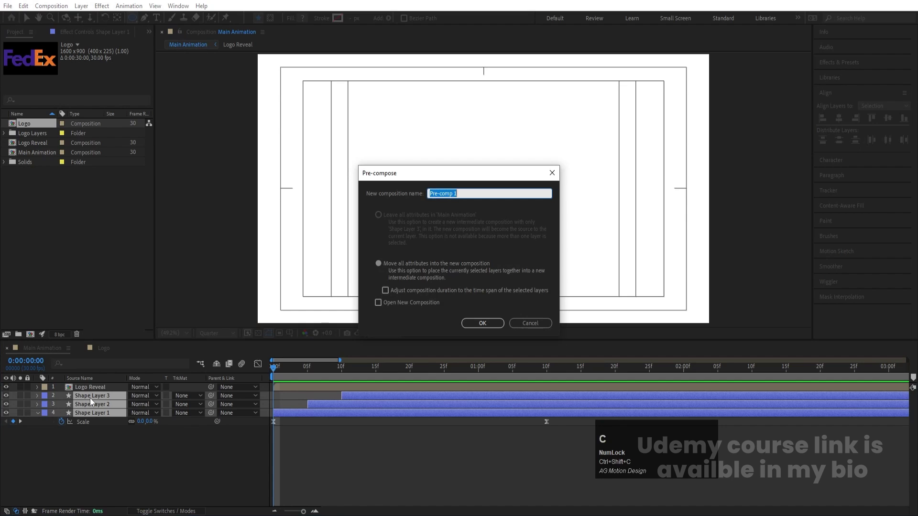
{"action": "type", "text": "lo"}
{"action": "key", "text": "Return"}
{"action": "left_click_drag", "start_coordinate": [9, 400], "coordinate": [173, 43]}
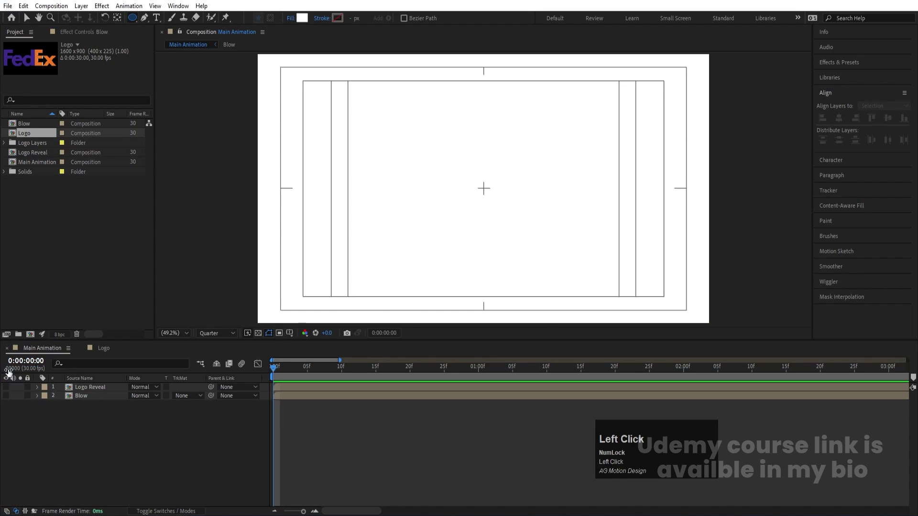
{"action": "key", "text": "space"}
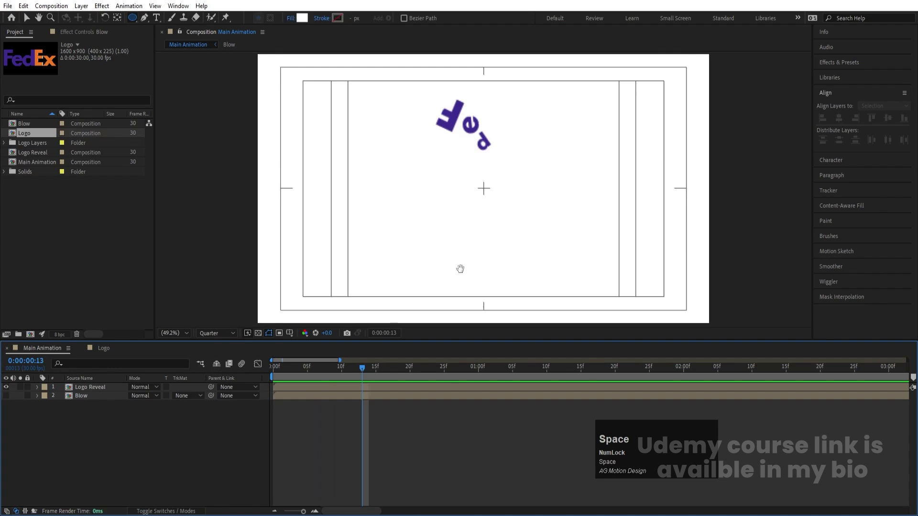
Step: Move to the moment the logo appears and draw a small orange dot at the centre
{"action": "type", "text": "-"}
{"action": "left_click_drag", "start_coordinate": [383, 375], "coordinate": [306, 23]}
{"action": "left_click", "coordinate": [306, 23]}
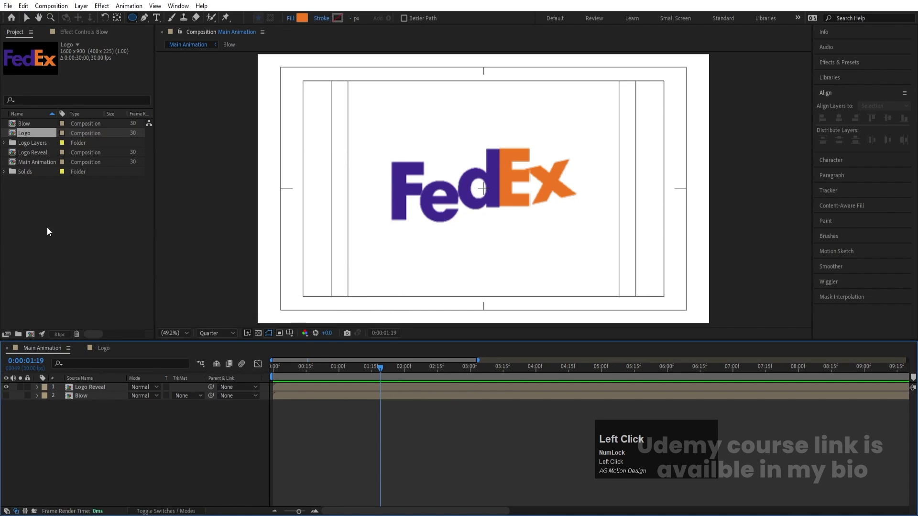
{"action": "left_click_drag", "start_coordinate": [9, 390], "coordinate": [105, 483]}
{"action": "left_click", "coordinate": [105, 484]}
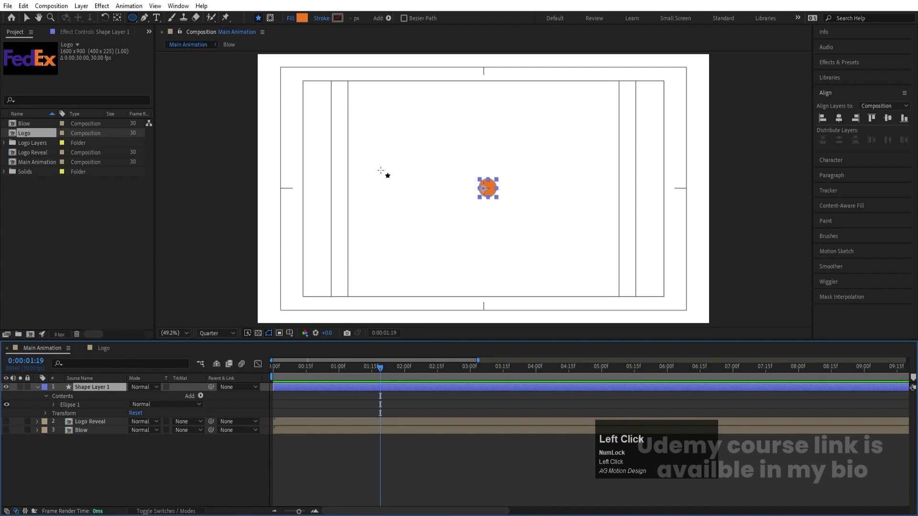
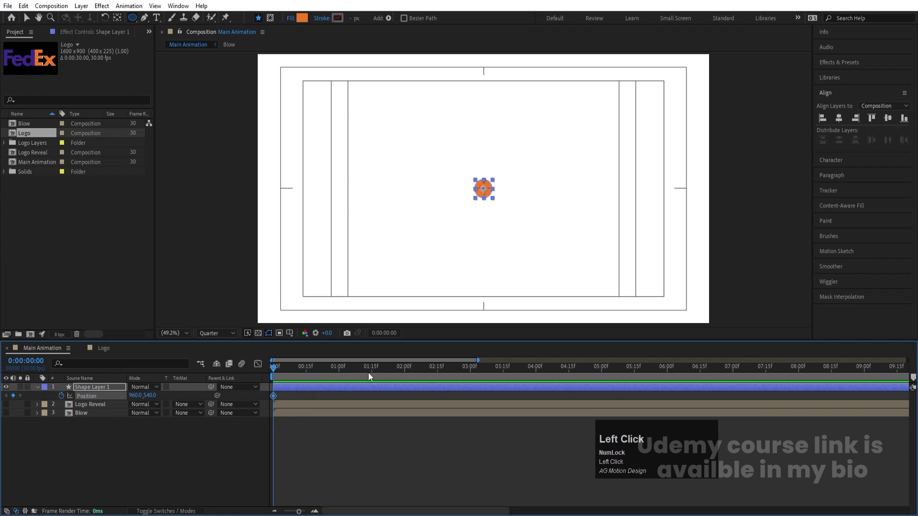
Step: Keyframe the dot's position at two seconds and add a null with a rotation keyframe at the start
{"action": "left_click", "coordinate": [407, 372]}
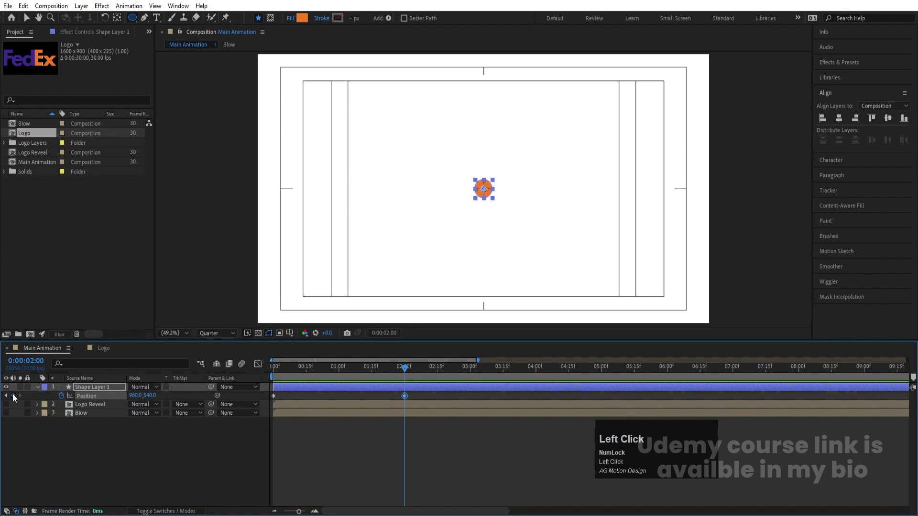
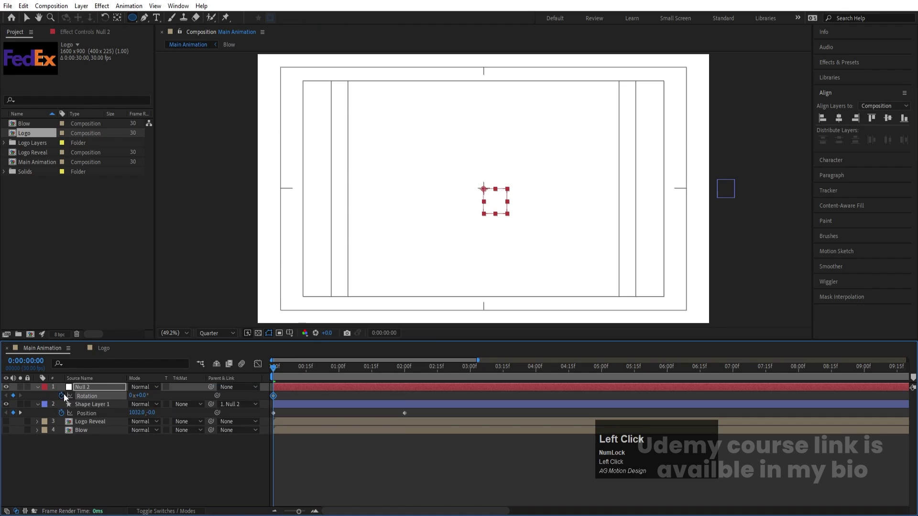
{"action": "key", "text": "k"}
{"action": "left_click", "coordinate": [133, 396]}
{"action": "key", "text": "2"}
{"action": "left_click", "coordinate": [290, 373]}
{"action": "key", "text": "space"}
{"action": "key", "text": "space"}
Step: Spin the null through full eased turns and push the dot outward so it spirals in to the centre
{"action": "left_click_drag", "start_coordinate": [377, 369], "coordinate": [241, 392]}
{"action": "key", "text": "F9"}
{"action": "left_click_drag", "start_coordinate": [262, 372], "coordinate": [315, 471]}
{"action": "left_click_drag", "start_coordinate": [315, 472], "coordinate": [262, 367]}
{"action": "left_click", "coordinate": [263, 366]}
{"action": "key", "text": "space"}
Step: Preview the swirling dot, then select the dot and null and start nesting them into a composition
{"action": "type", "text": "-"}
{"action": "left_click_drag", "start_coordinate": [302, 399], "coordinate": [246, 381]}
{"action": "key", "text": "space"}
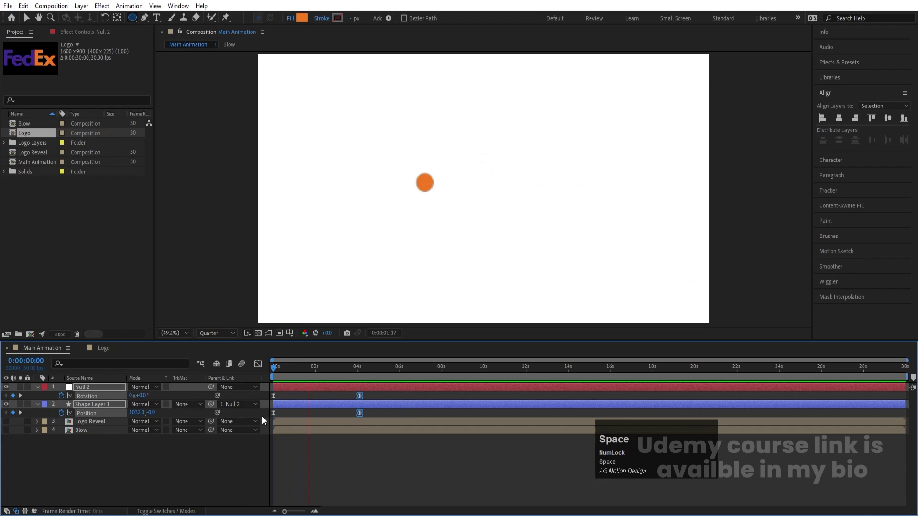
{"action": "key", "text": "space"}
{"action": "left_click", "coordinate": [344, 460]}
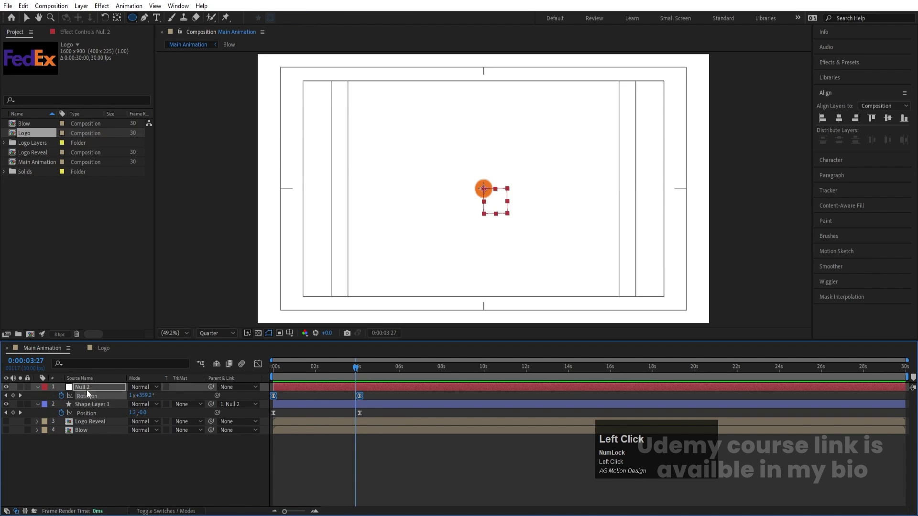
{"action": "left_click", "coordinate": [86, 409]}
{"action": "key", "text": "ctrl+shift+c"}
Step: Name the new precomposition Circle and preview the orbiting dot
{"action": "type", "text": "ircle"}
{"action": "key", "text": "Return"}
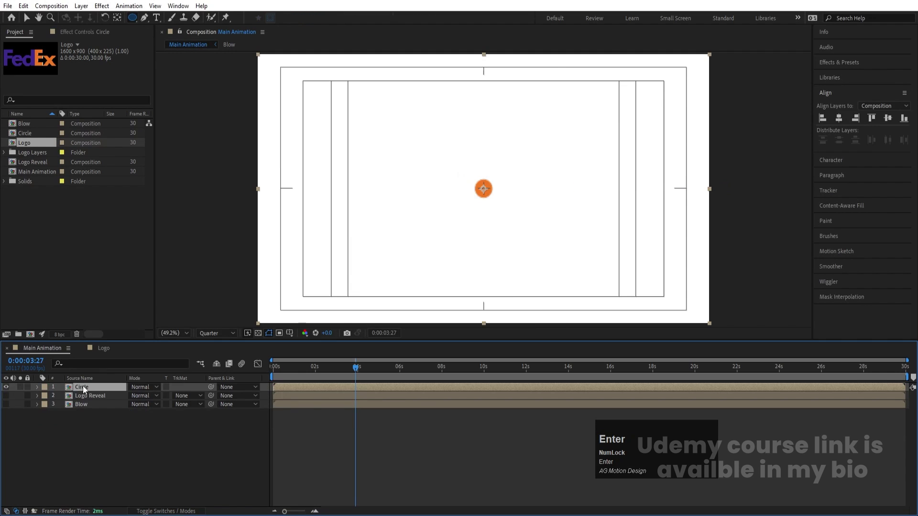
{"action": "left_click", "coordinate": [286, 376]}
{"action": "key", "text": "space"}
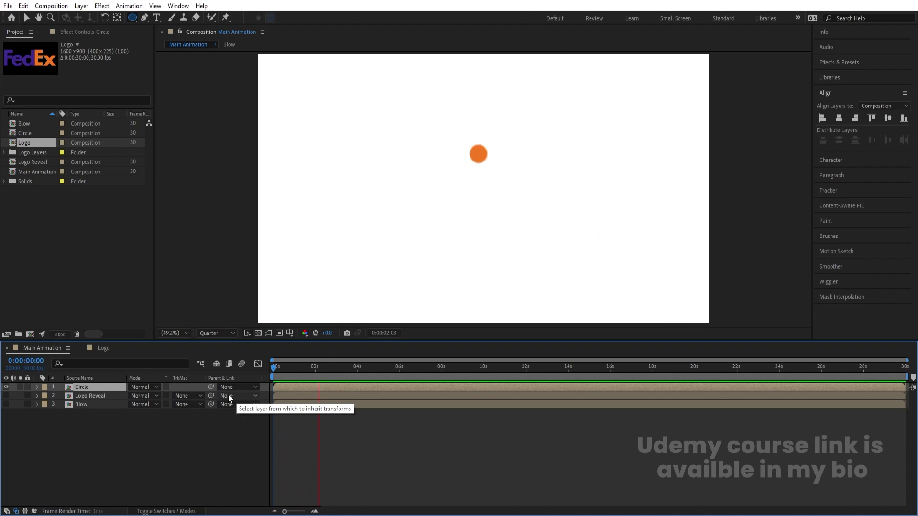
{"action": "key", "text": "space"}
Step: Search the Effects & Presets panel for 'ech' to find the Echo effect
{"action": "left_click", "coordinate": [838, 66]}
{"action": "key", "text": "ctrl+a"}
{"action": "type", "text": "ech"}
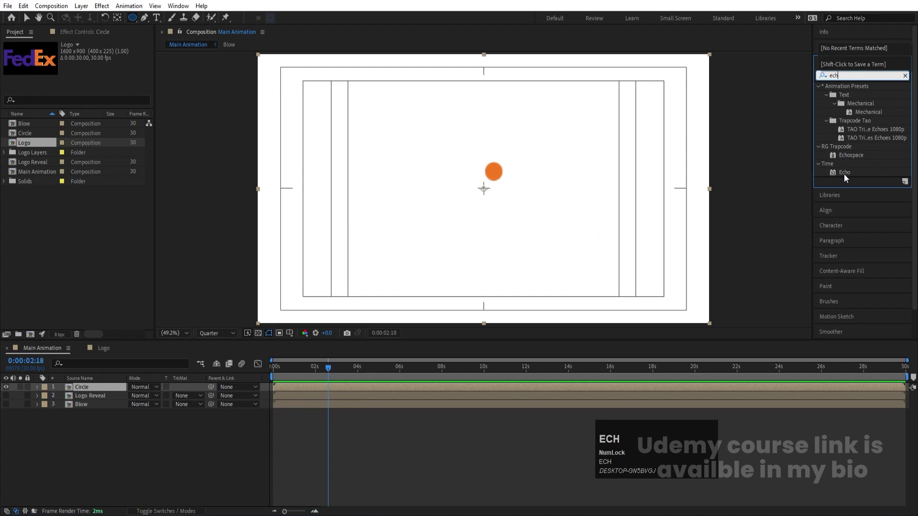
Step: Apply Echo to the Circle layer, set the echo count, Maximum operator and -0.003 echo time
{"action": "left_click", "coordinate": [848, 179]}
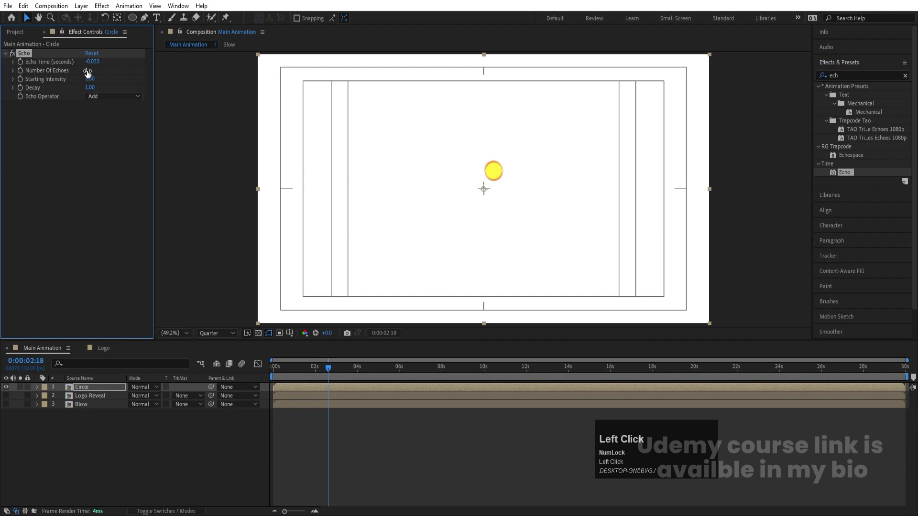
{"action": "key", "text": "3"}
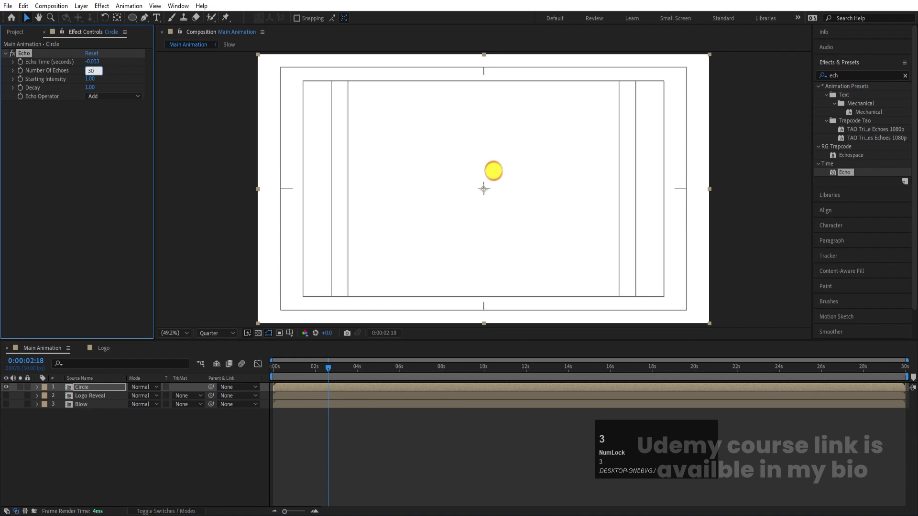
{"action": "key", "text": "Return"}
{"action": "left_click", "coordinate": [97, 99]}
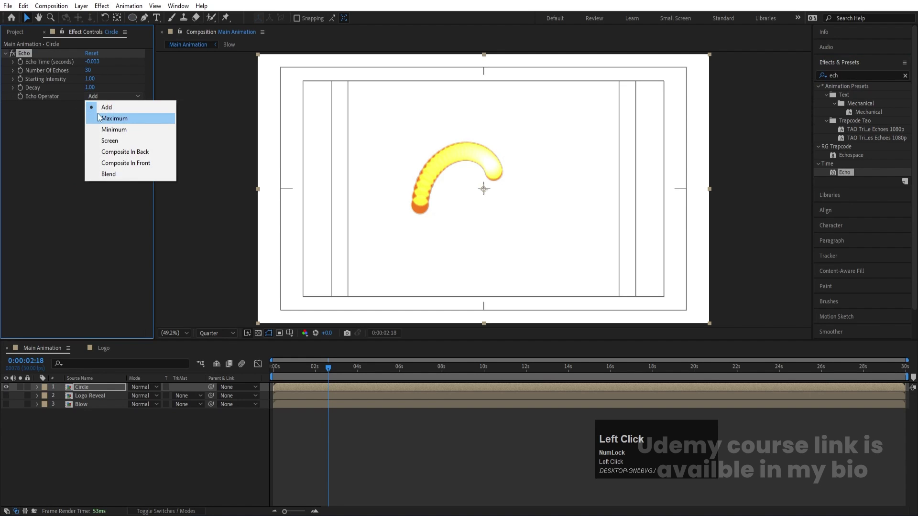
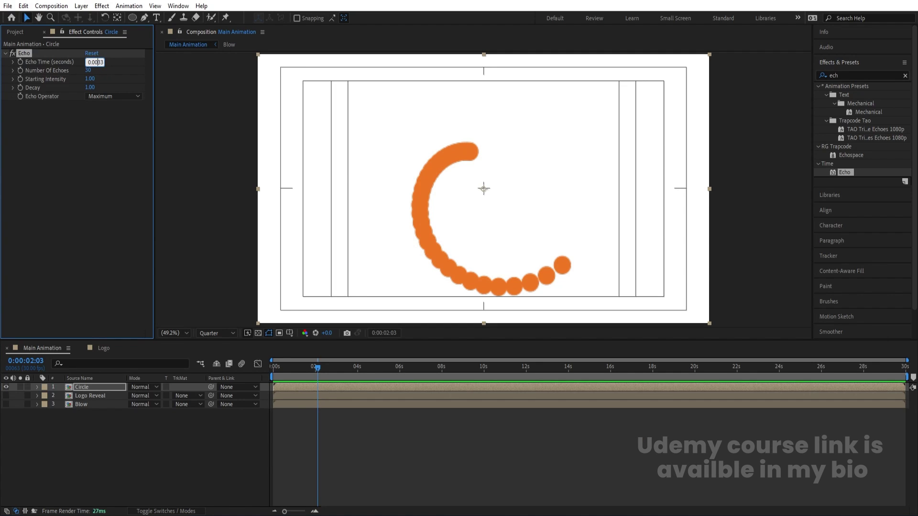
{"action": "key", "text": "Return"}
Step: Preview the swirling echo trail several times, lengthening it to 60 echoes
{"action": "left_click", "coordinate": [309, 373]}
{"action": "key", "text": "space"}
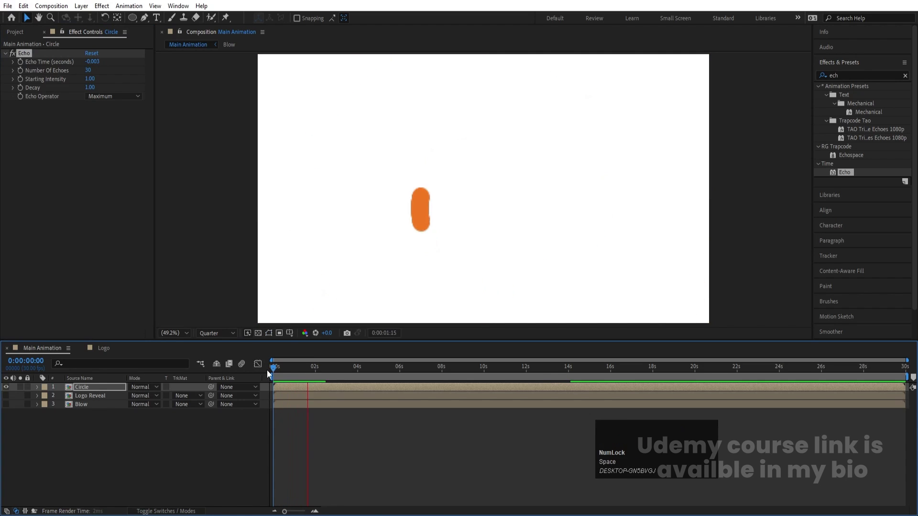
{"action": "key", "text": "space"}
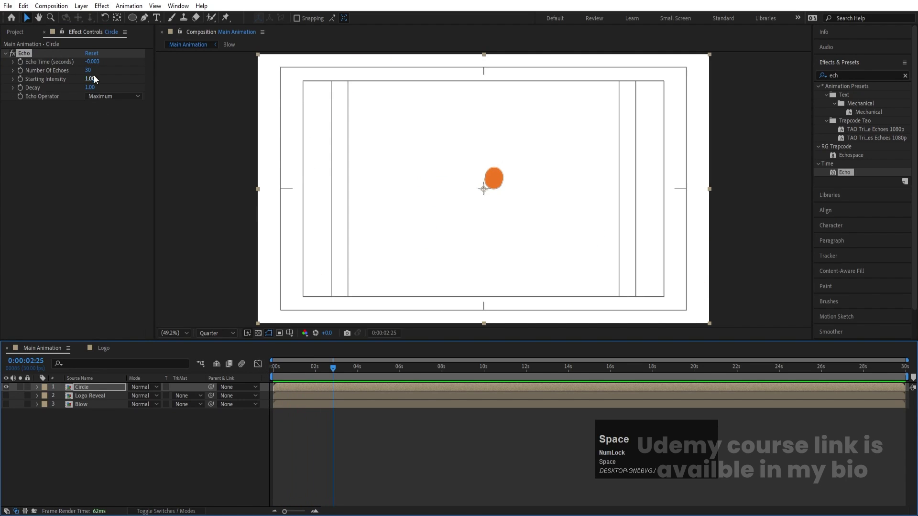
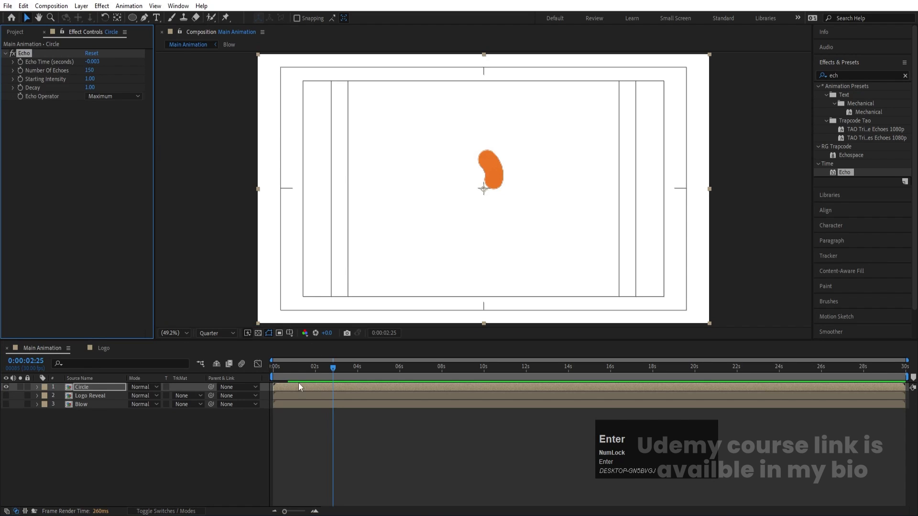
{"action": "left_click", "coordinate": [286, 365]}
{"action": "key", "text": "space"}
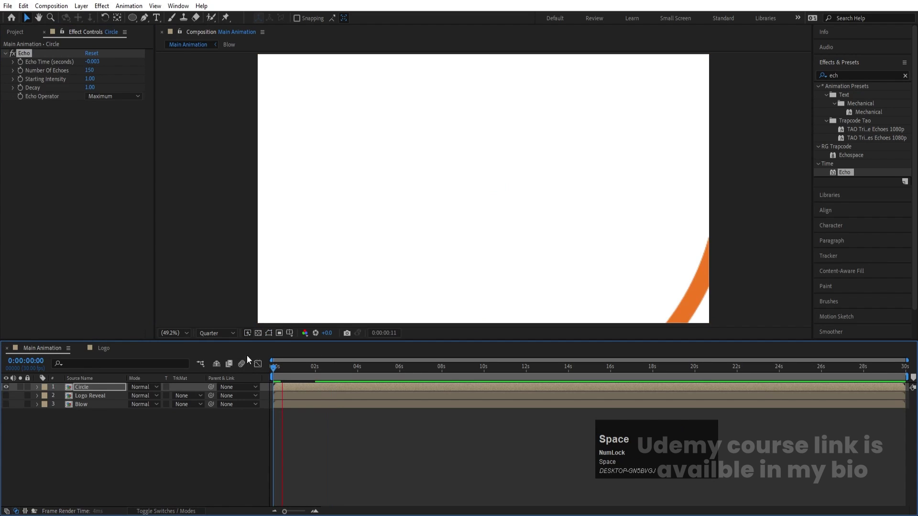
{"action": "left_click", "coordinate": [221, 334]}
{"action": "key", "text": "space"}
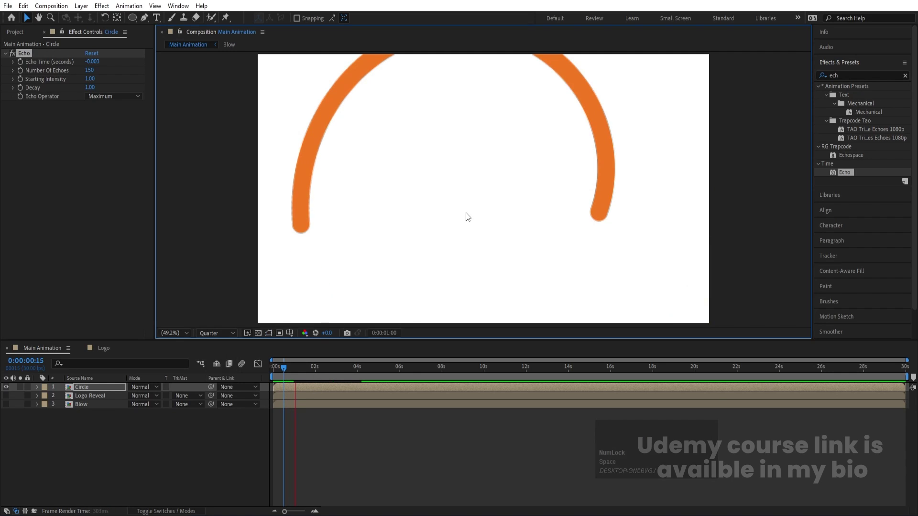
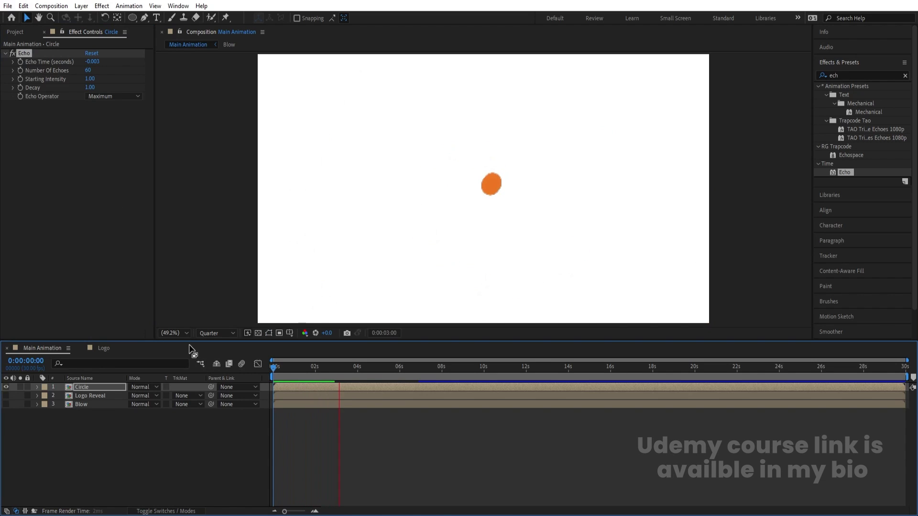
{"action": "key", "text": "space"}
Step: Duplicate the Circle layer, add a new null and parent the top Circle copy to it
{"action": "left_click", "coordinate": [94, 391]}
{"action": "key", "text": "ctrl+d"}
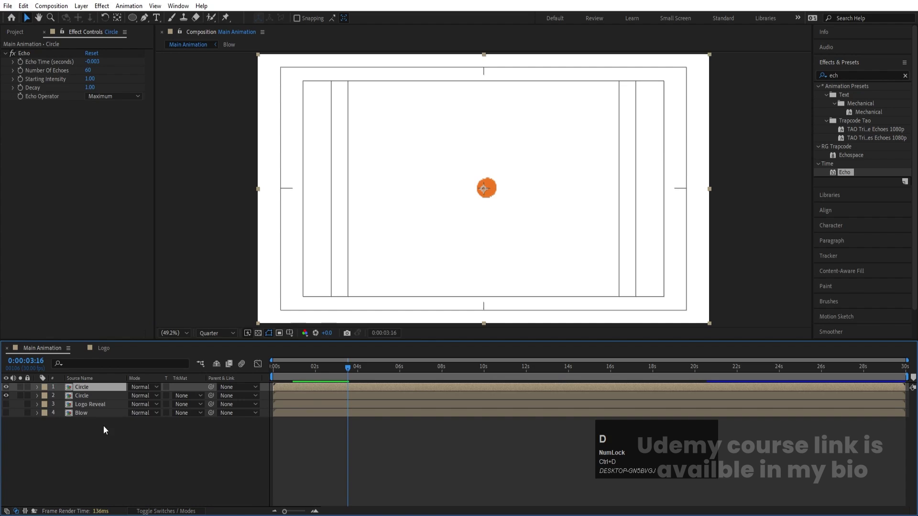
{"action": "right_click", "coordinate": [109, 441]}
{"action": "left_click_drag", "start_coordinate": [134, 321], "coordinate": [92, 390]}
{"action": "key", "text": "s"}
Step: Set the null's scale to -100,100 to mirror the swirl, preview, and select the top Circle layer
{"action": "left_click", "coordinate": [137, 402]}
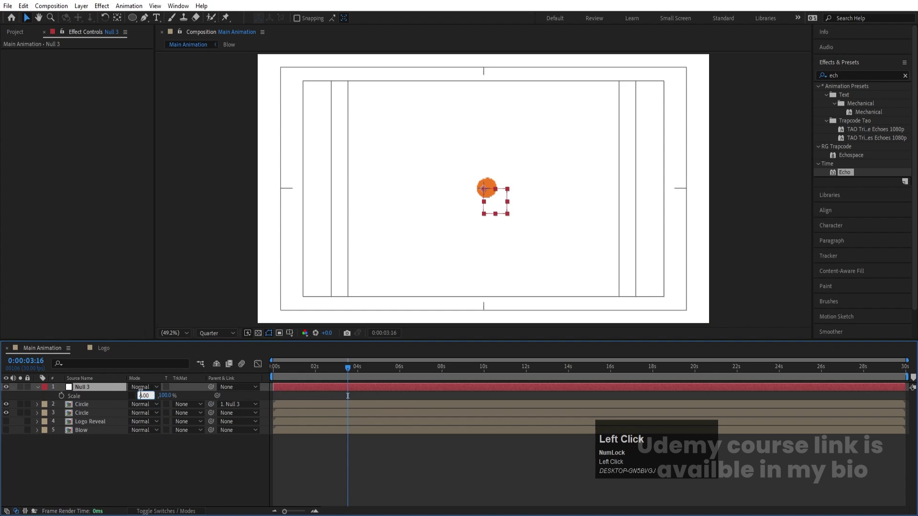
{"action": "key", "text": "-"}
{"action": "key", "text": "Return"}
{"action": "left_click", "coordinate": [295, 374]}
{"action": "key", "text": "space"}
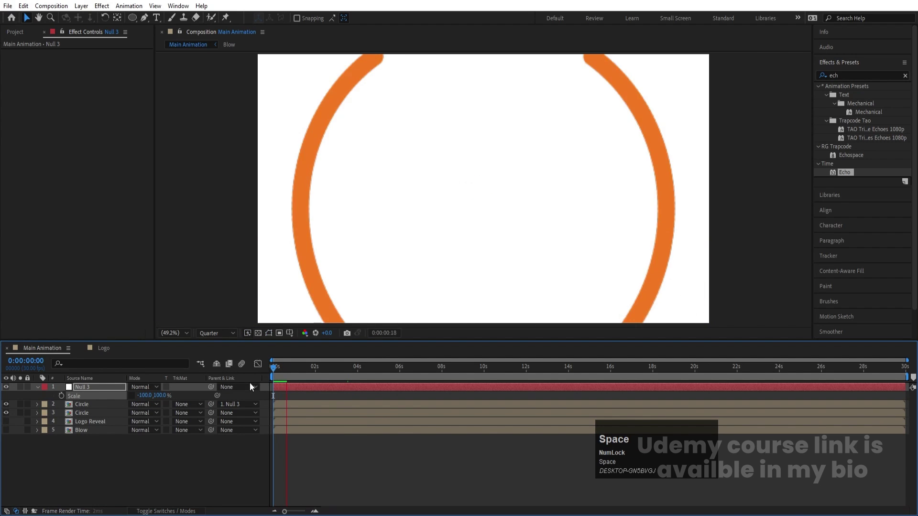
{"action": "key", "text": "space"}
{"action": "left_click", "coordinate": [288, 375]}
{"action": "key", "text": "space"}
{"action": "left_click", "coordinate": [95, 411]}
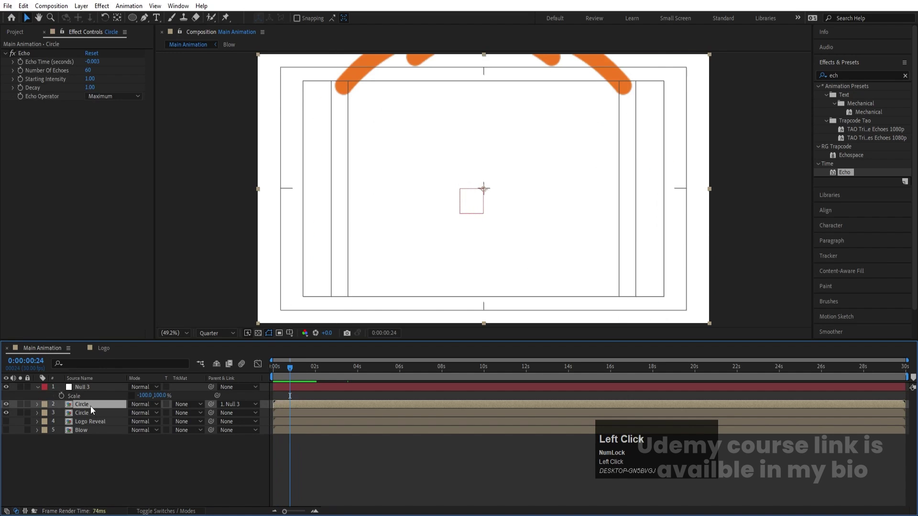
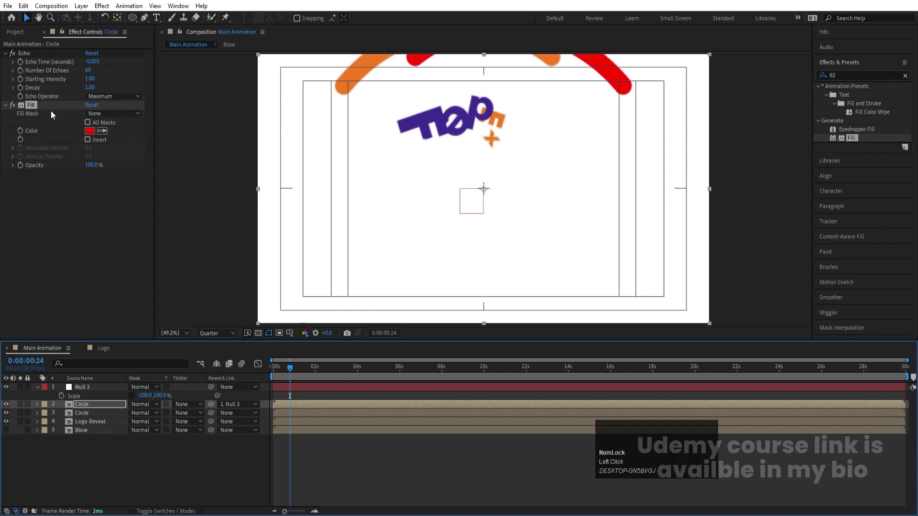
Step: Set the mirrored circle's Fill colour to purple, hide Logo Reveal and limit the work area to about six seconds
{"action": "left_click", "coordinate": [107, 136]}
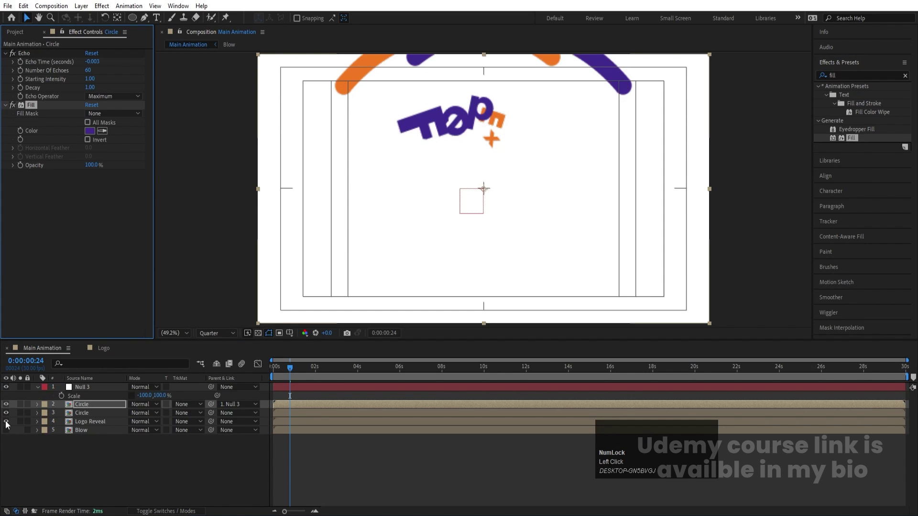
{"action": "left_click", "coordinate": [8, 426]}
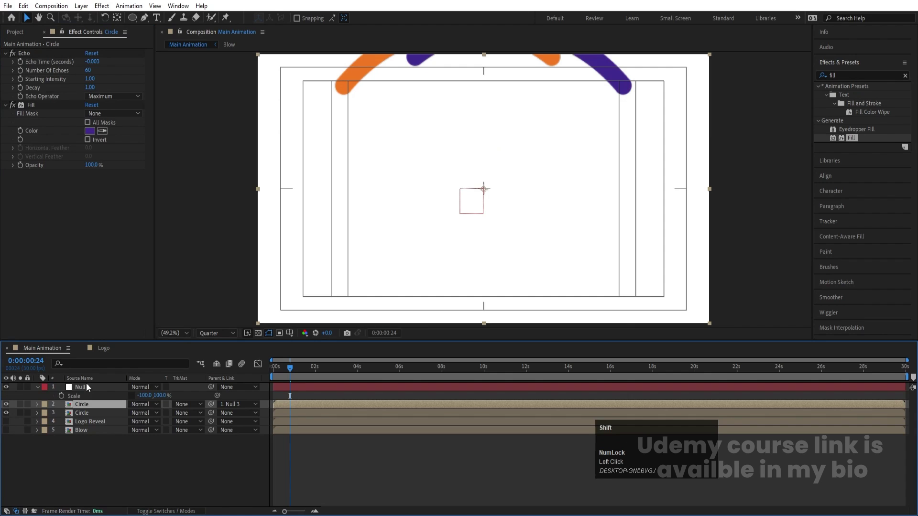
{"action": "left_click", "coordinate": [88, 390]}
{"action": "type", "text": "=="}
{"action": "type", "text": "="}
{"action": "left_click_drag", "start_coordinate": [303, 371], "coordinate": [335, 377]}
{"action": "type", "text": "["}
Step: Play back the orange and purple swirl from several points in time
{"action": "key", "text": "space"}
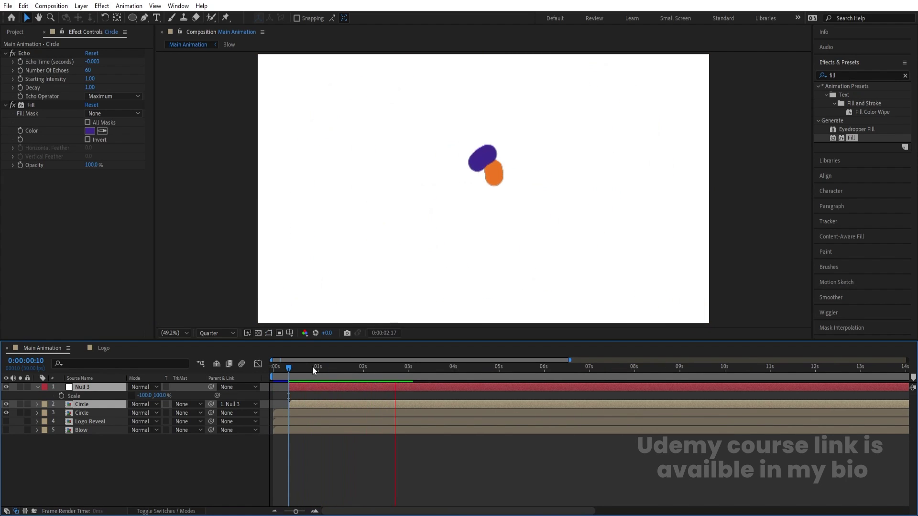
{"action": "key", "text": "space"}
{"action": "left_click", "coordinate": [390, 372]}
{"action": "key", "text": "space"}
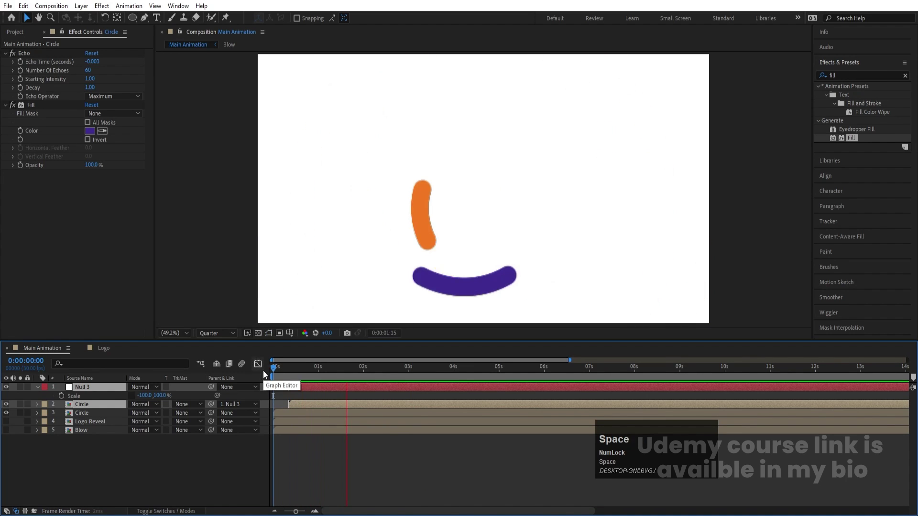
{"action": "key", "text": "space"}
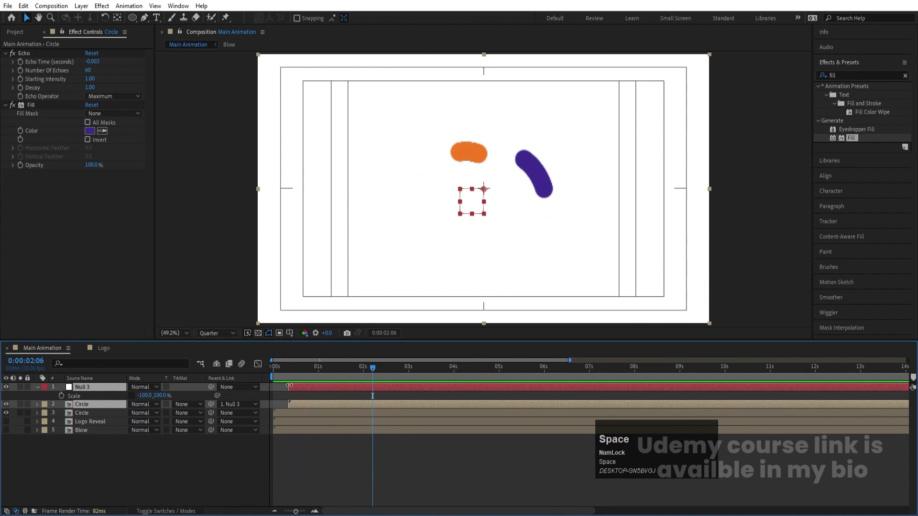
{"action": "left_click", "coordinate": [357, 372]}
{"action": "key", "text": "space"}
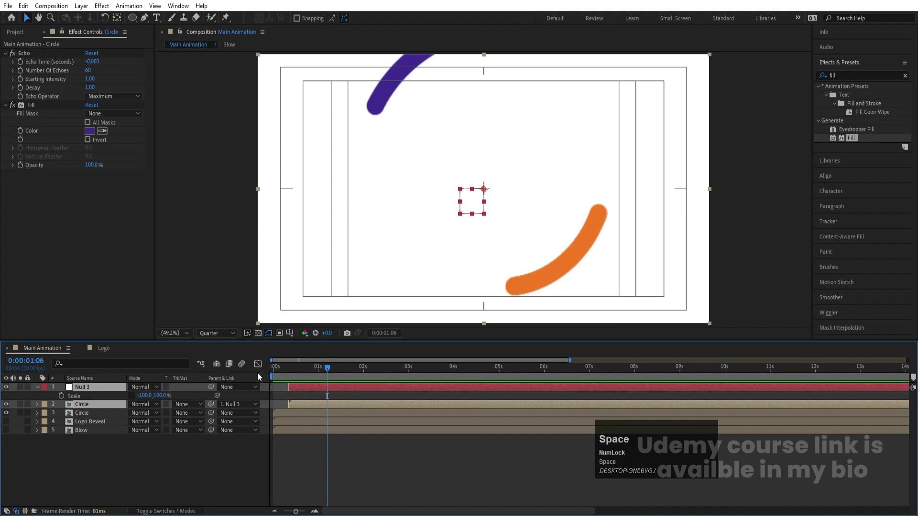
{"action": "left_click", "coordinate": [289, 375]}
{"action": "key", "text": "space"}
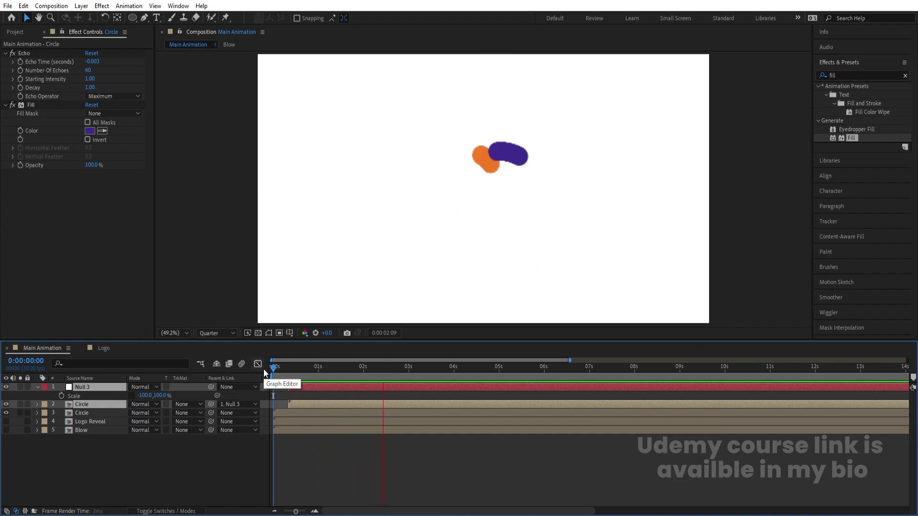
{"action": "key", "text": "space"}
Step: Inside the Circle precomp, set the orange dot's Scale to 0% at its last keyframe
{"action": "left_click", "coordinate": [124, 478]}
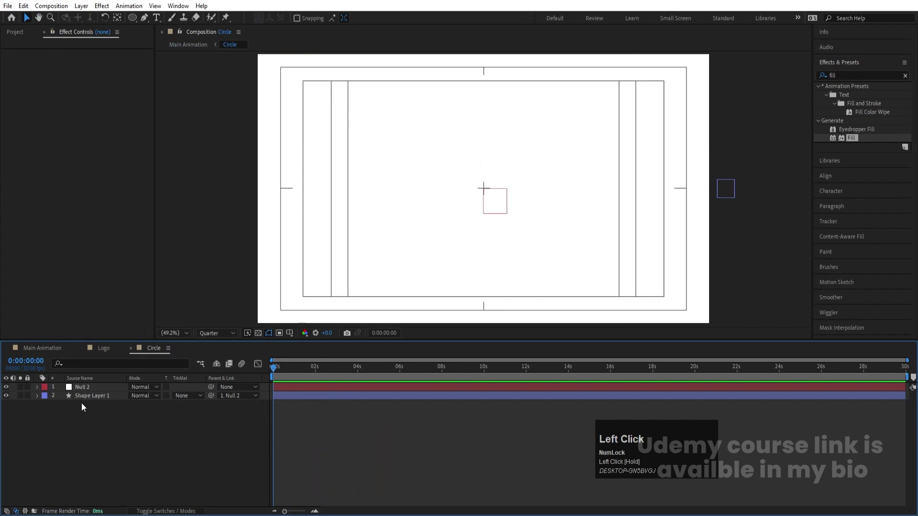
{"action": "key", "text": "s"}
{"action": "left_click", "coordinate": [66, 407]}
{"action": "key", "text": "u"}
{"action": "type", "text": "uk"}
{"action": "left_click", "coordinate": [142, 417]}
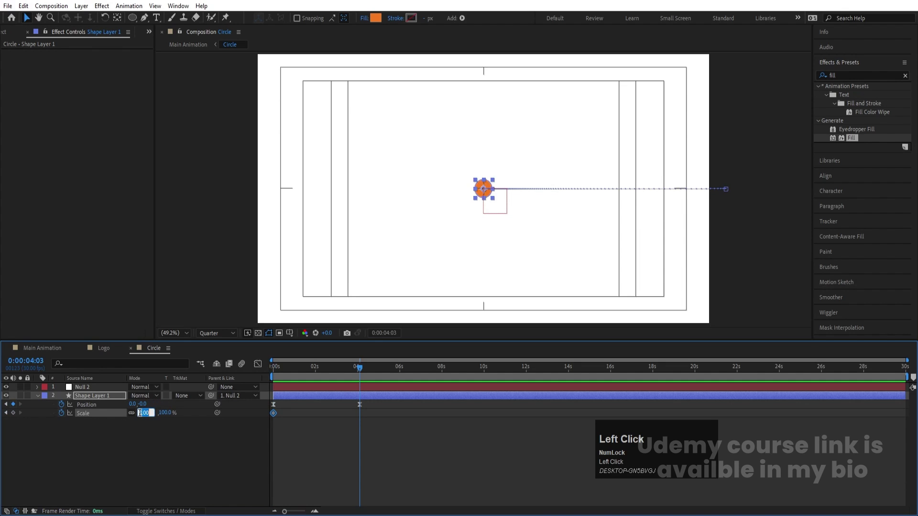
{"action": "key", "text": "1"}
{"action": "key", "text": "Return"}
Step: Return to Main Animation, preview the swirl, and recheck the Circle precomp
{"action": "left_click", "coordinate": [295, 365]}
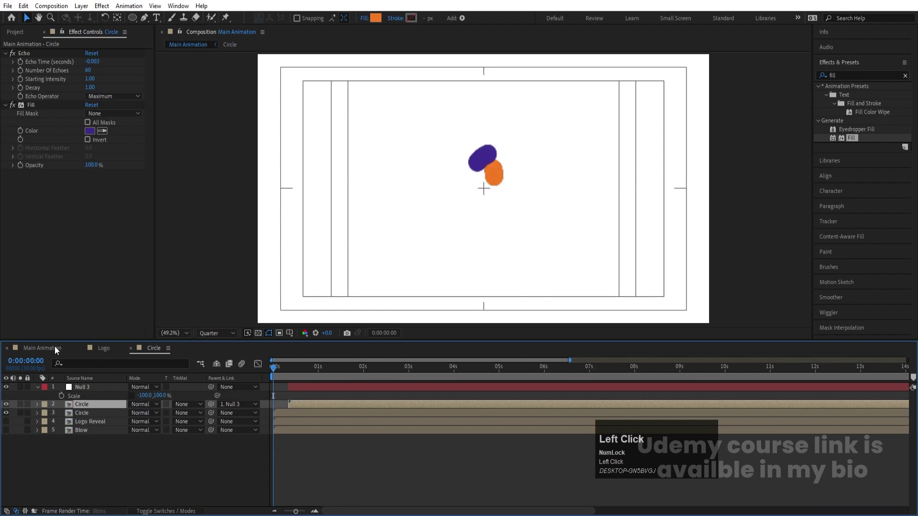
{"action": "key", "text": "space"}
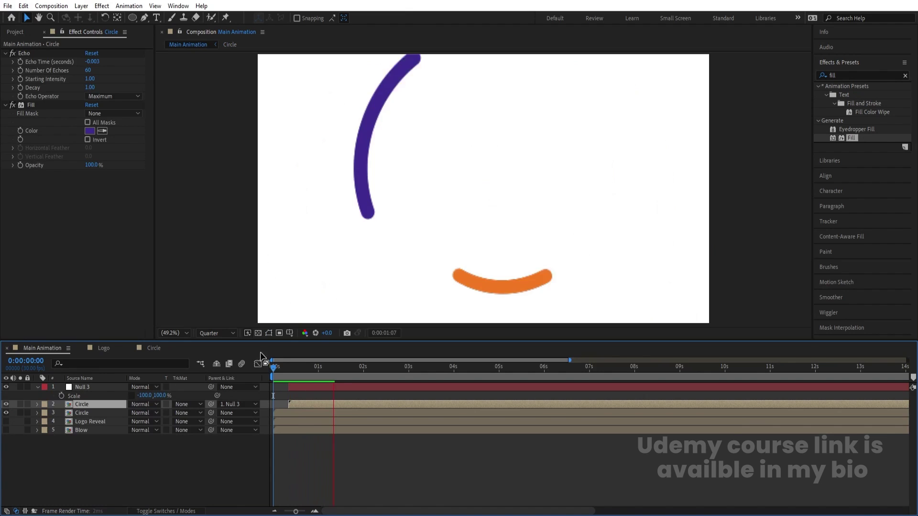
{"action": "key", "text": "space"}
{"action": "left_click", "coordinate": [156, 354]}
{"action": "key", "text": "k"}
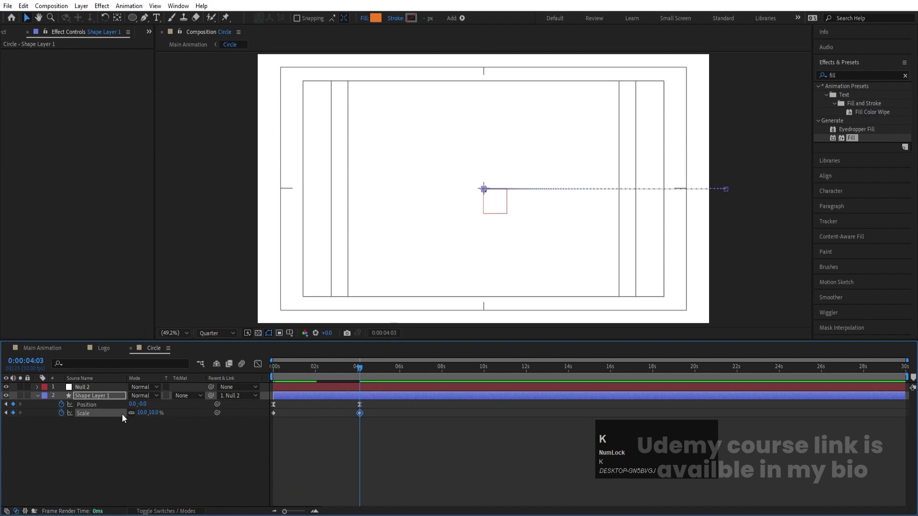
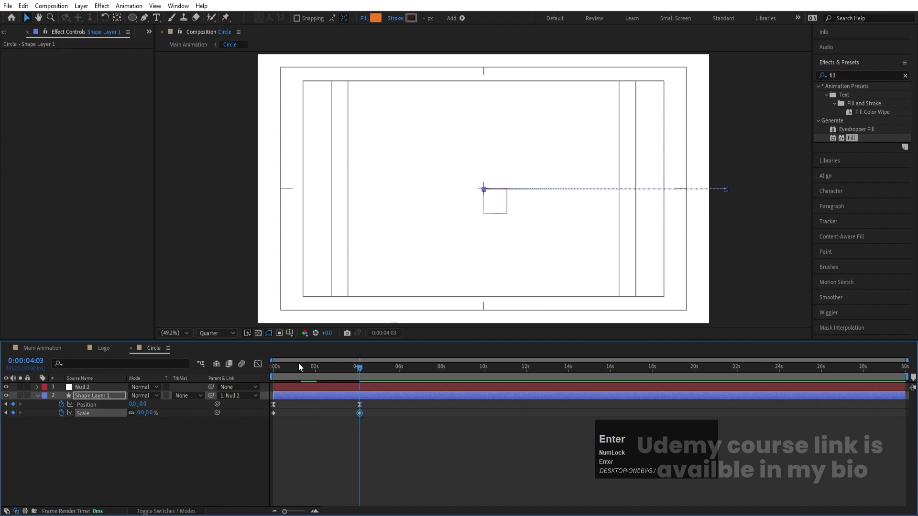
Step: Back in Main Animation, preview the shrinking swirl trails again
{"action": "left_click", "coordinate": [302, 370]}
{"action": "key", "text": "space"}
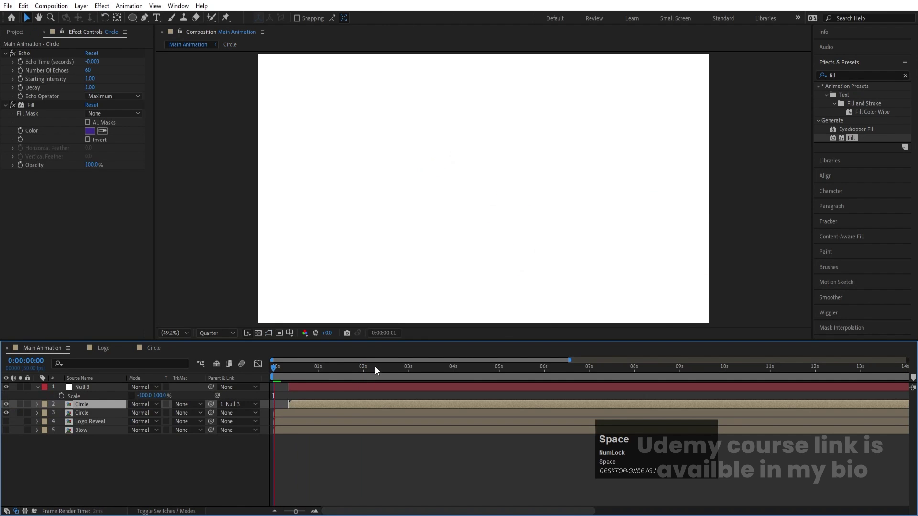
{"action": "key", "text": "-"}
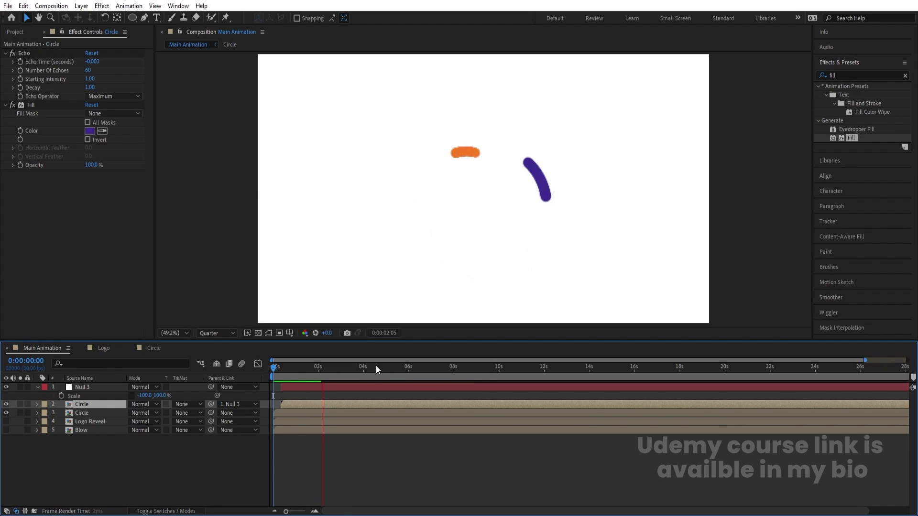
{"action": "key", "text": "space"}
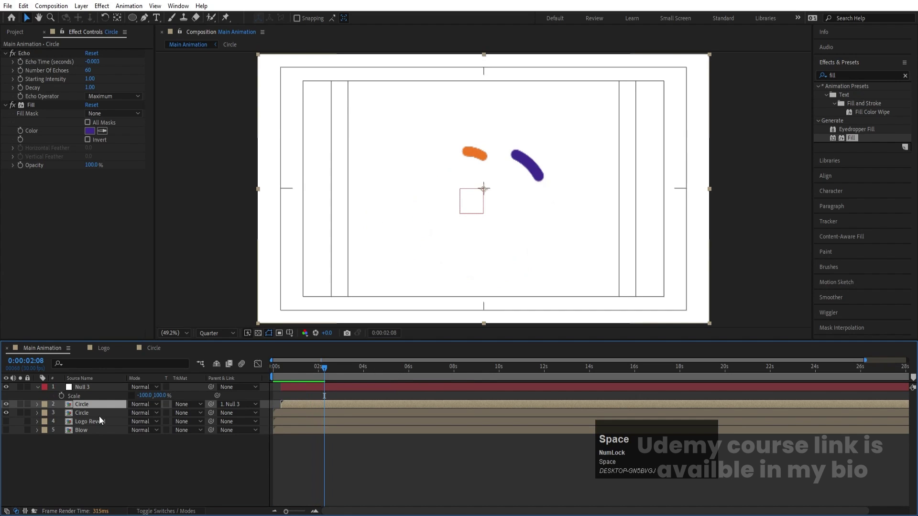
Step: Precompose the null and both Circle layers as a precomp named Extra
{"action": "left_click", "coordinate": [91, 418]}
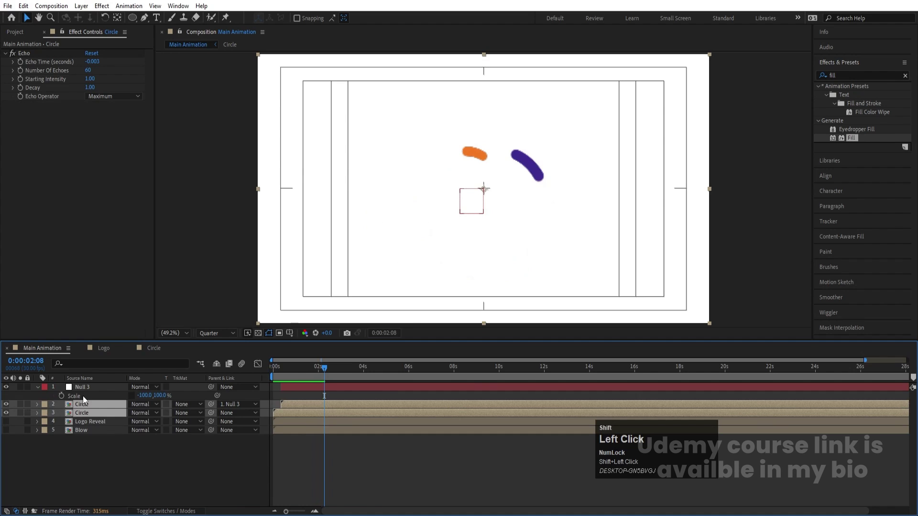
{"action": "key", "text": "ctrl+shift+c"}
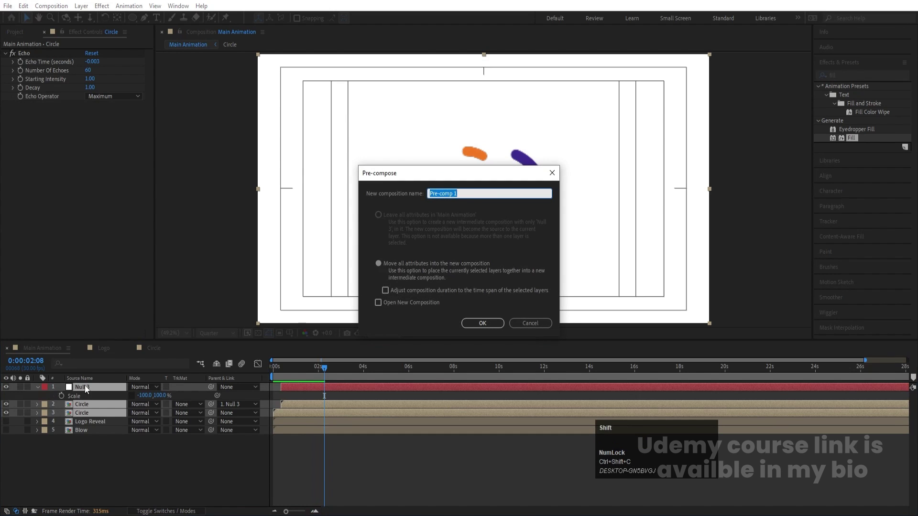
{"action": "key", "text": "e"}
{"action": "type", "text": "x"}
{"action": "type", "text": "tr"}
{"action": "key", "text": "Return"}
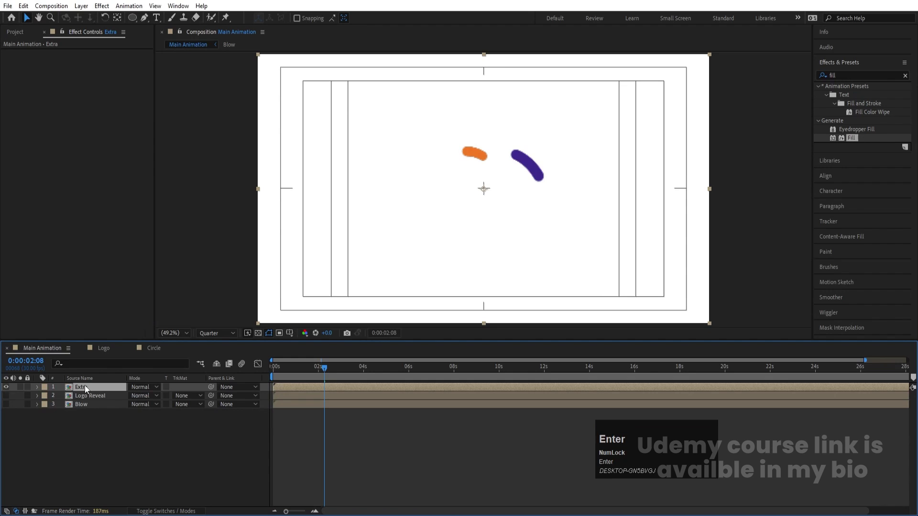
Step: Draw an orange circle, centre it with Align, and reveal its Ellipse Path 1
{"action": "left_click_drag", "start_coordinate": [10, 392], "coordinate": [118, 483]}
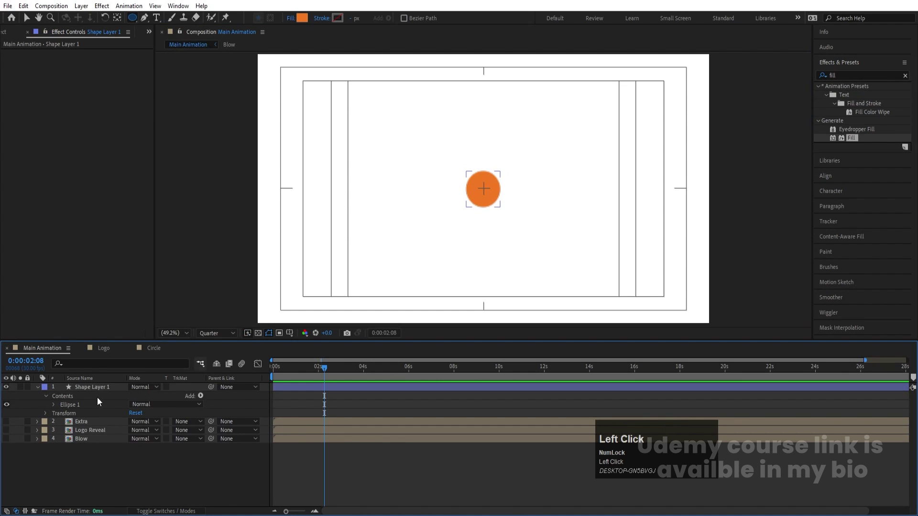
{"action": "key", "text": "ctrl+alt+Home"}
{"action": "left_click", "coordinate": [832, 186]}
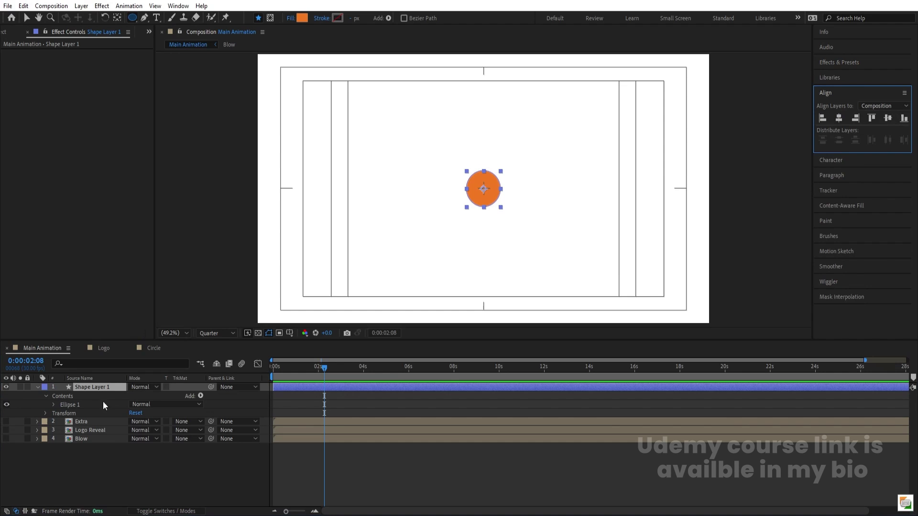
{"action": "left_click", "coordinate": [54, 407]}
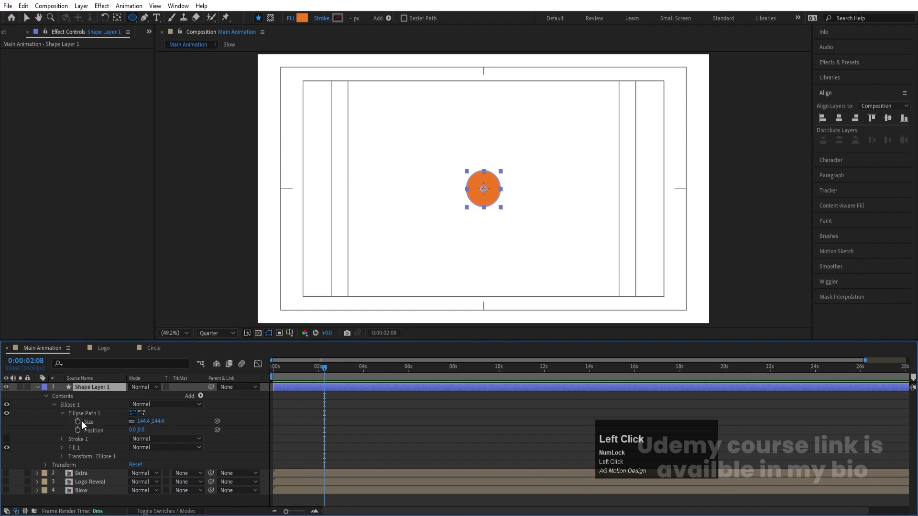
Step: Convert the ellipse to a Bezier path and parent the mask rectangle to the circle layer
{"action": "right_click", "coordinate": [90, 416]}
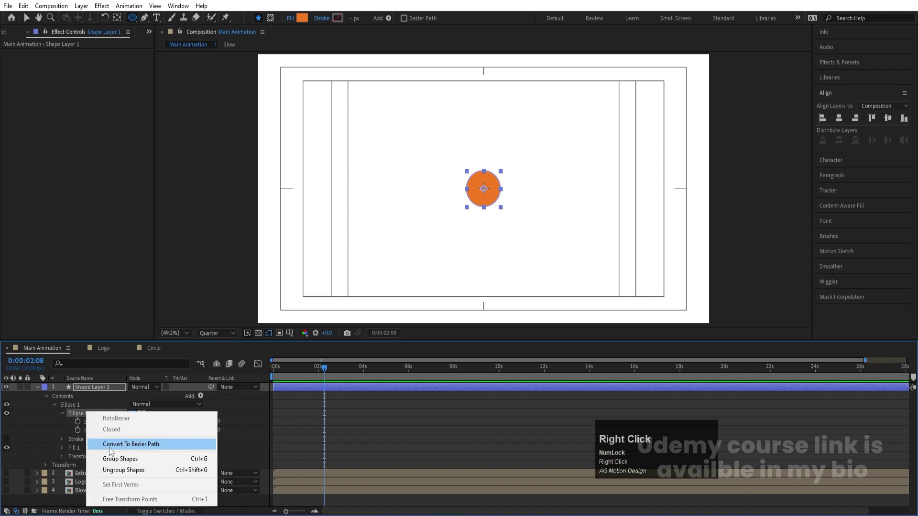
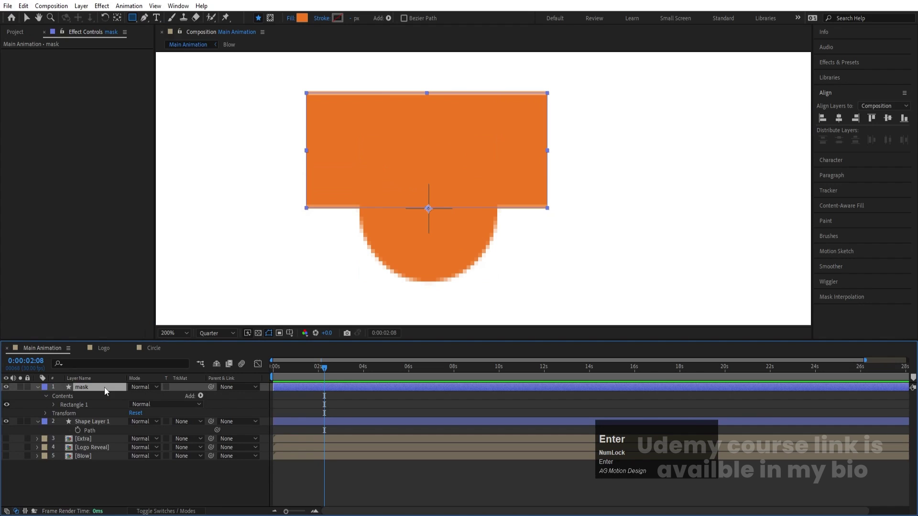
{"action": "left_click_drag", "start_coordinate": [184, 425], "coordinate": [37, 390]}
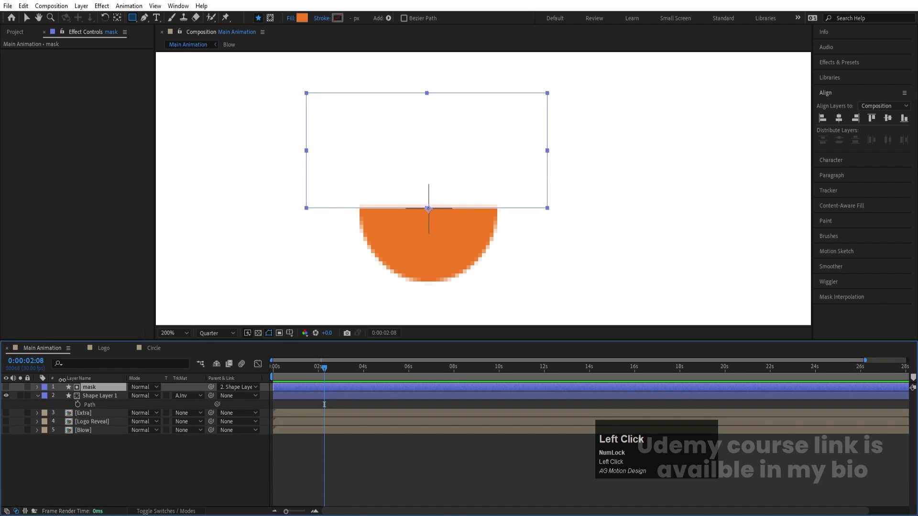
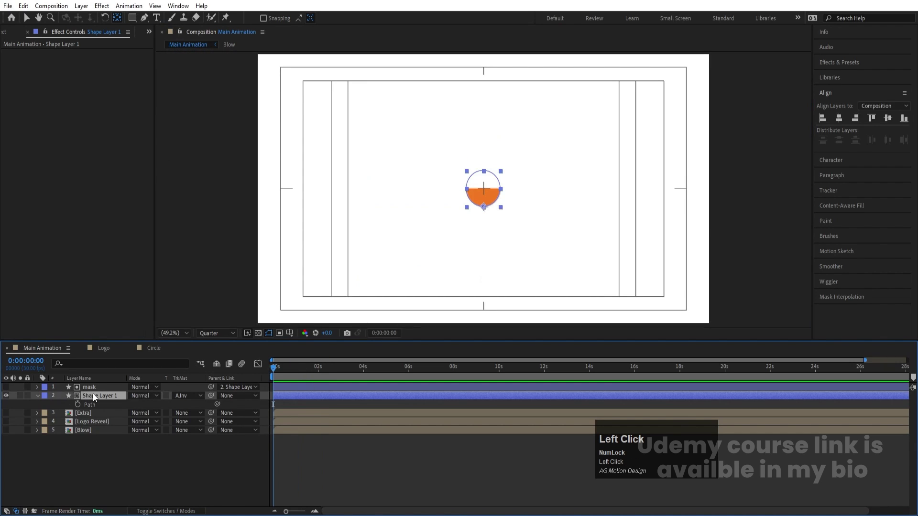
{"action": "key", "text": "p"}
{"action": "left_click", "coordinate": [64, 406]}
{"action": "type", "text": "=="}
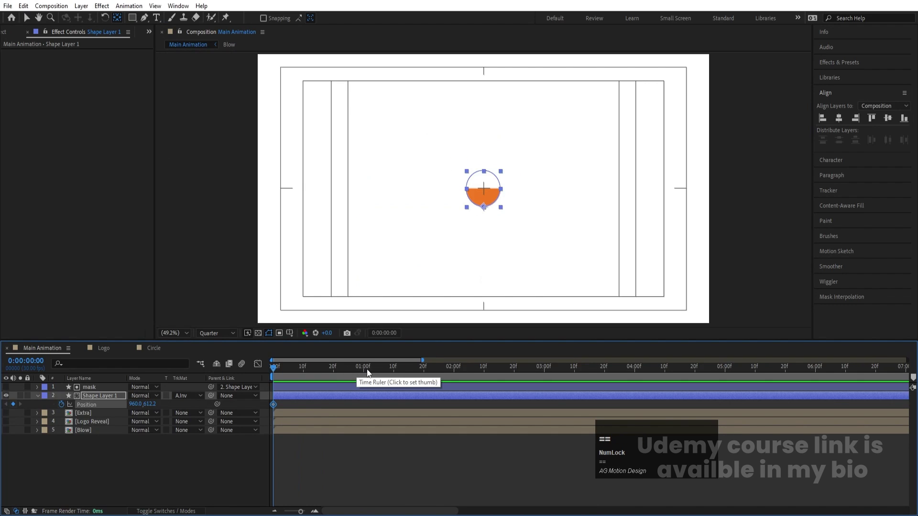
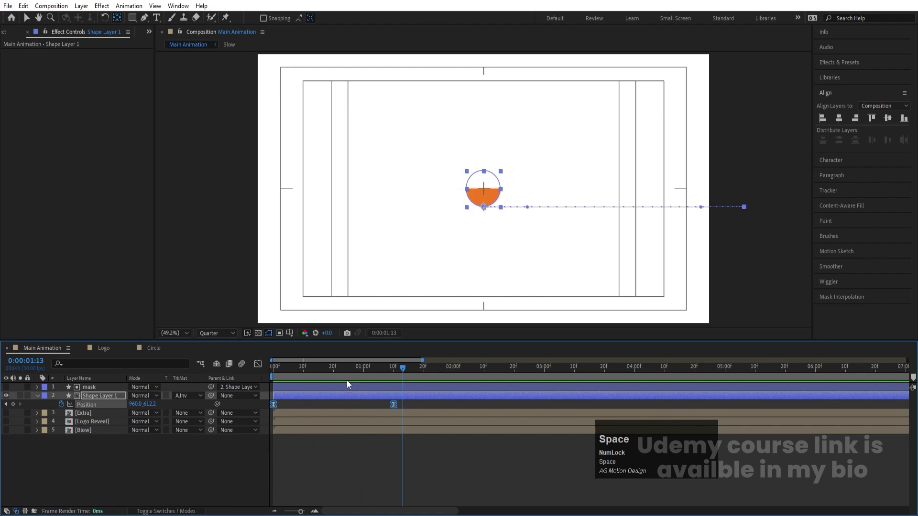
{"action": "left_click", "coordinate": [362, 368]}
{"action": "key", "text": "space"}
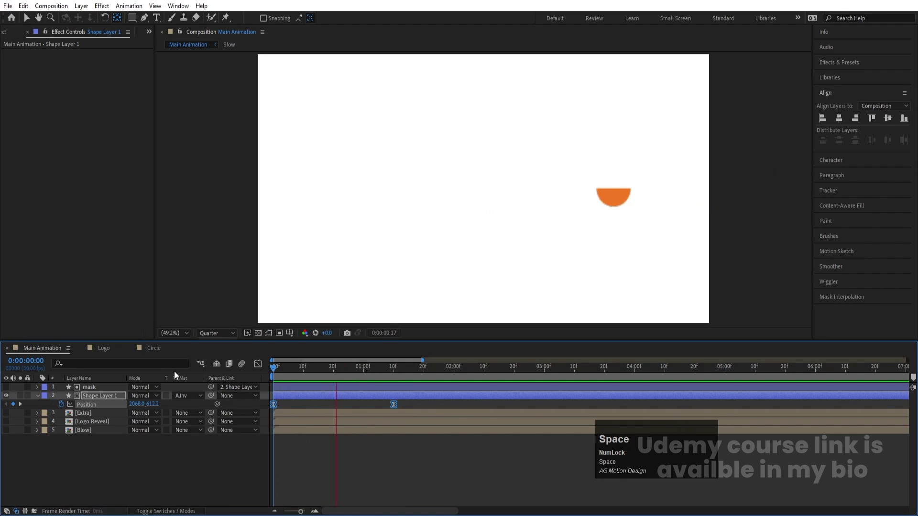
{"action": "left_click", "coordinate": [384, 372]}
{"action": "key", "text": "space"}
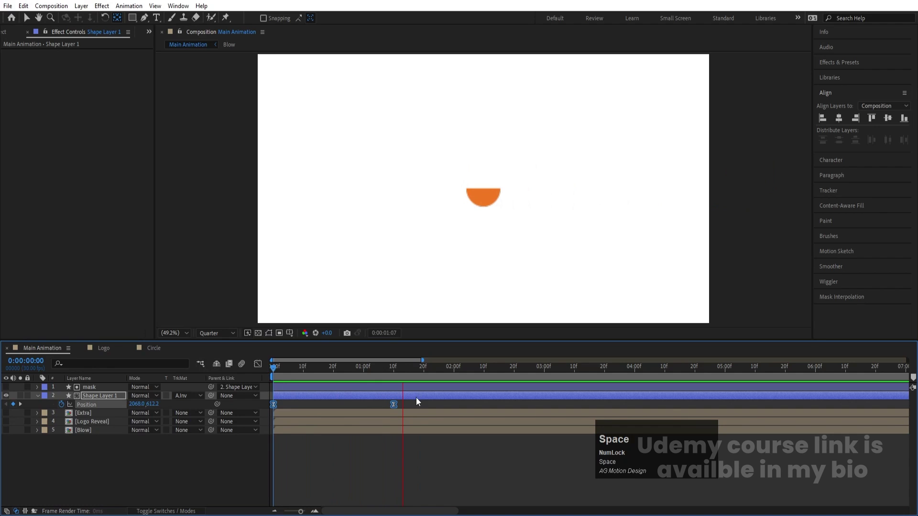
{"action": "left_click_drag", "start_coordinate": [402, 371], "coordinate": [226, 376]}
{"action": "key", "text": "space"}
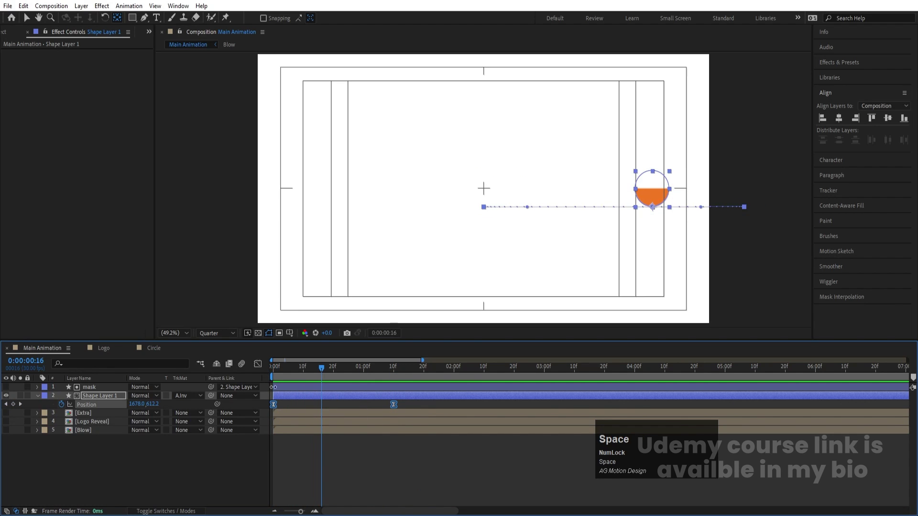
{"action": "left_click_drag", "start_coordinate": [261, 369], "coordinate": [260, 365]}
{"action": "key", "text": "space"}
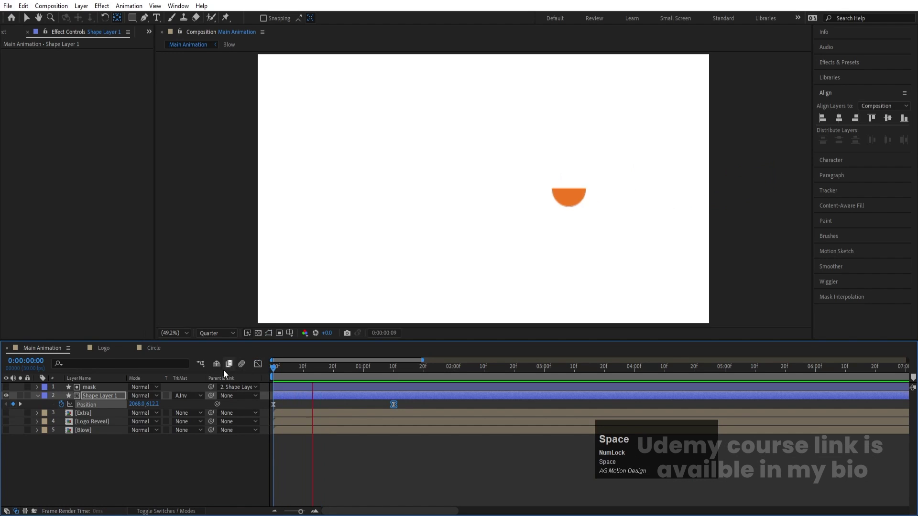
Step: Split the half-circle and its mask layer where it reaches centre
{"action": "key", "text": "j"}
{"action": "left_click", "coordinate": [99, 483]}
{"action": "left_click", "coordinate": [90, 388]}
{"action": "key", "text": "ctrl+d"}
Step: Adjust Shape Layer 2's position and move it and mask 2 below the originals
{"action": "left_click", "coordinate": [103, 498]}
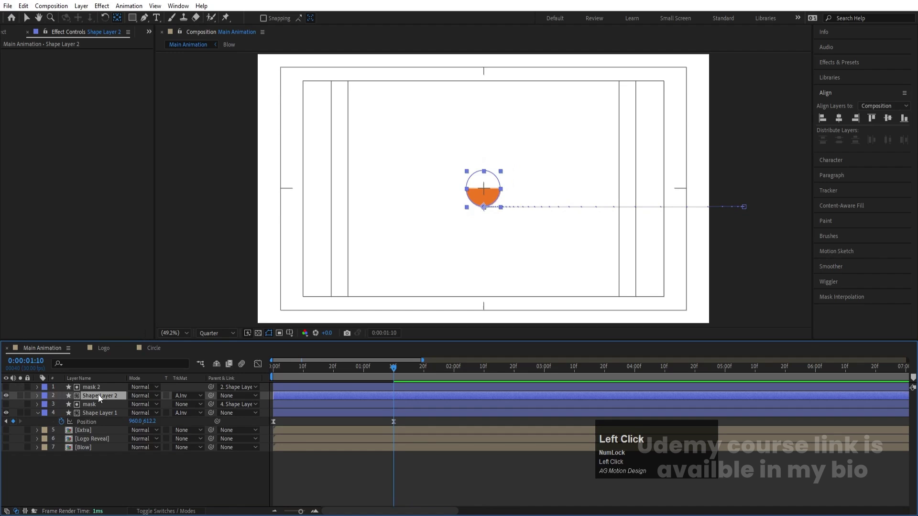
{"action": "key", "text": "u"}
{"action": "left_click", "coordinate": [104, 407]}
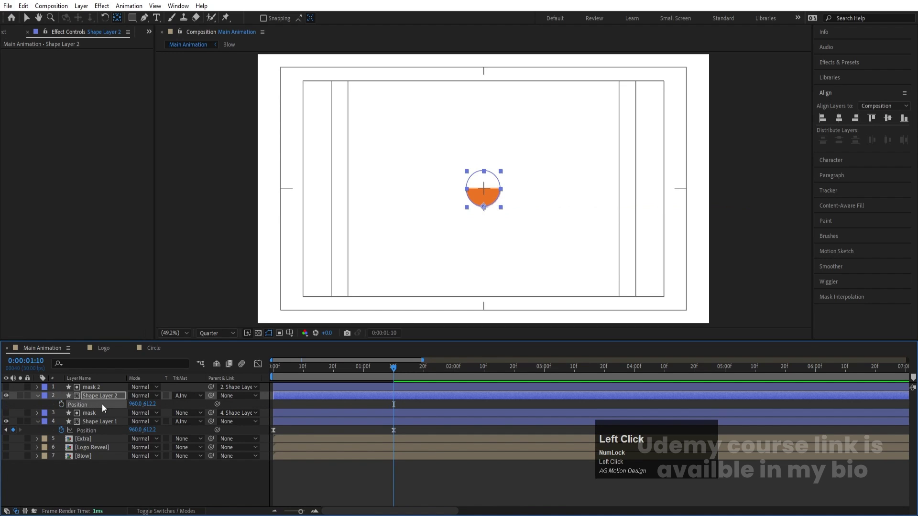
{"action": "key", "text": "ctrl+alt+Home"}
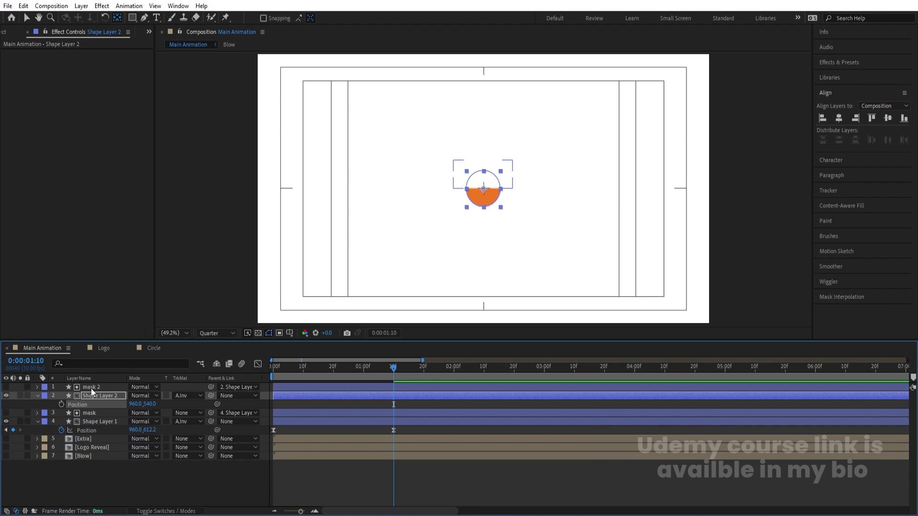
{"action": "left_click_drag", "start_coordinate": [92, 391], "coordinate": [13, 448]}
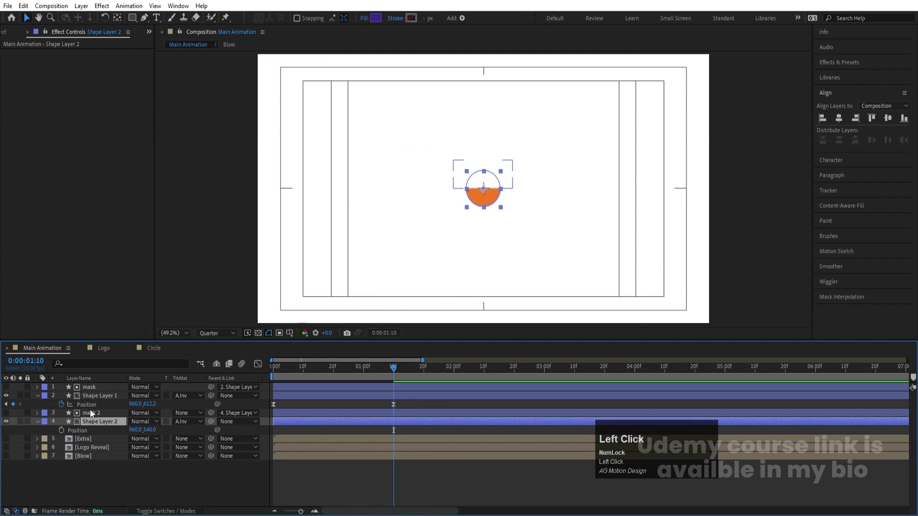
Step: Keyframe Shape Layer 2's position to bounce upward and land back at centre
{"action": "key", "text": "["}
{"action": "left_click", "coordinate": [92, 482]}
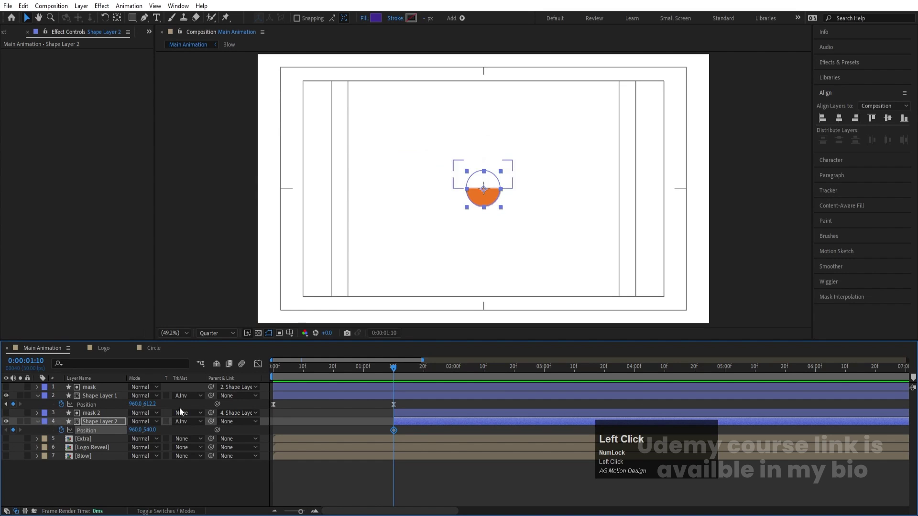
{"action": "key", "text": "space"}
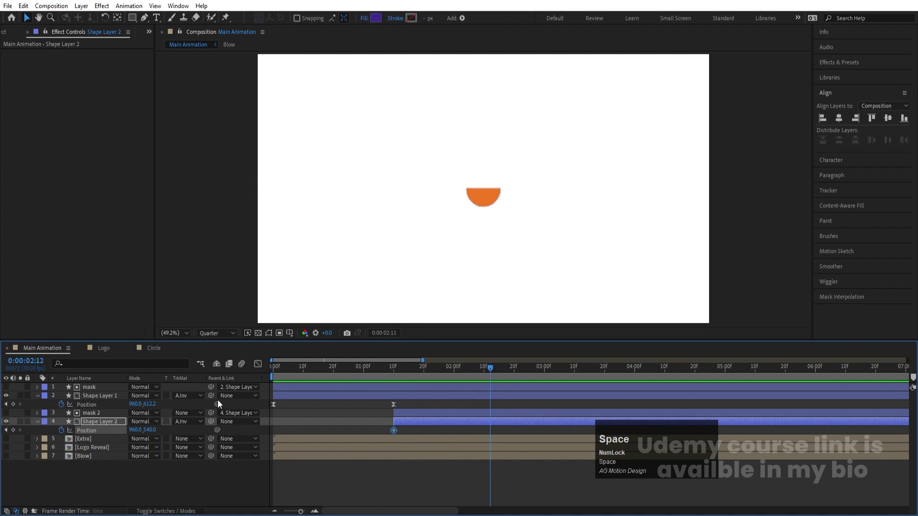
{"action": "left_click_drag", "start_coordinate": [156, 431], "coordinate": [397, 434]}
{"action": "key", "text": "ctrl+c"}
{"action": "key", "text": "ctrl+v"}
{"action": "key", "text": "-"}
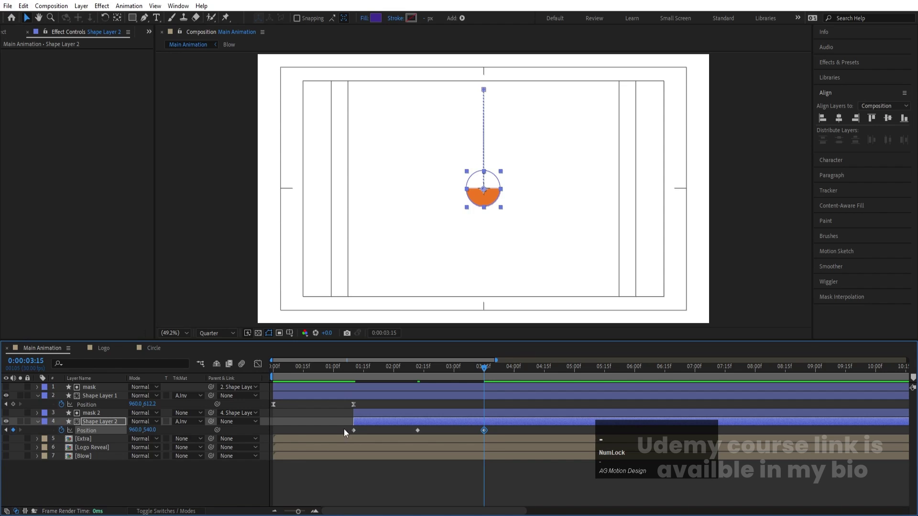
Step: Easy Ease the bounce keyframes with F9, refine the speed curve, and preview
{"action": "left_click", "coordinate": [345, 434]}
{"action": "key", "text": "F9"}
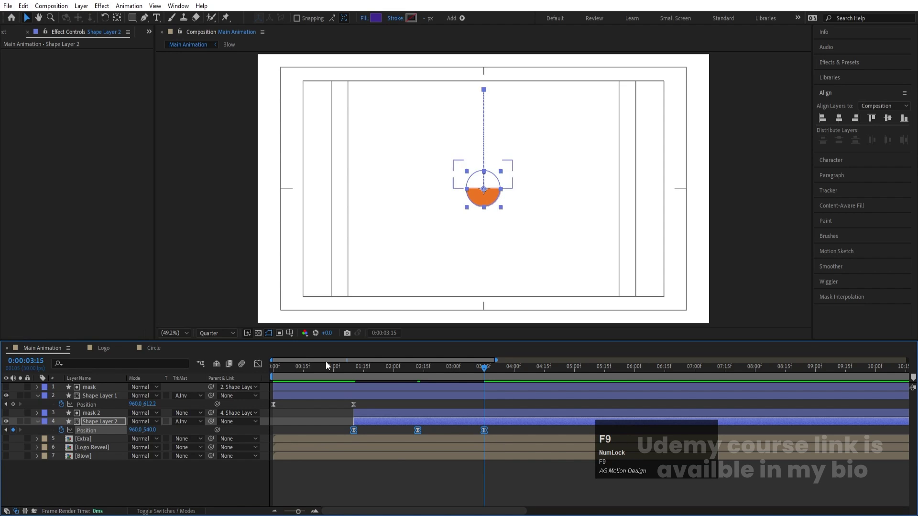
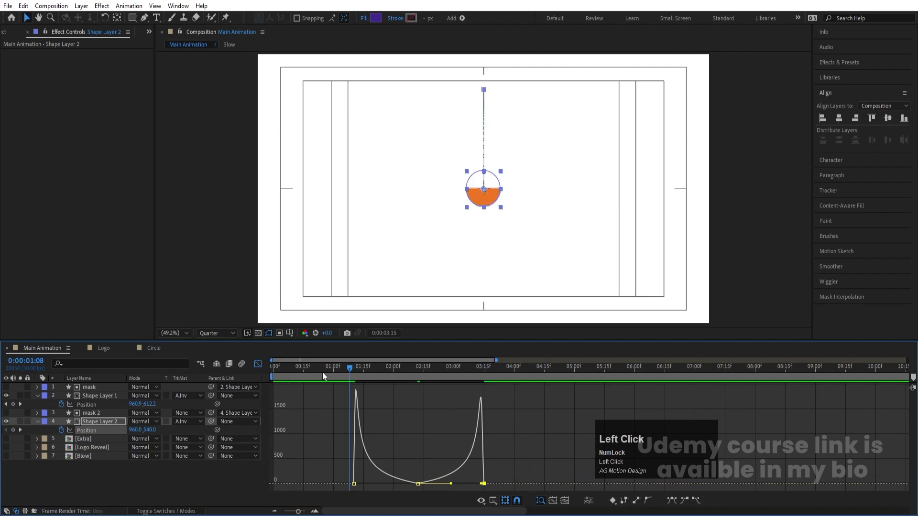
{"action": "key", "text": "space"}
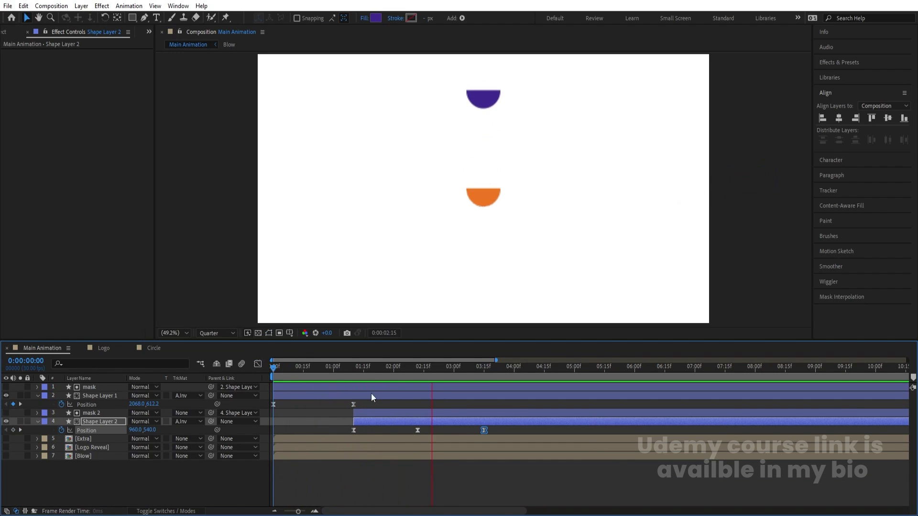
{"action": "key", "text": "space"}
{"action": "key", "text": "j"}
{"action": "key", "text": "space"}
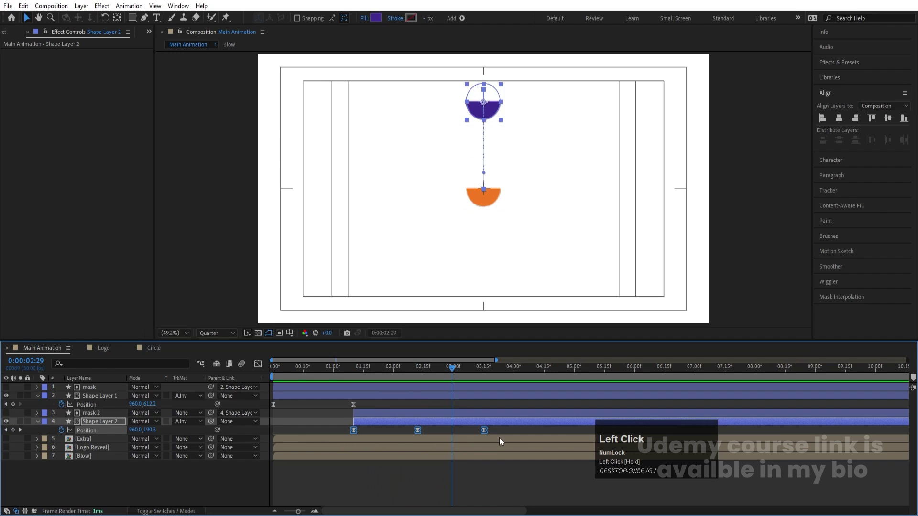
Step: Drag the bounce's position keyframes closer to shorten it
{"action": "left_click_drag", "start_coordinate": [485, 433], "coordinate": [357, 373]}
{"action": "key", "text": "space"}
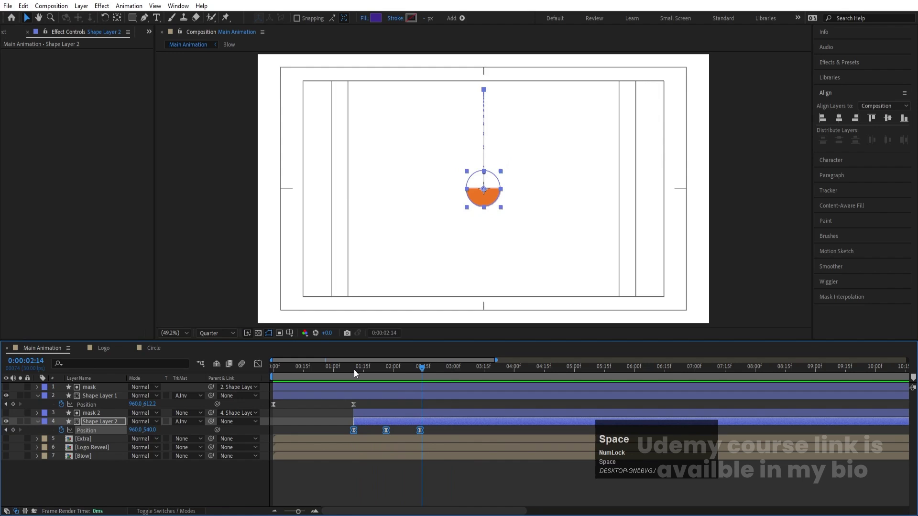
{"action": "type", "text": "j"}
{"action": "type", "text": "jjr"}
{"action": "left_click", "coordinate": [65, 436]}
{"action": "type", "text": "ukk"}
{"action": "left_click", "coordinate": [133, 439]}
Step: Keyframe Rotation from 0 to 1x+0.0 so the half-circle spins one turn, then preview
{"action": "key", "text": "1"}
{"action": "key", "text": "Return"}
{"action": "left_click", "coordinate": [102, 442]}
{"action": "key", "text": "F9"}
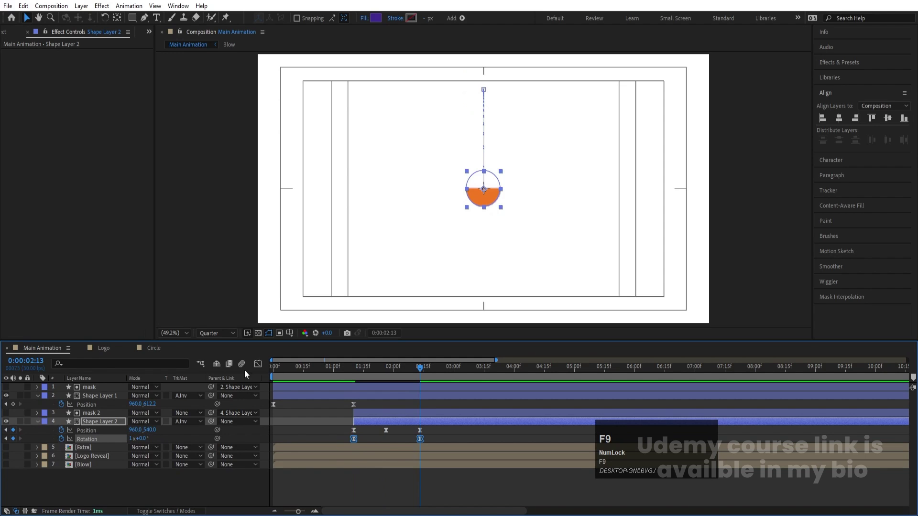
{"action": "left_click_drag", "start_coordinate": [262, 370], "coordinate": [346, 373]}
{"action": "key", "text": "space"}
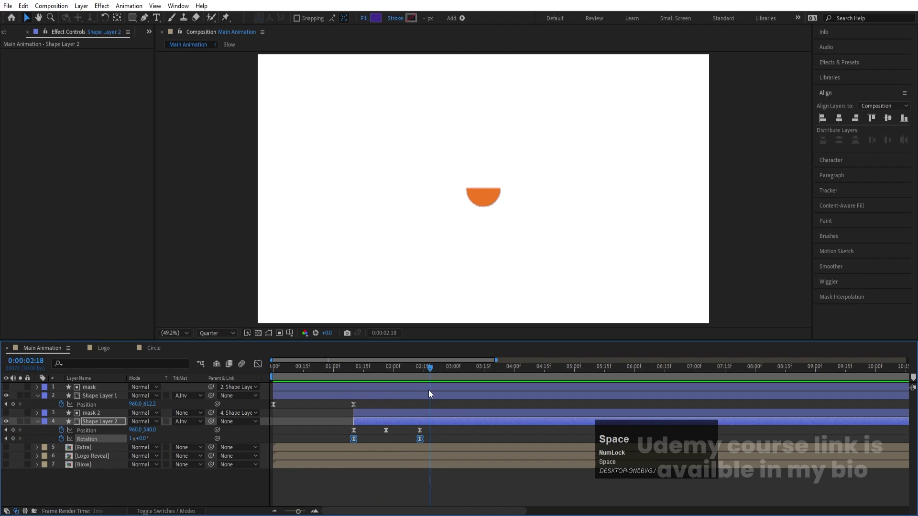
{"action": "left_click_drag", "start_coordinate": [424, 372], "coordinate": [103, 483]}
{"action": "key", "text": "u"}
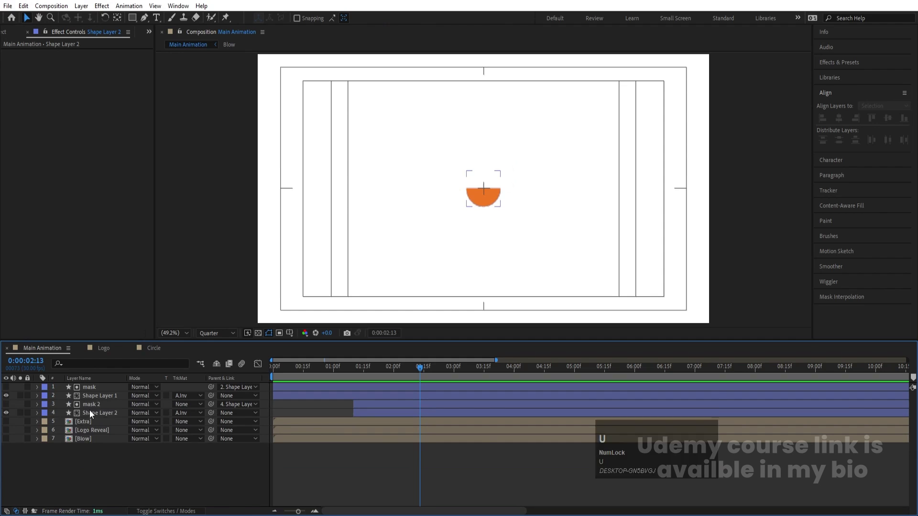
Step: Precompose the four half-circle and mask layers as Pot Animation
{"action": "left_click", "coordinate": [91, 413]}
{"action": "key", "text": "ctrl+shift+c"}
{"action": "type", "text": "ot"}
{"action": "key", "text": "space"}
{"action": "type", "text": "nimATION"}
{"action": "key", "text": "Return"}
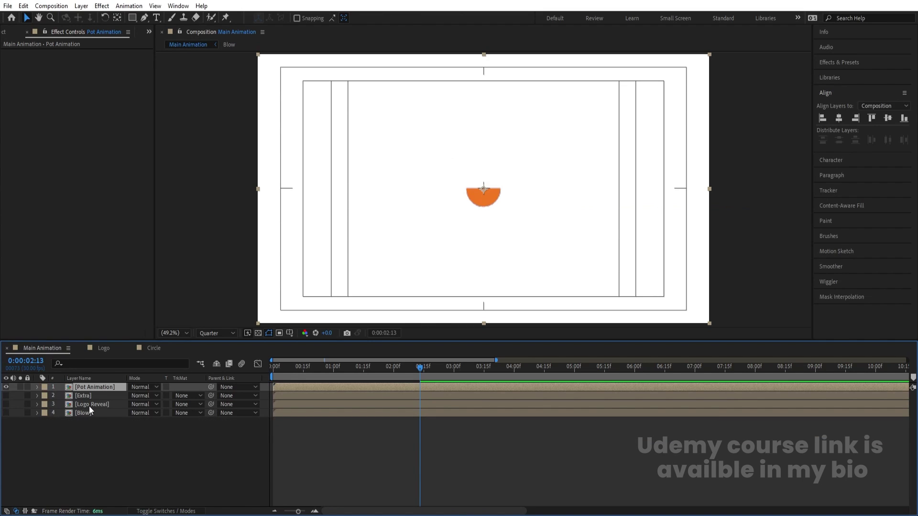
Step: Delay Pot Animation, preview, and move Blow to the top starting about 3:09
{"action": "left_click_drag", "start_coordinate": [286, 376], "coordinate": [11, 400]}
{"action": "key", "text": "space"}
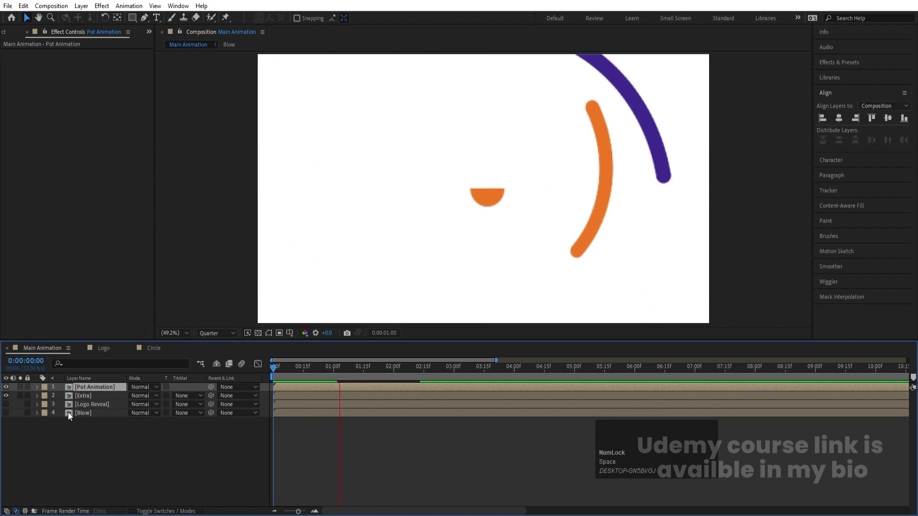
{"action": "key", "text": "space"}
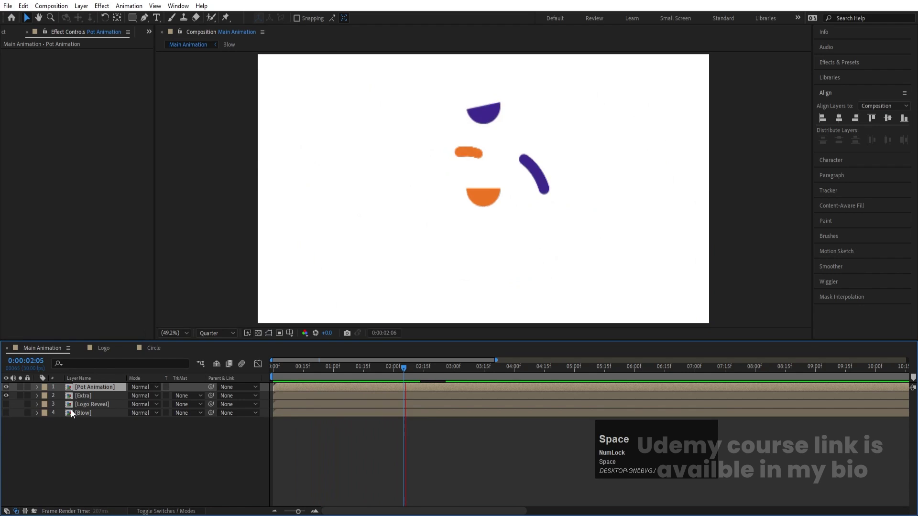
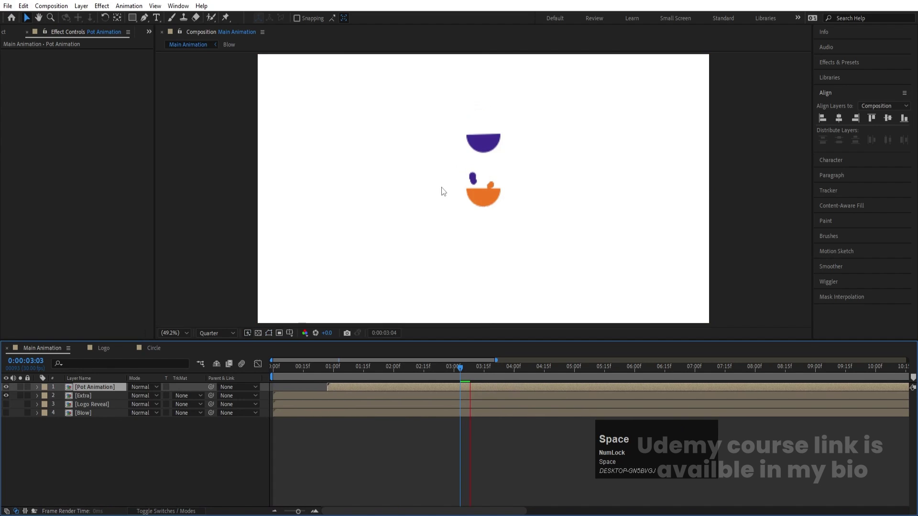
{"action": "left_click", "coordinate": [405, 371]}
{"action": "key", "text": "space"}
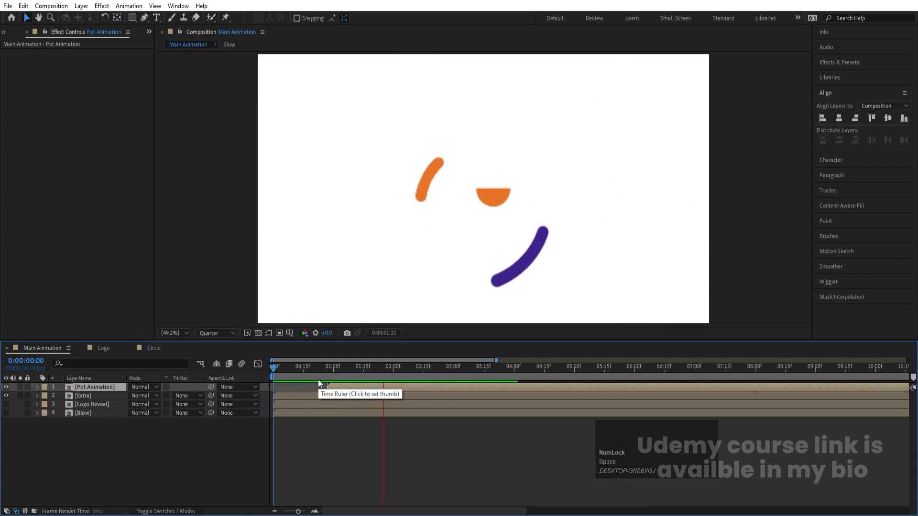
{"action": "key", "text": "space"}
{"action": "left_click_drag", "start_coordinate": [486, 369], "coordinate": [487, 394]}
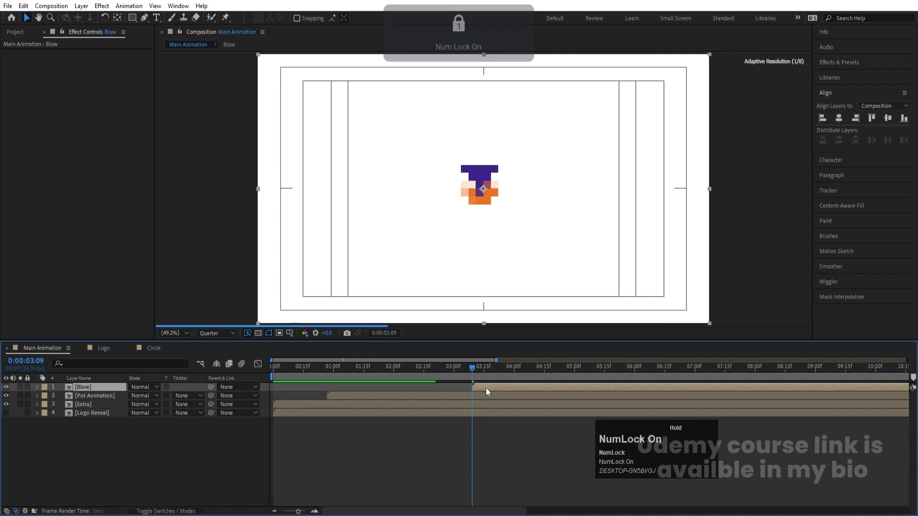
Step: Preview the burst and drag Logo Reveal to the top of the layer stack
{"action": "key", "text": "space"}
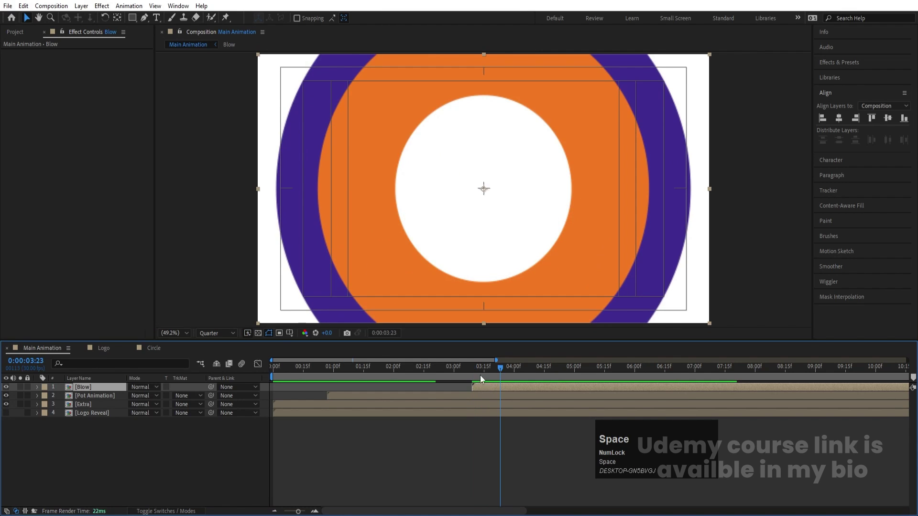
{"action": "left_click_drag", "start_coordinate": [479, 371], "coordinate": [8, 392]}
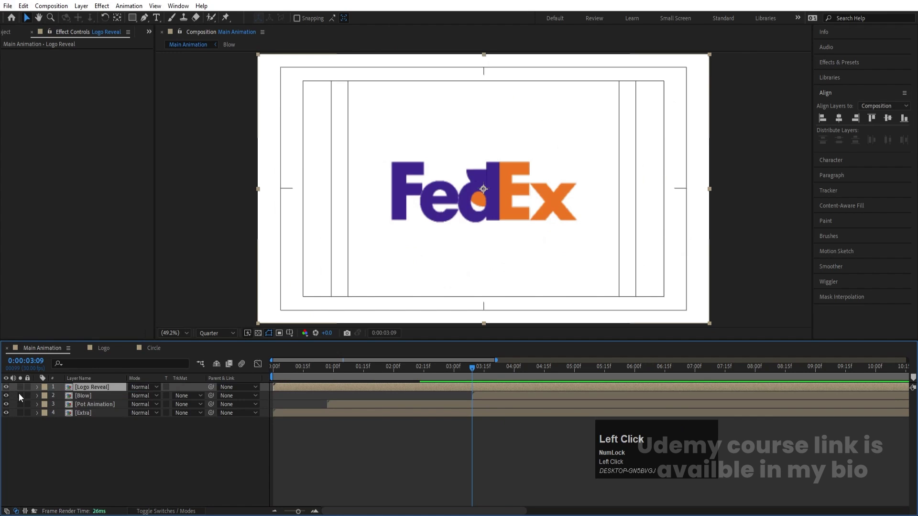
Step: Move Logo Reveal's in-point to 3:09 with [ and preview the reveal
{"action": "key", "text": "p"}
{"action": "type", "text": "p["}
{"action": "key", "text": "space"}
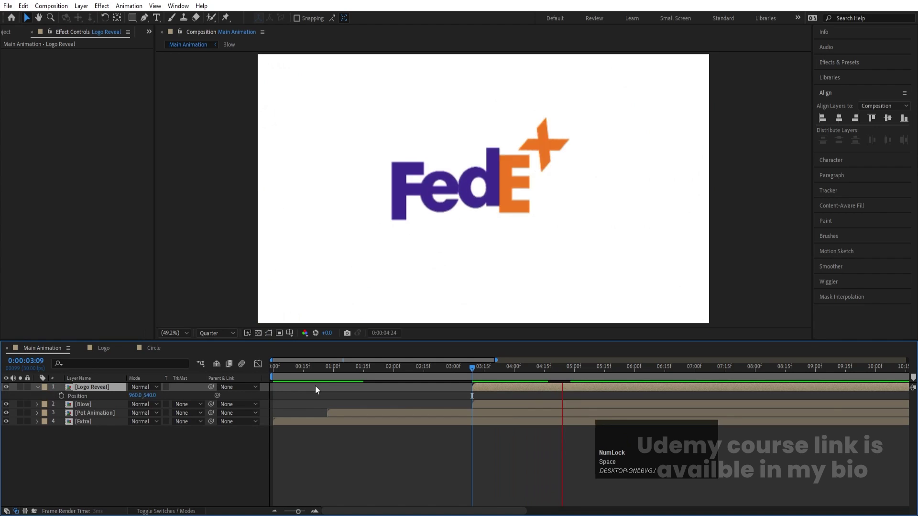
{"action": "key", "text": "space"}
Step: End the work area at 6:15 where the logo settles and play the finished animation
{"action": "left_click", "coordinate": [338, 371]}
{"action": "key", "text": "space"}
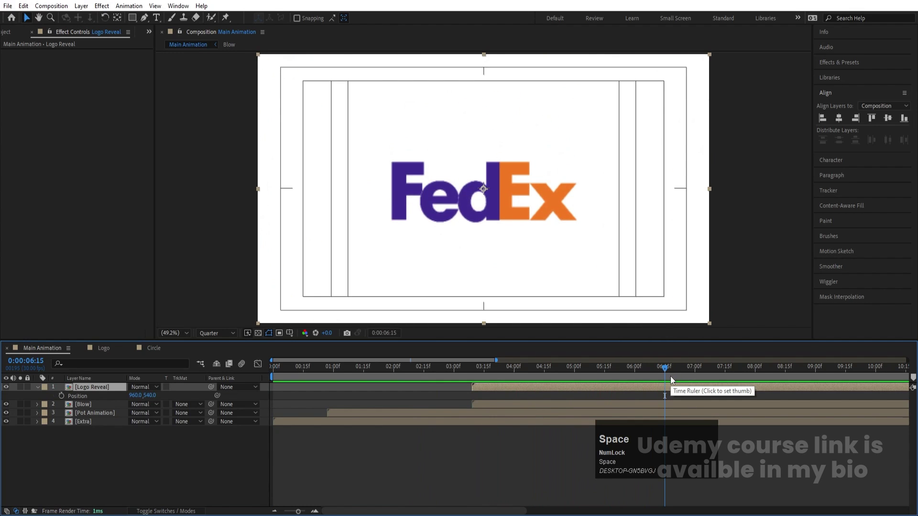
{"action": "key", "text": "n"}
{"action": "key", "text": "space"}
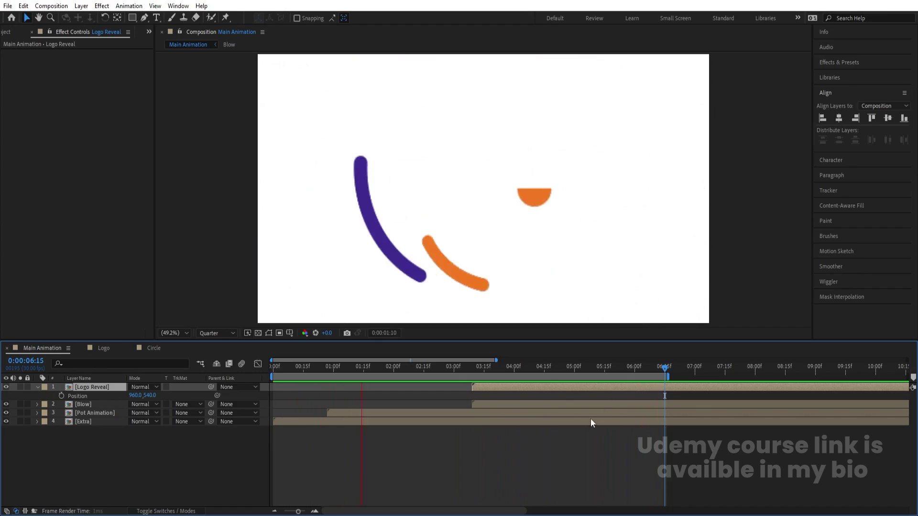
{"action": "key", "text": "space"}
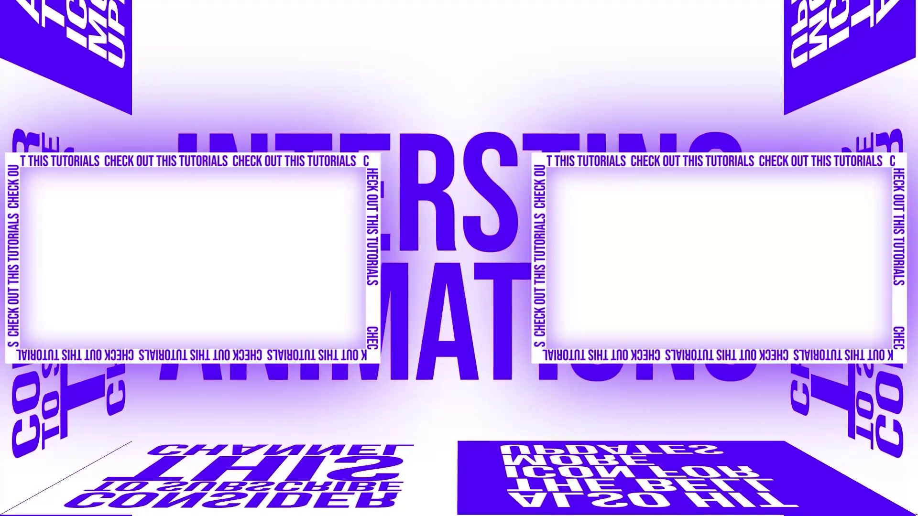